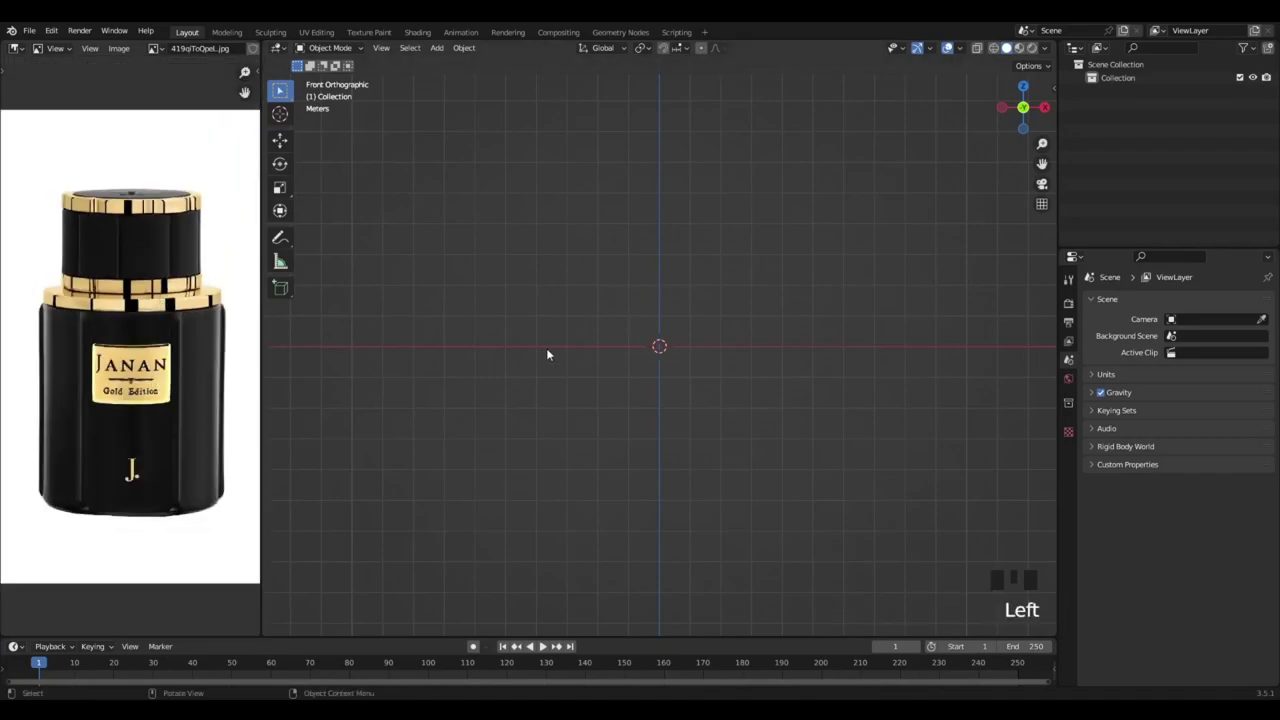
Bring up the Add menu to start the bottle body from a mesh circle
{"action": "key", "text": "shift+a"}
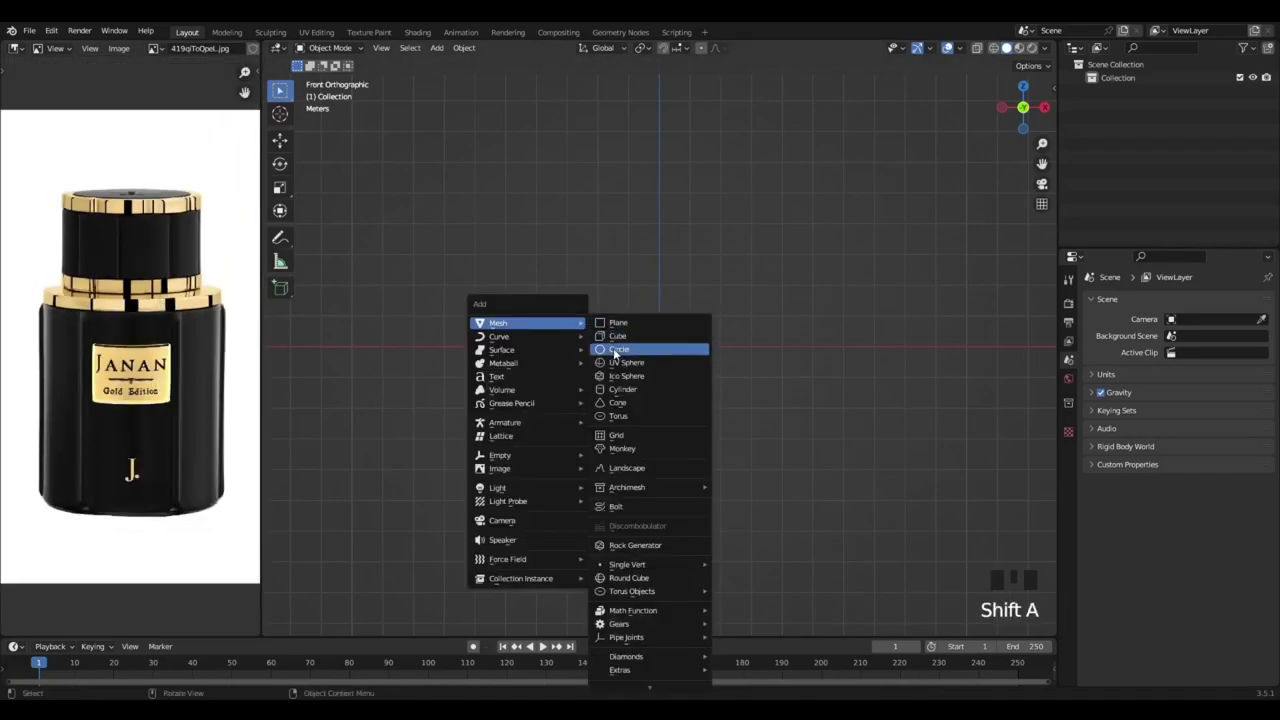
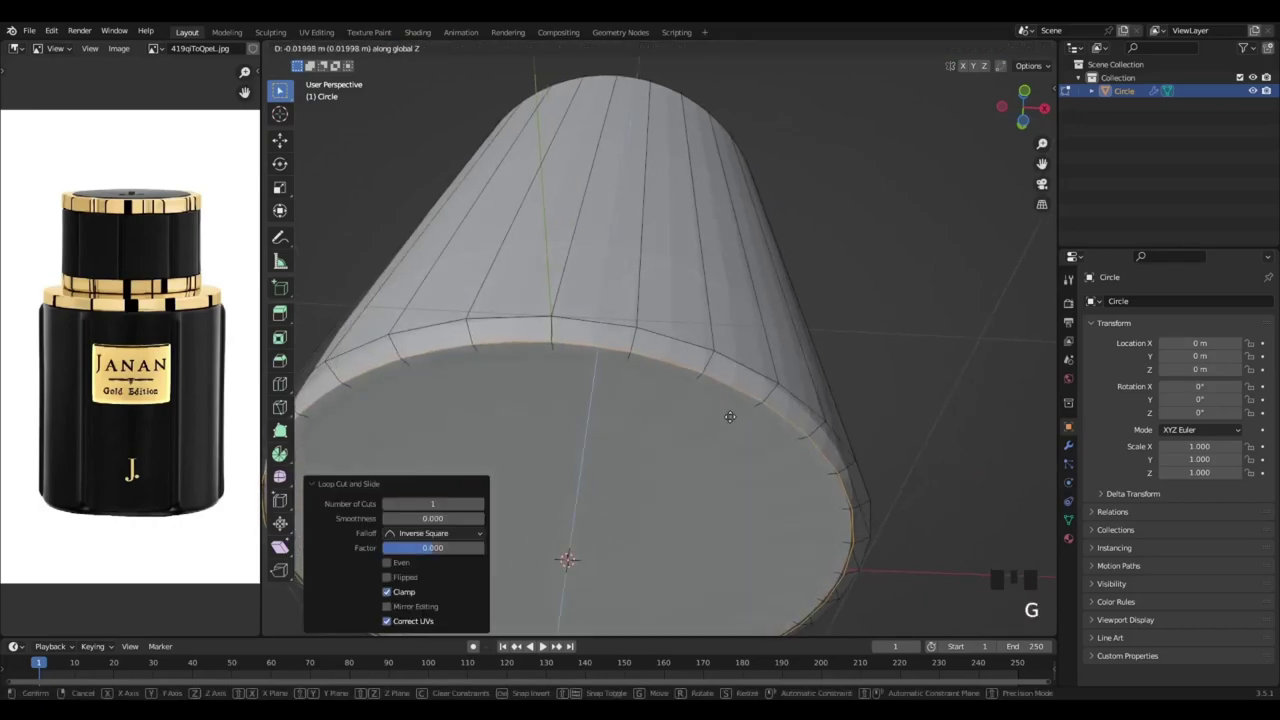
Bevel the body's bottom rim, then view it from the front in face select mode
{"action": "key", "text": "ctrl+b"}
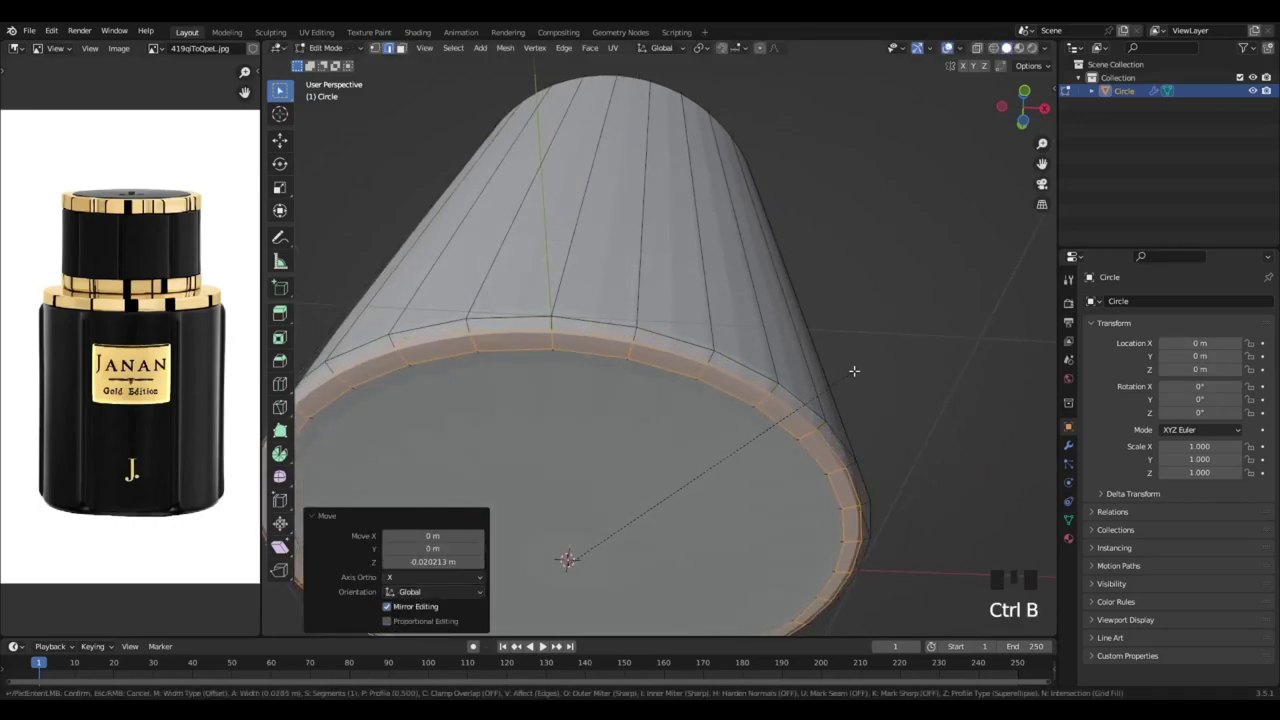
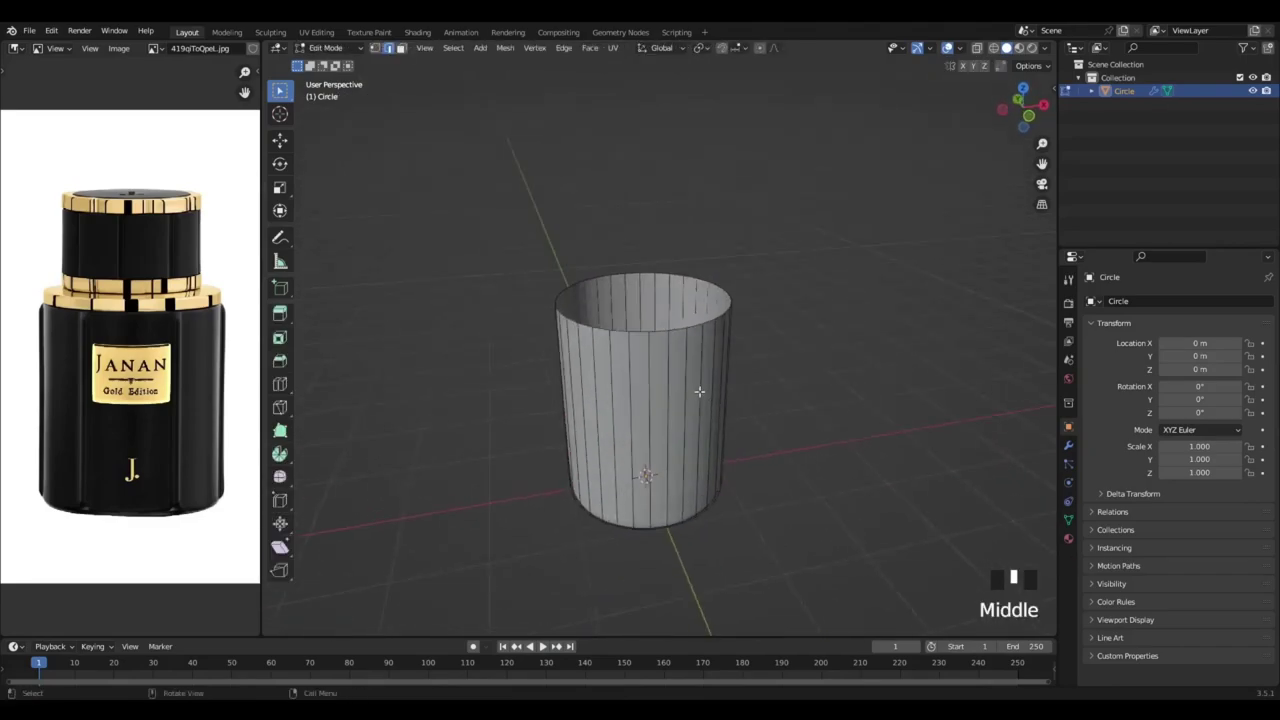
{"action": "key", "text": "KP_1"}
{"action": "key", "text": "3"}
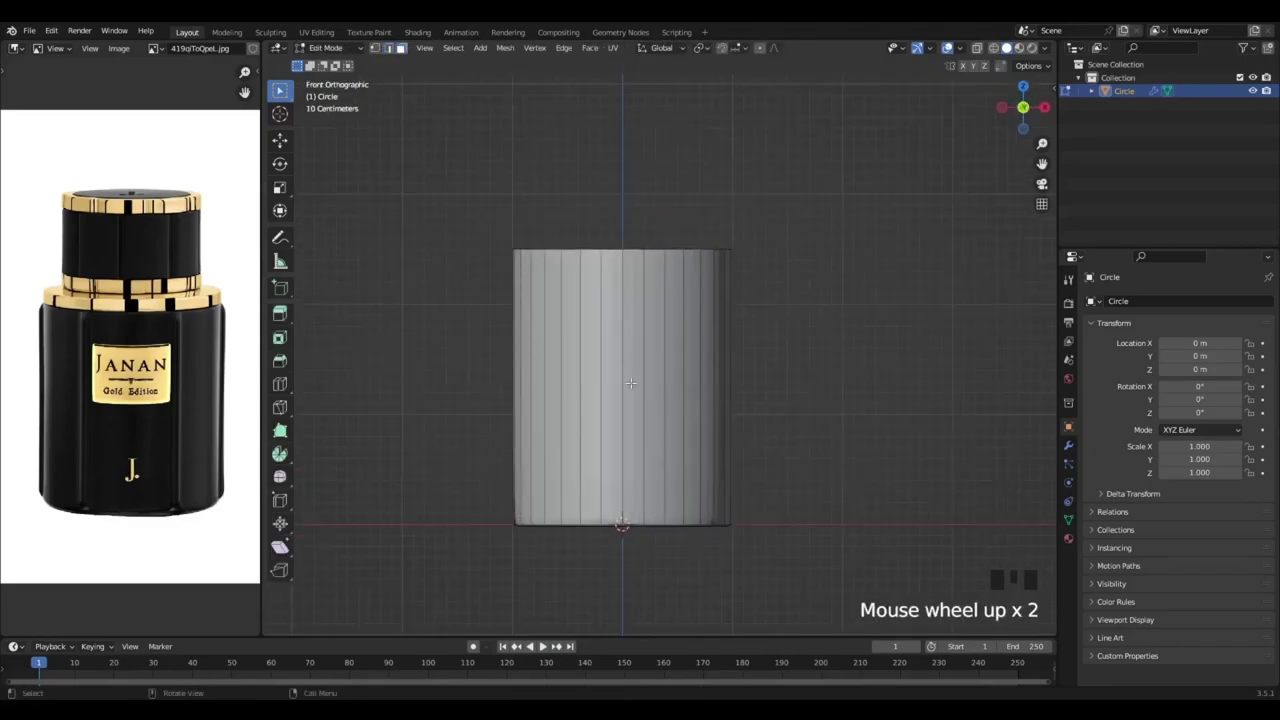
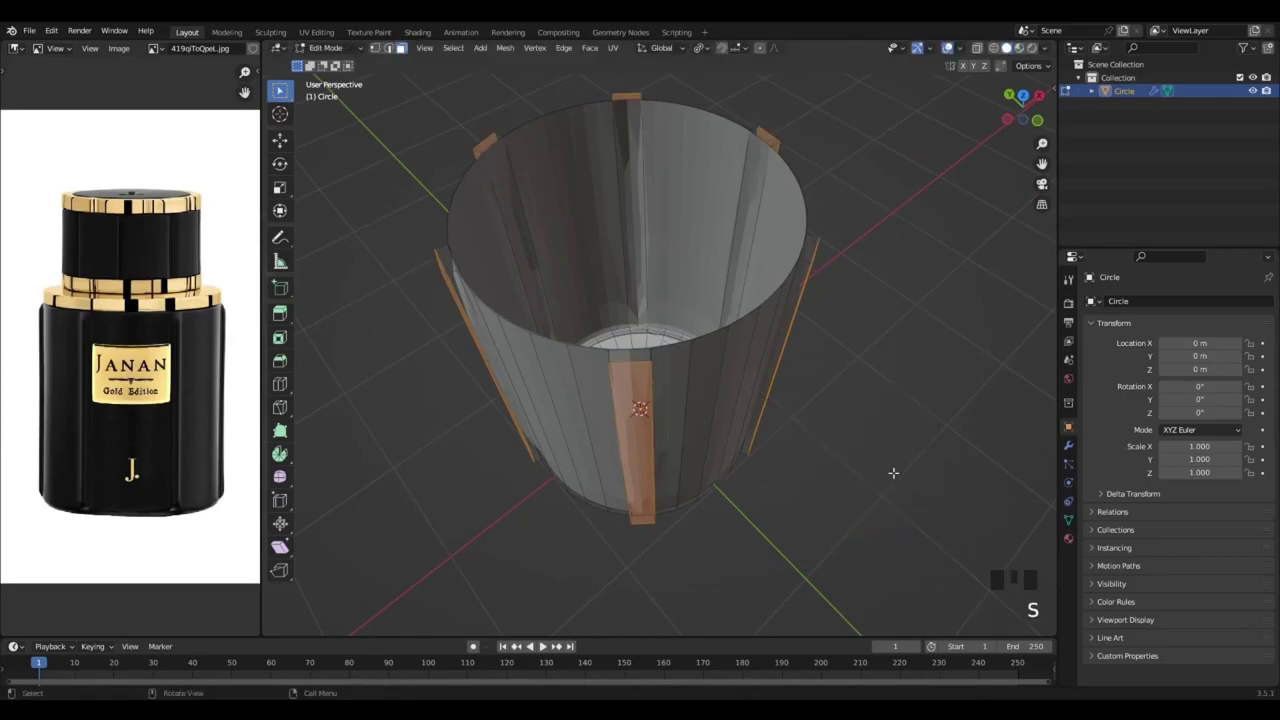
Scale the panel strips inward and add an edge loop along the body's sides
{"action": "key", "text": "s"}
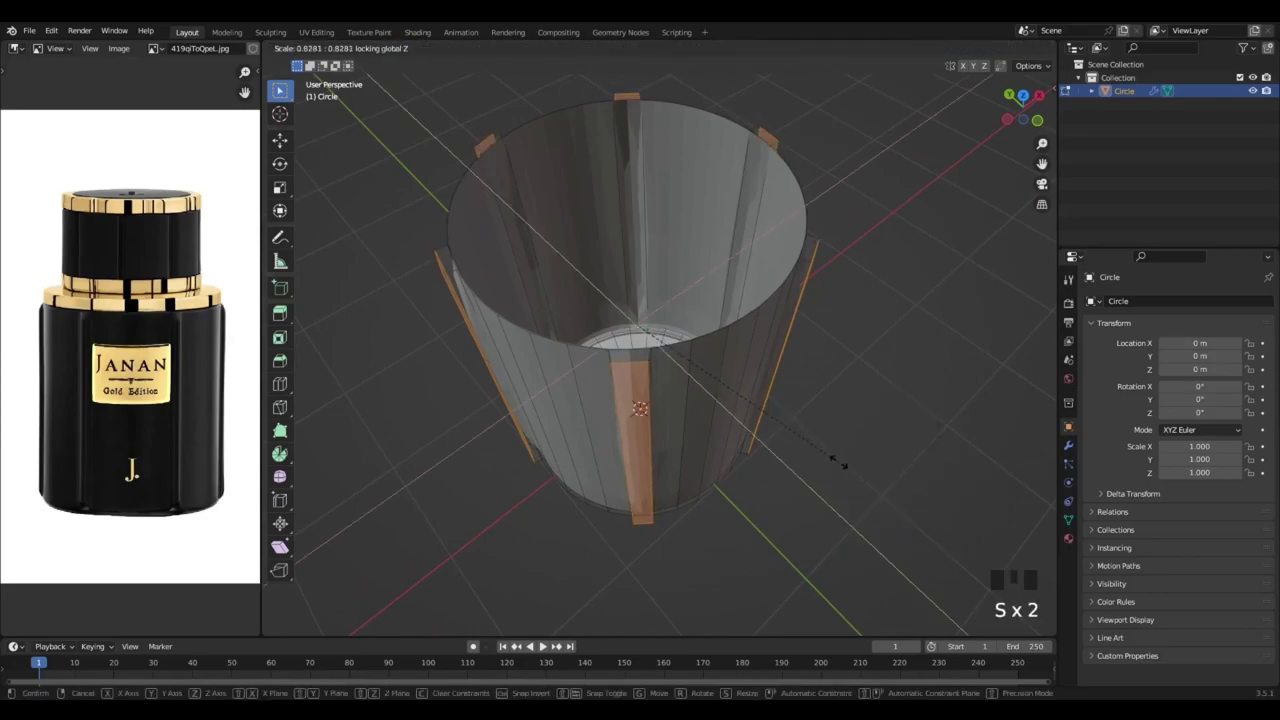
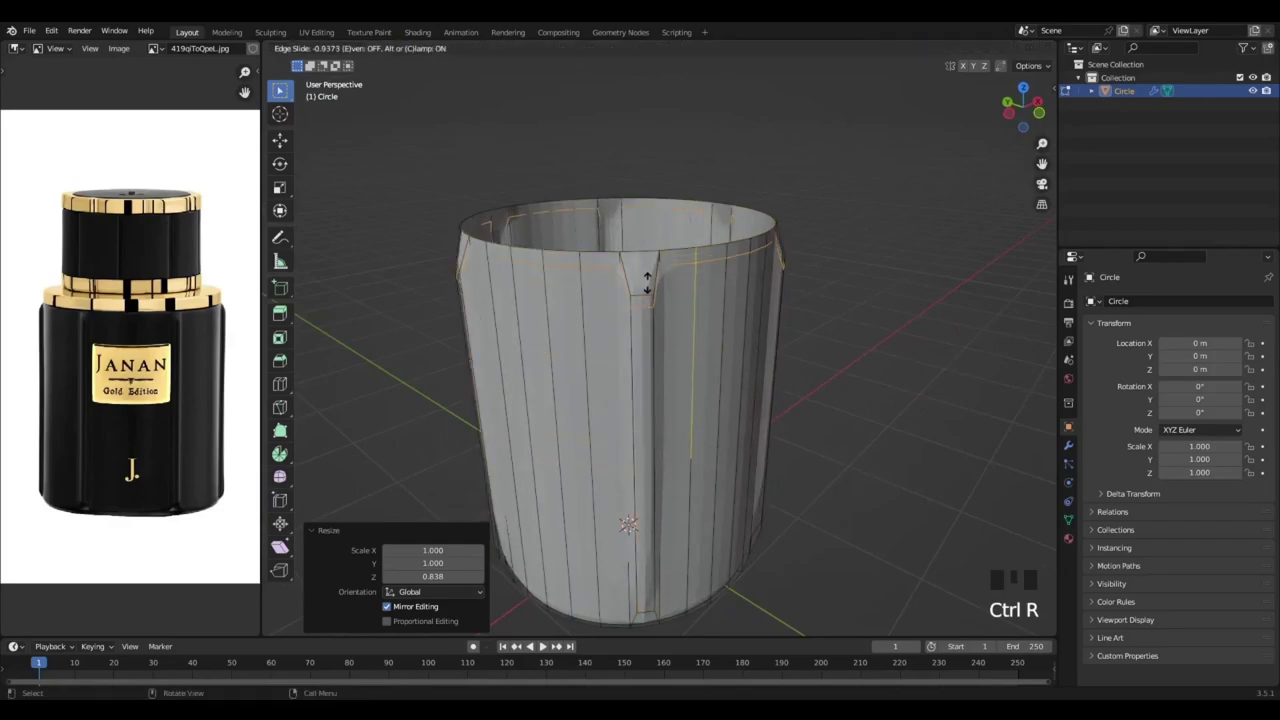
{"action": "key", "text": "ctrl+r"}
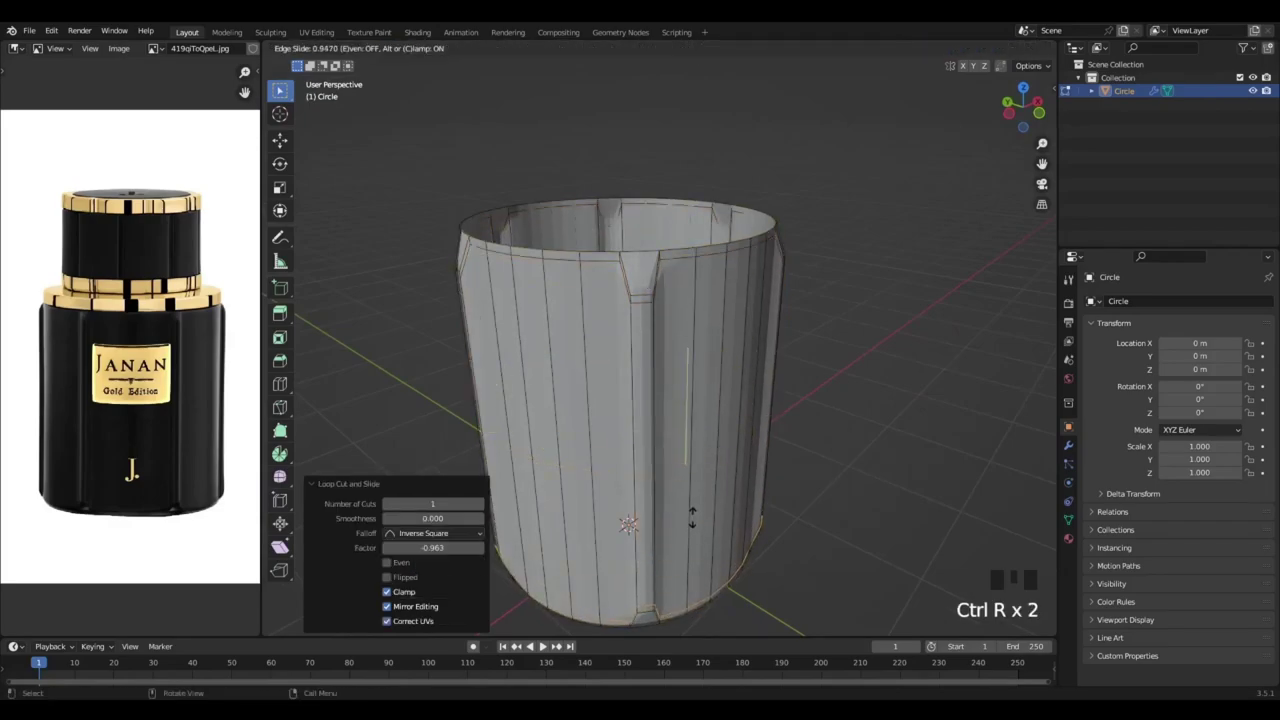
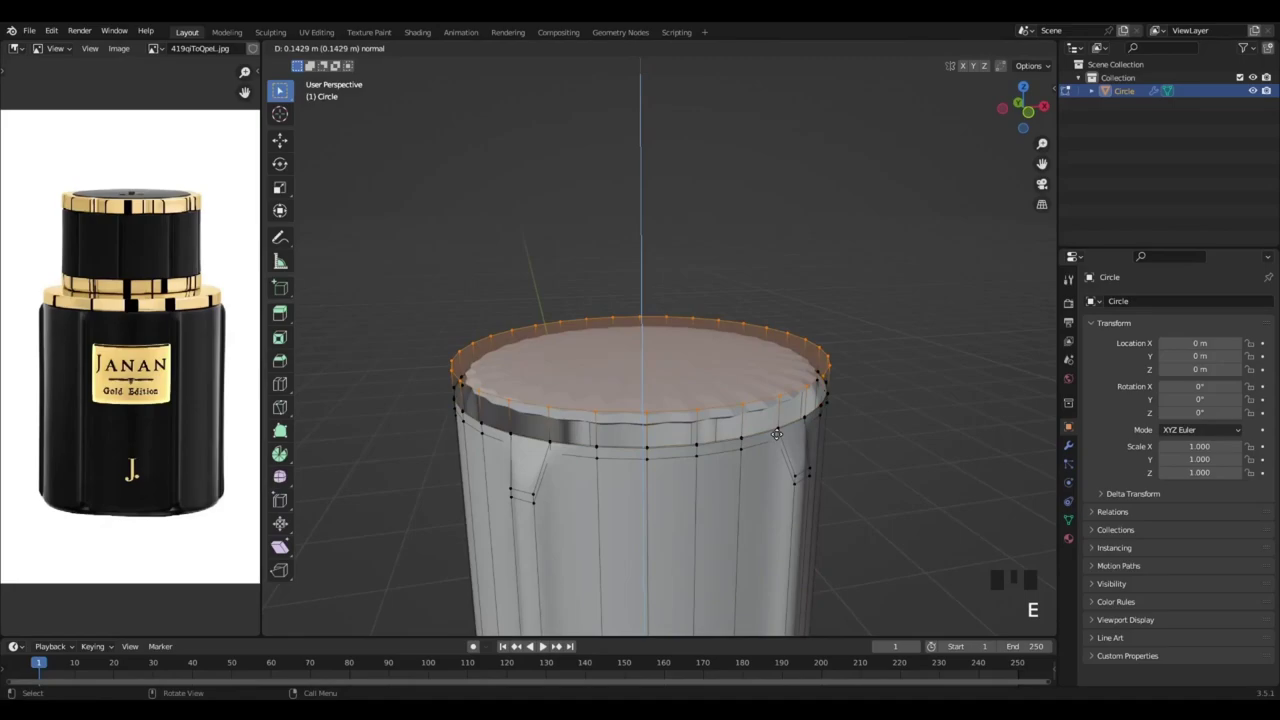
Separate the top face into its own object Circle.001 and check it from the front
{"action": "key", "text": "ctrl+z"}
{"action": "key", "text": "p"}
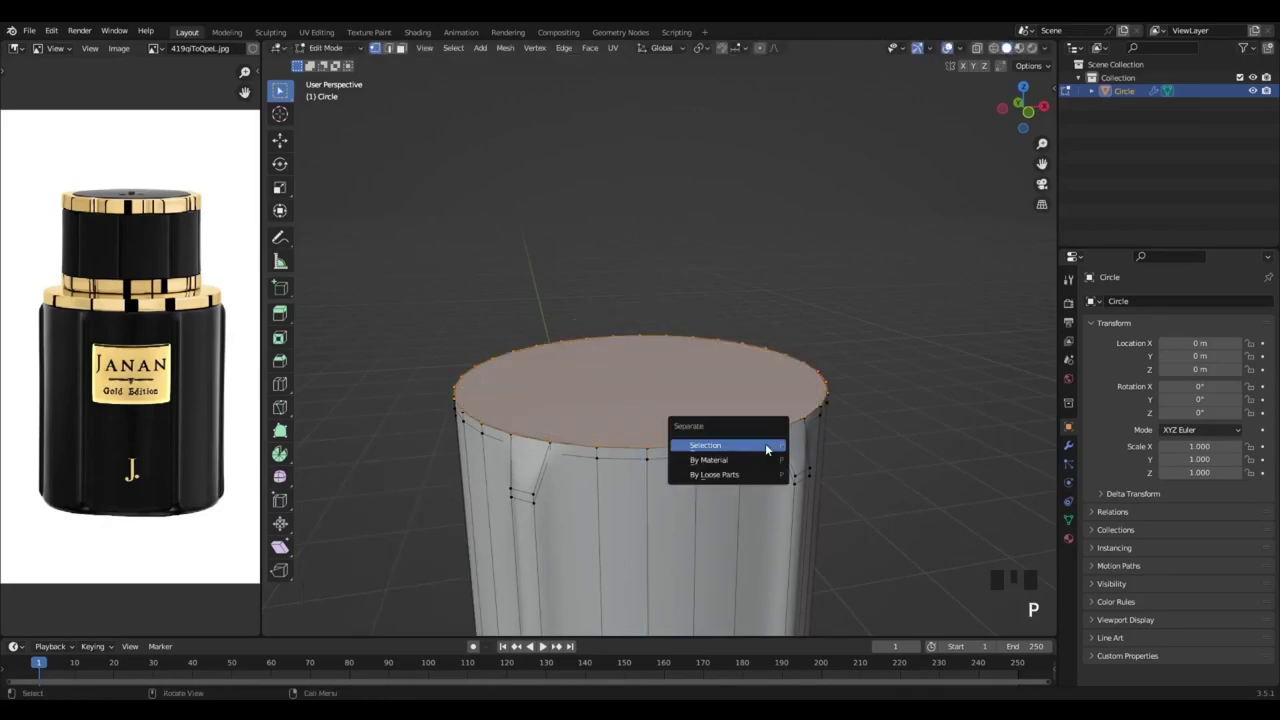
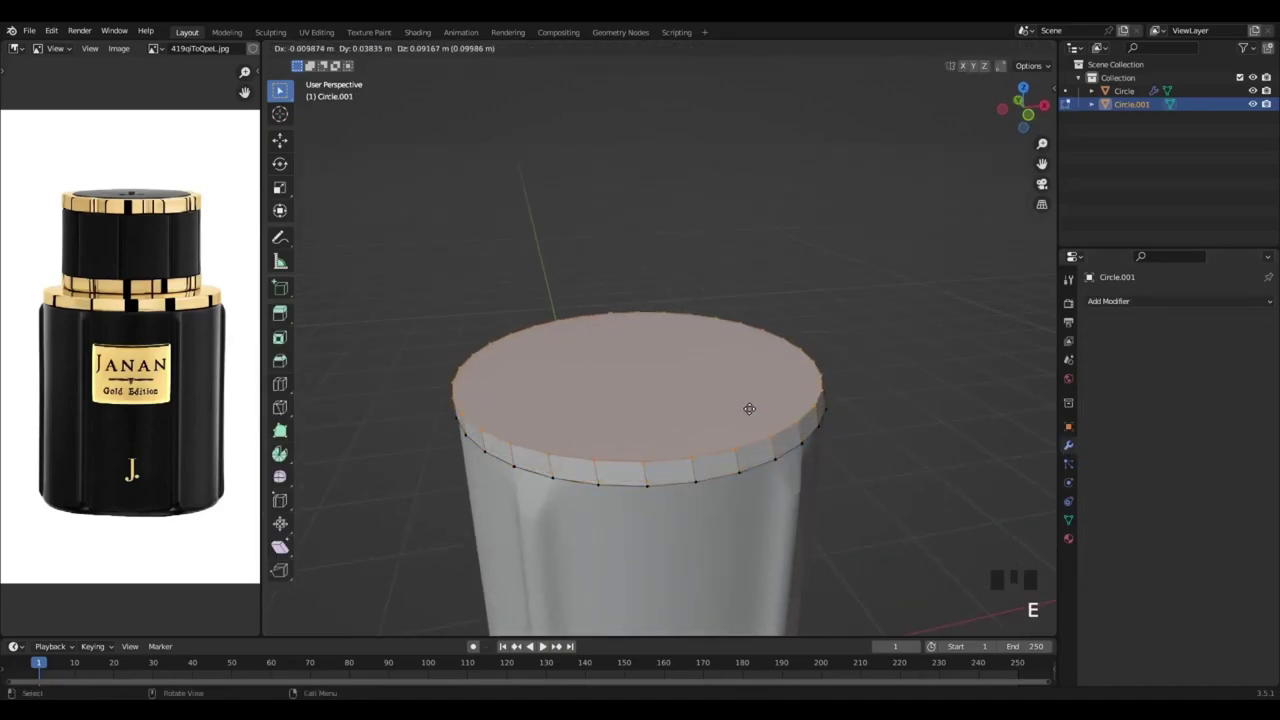
{"action": "key", "text": "KP_1"}
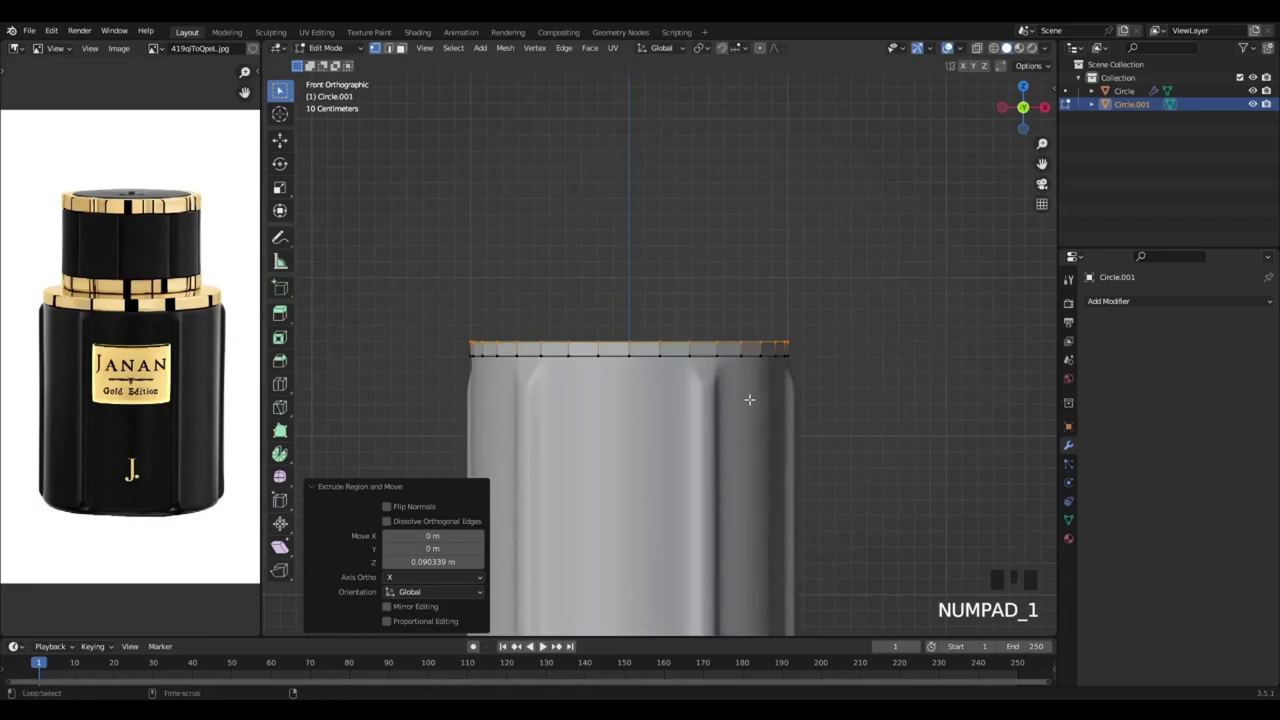
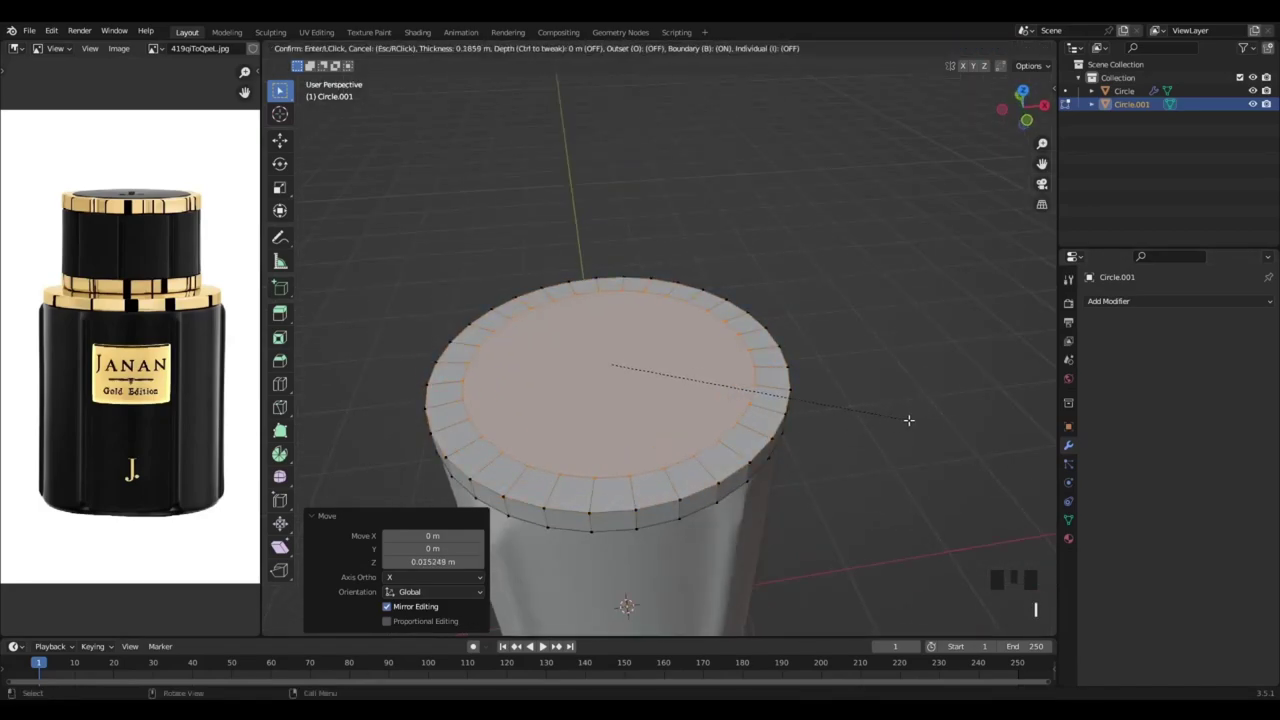
Lower the inset top face, inset another ring and look straight down onto it
{"action": "key", "text": "g"}
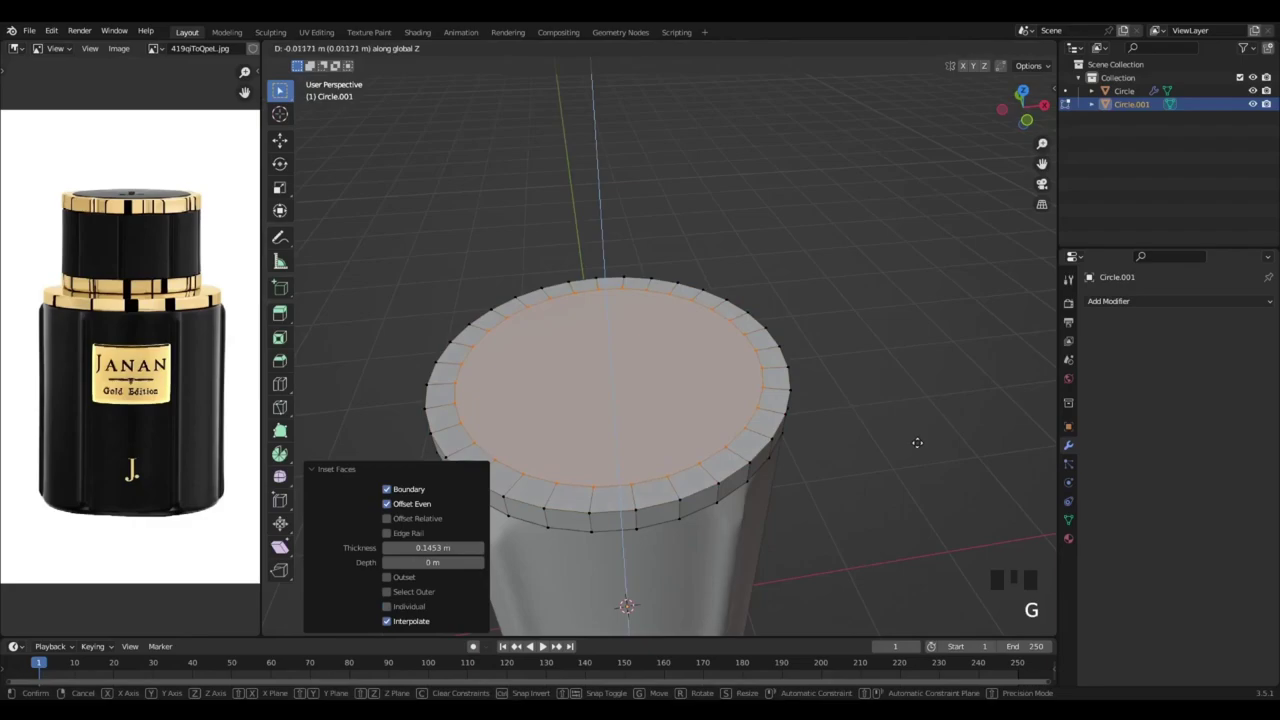
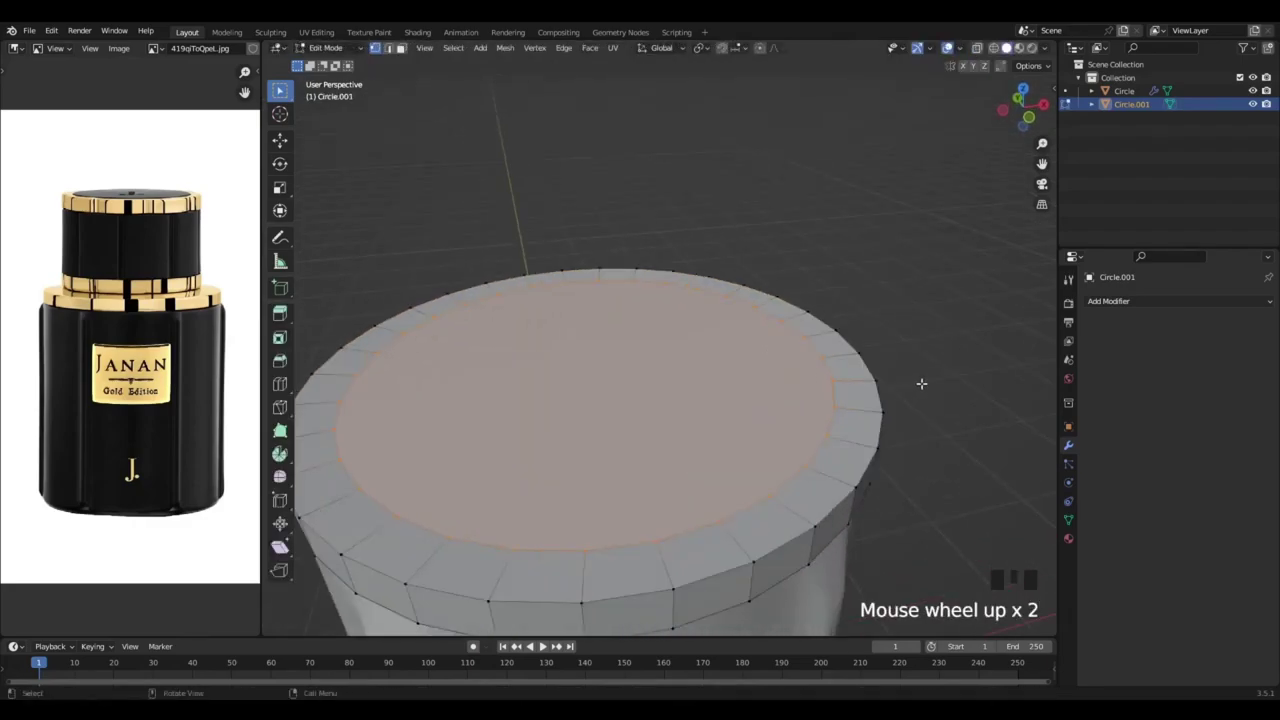
{"action": "key", "text": "i"}
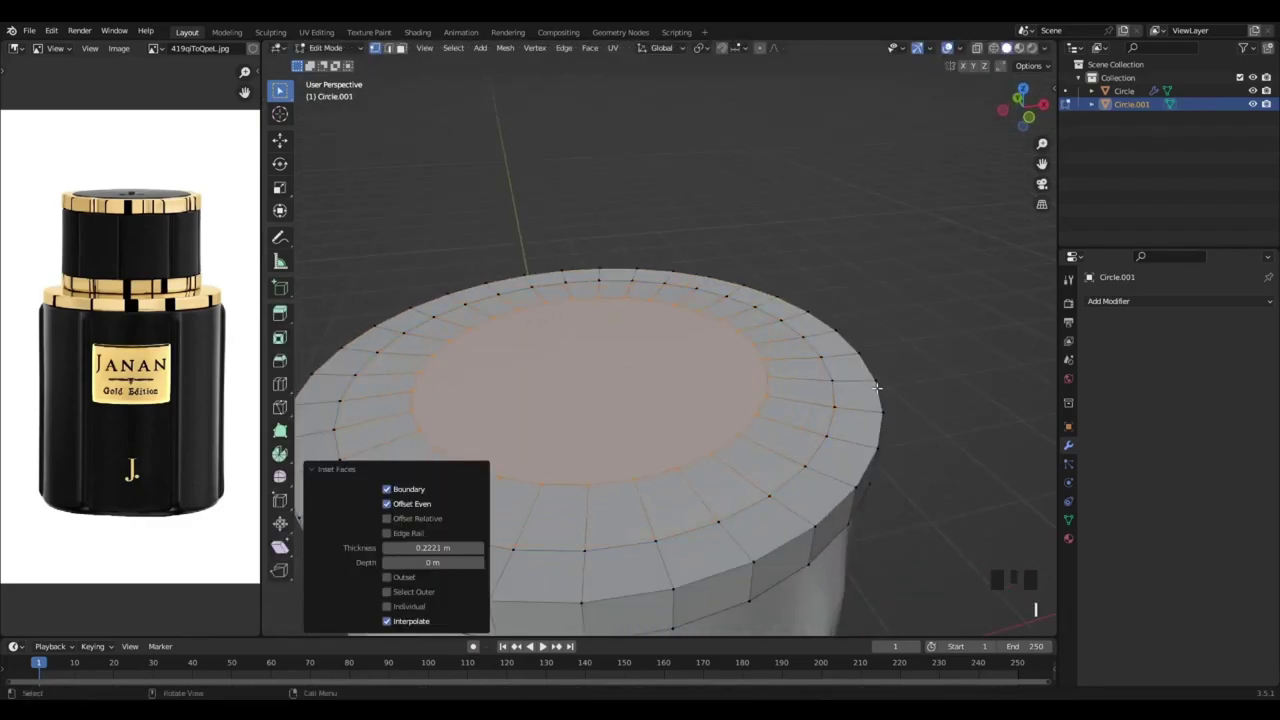
{"action": "key", "text": "KP_7"}
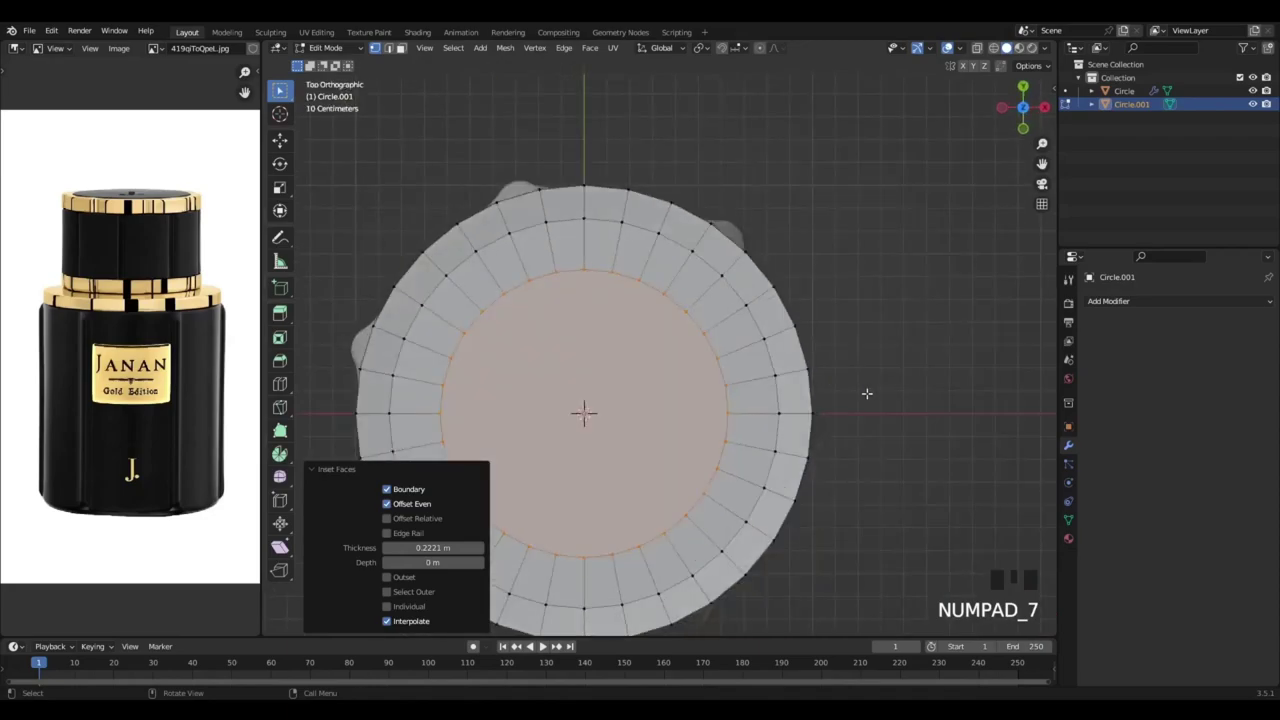
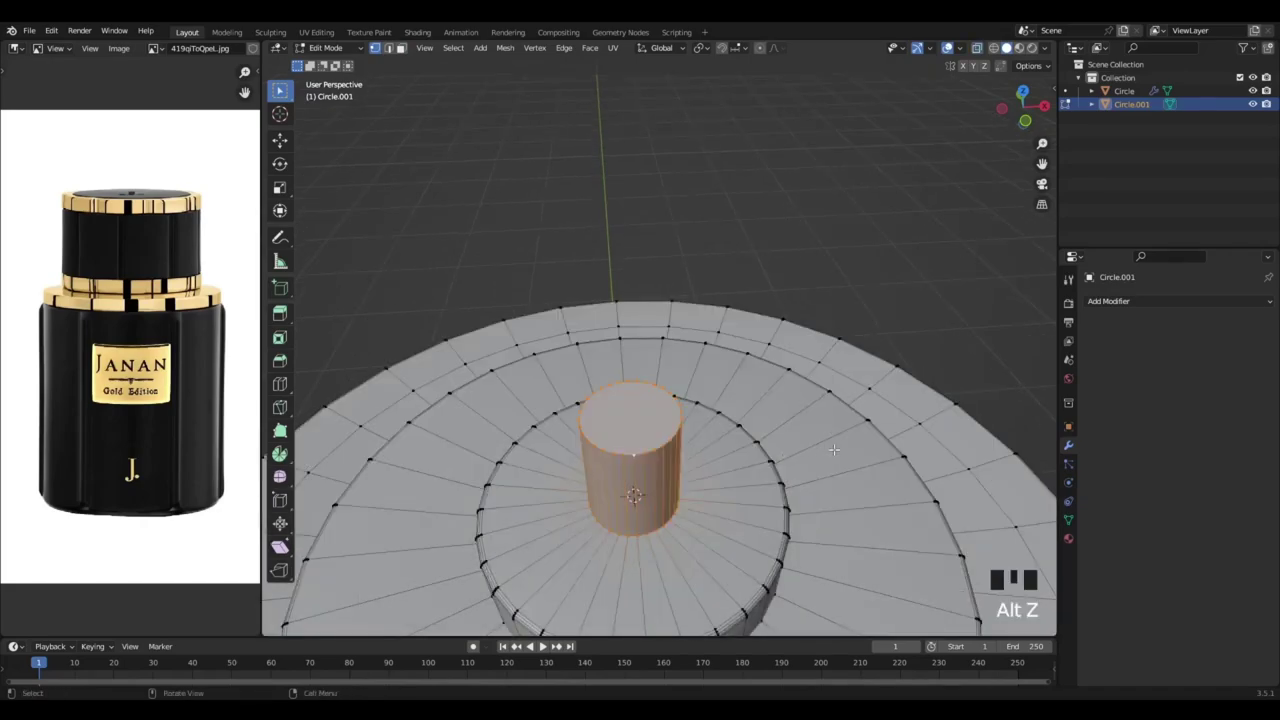
Scale the central neck down to a narrower tube
{"action": "key", "text": "s"}
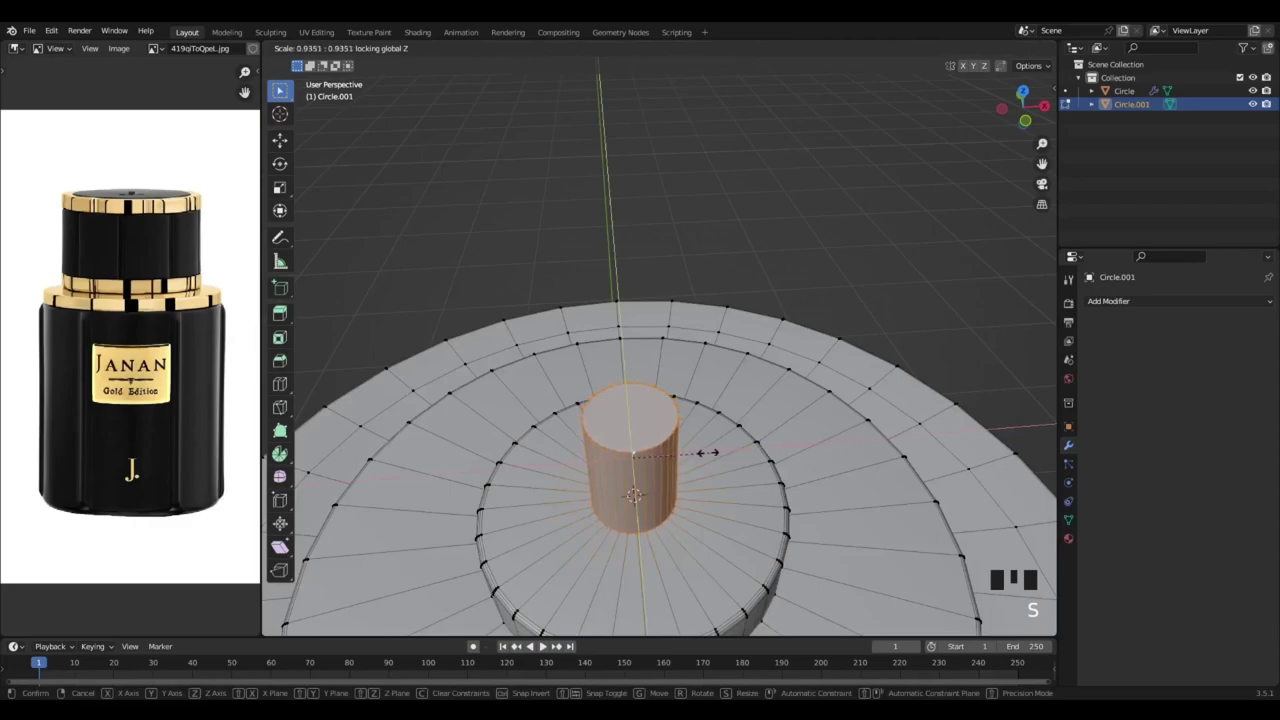
{"action": "key", "text": "s"}
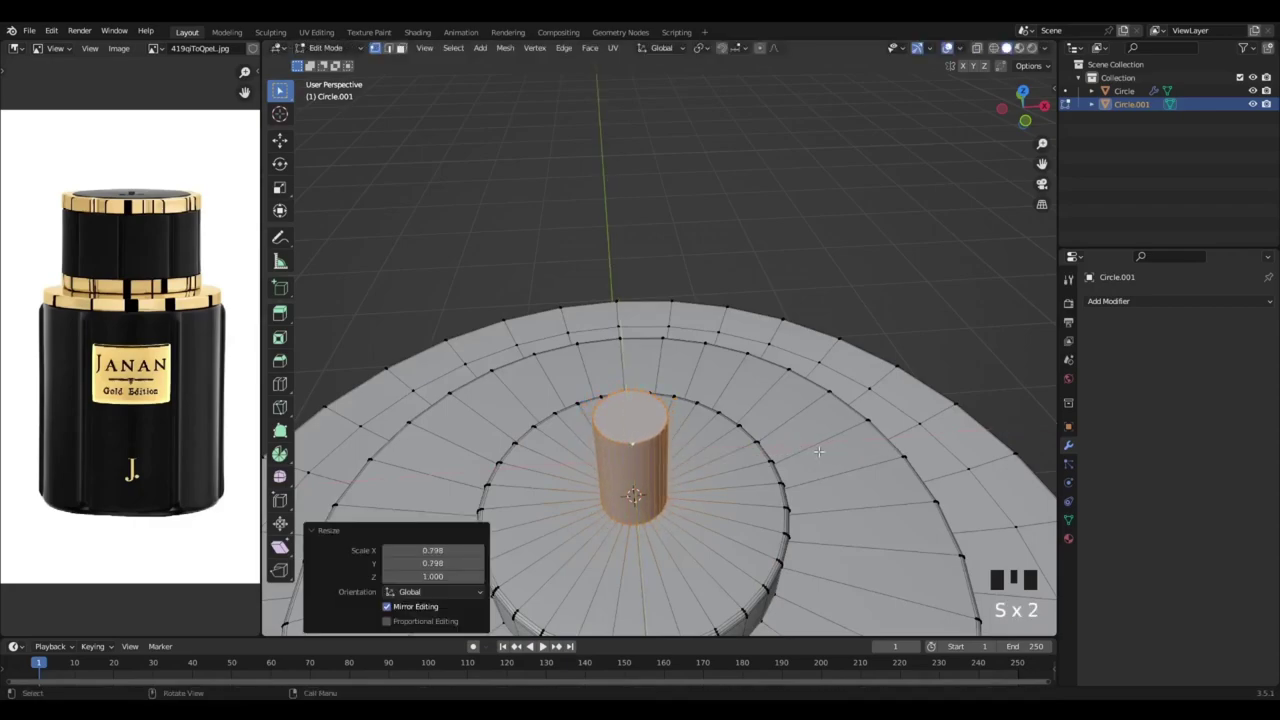
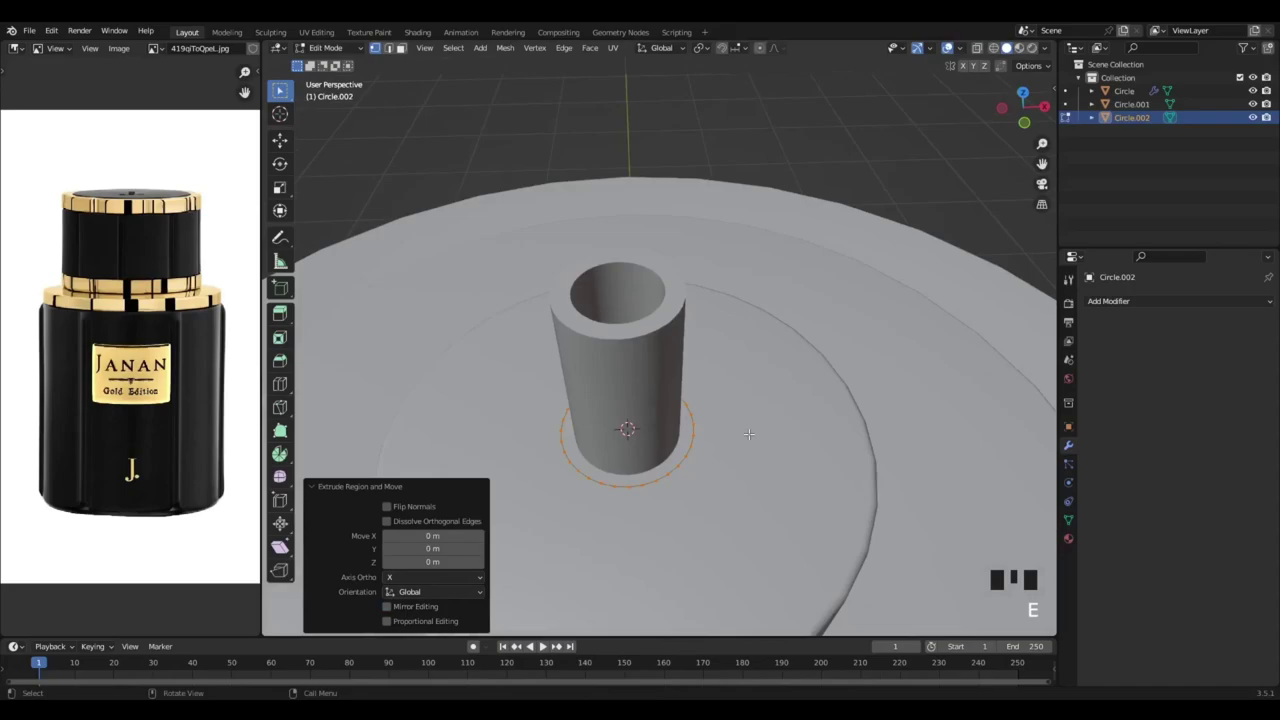
Extrude the tube's top rim and scale it outward into a wide cylindrical cap
{"action": "key", "text": "s"}
{"action": "key", "text": "s"}
{"action": "key", "text": "s"}
{"action": "key", "text": "a"}
{"action": "key", "text": "e"}
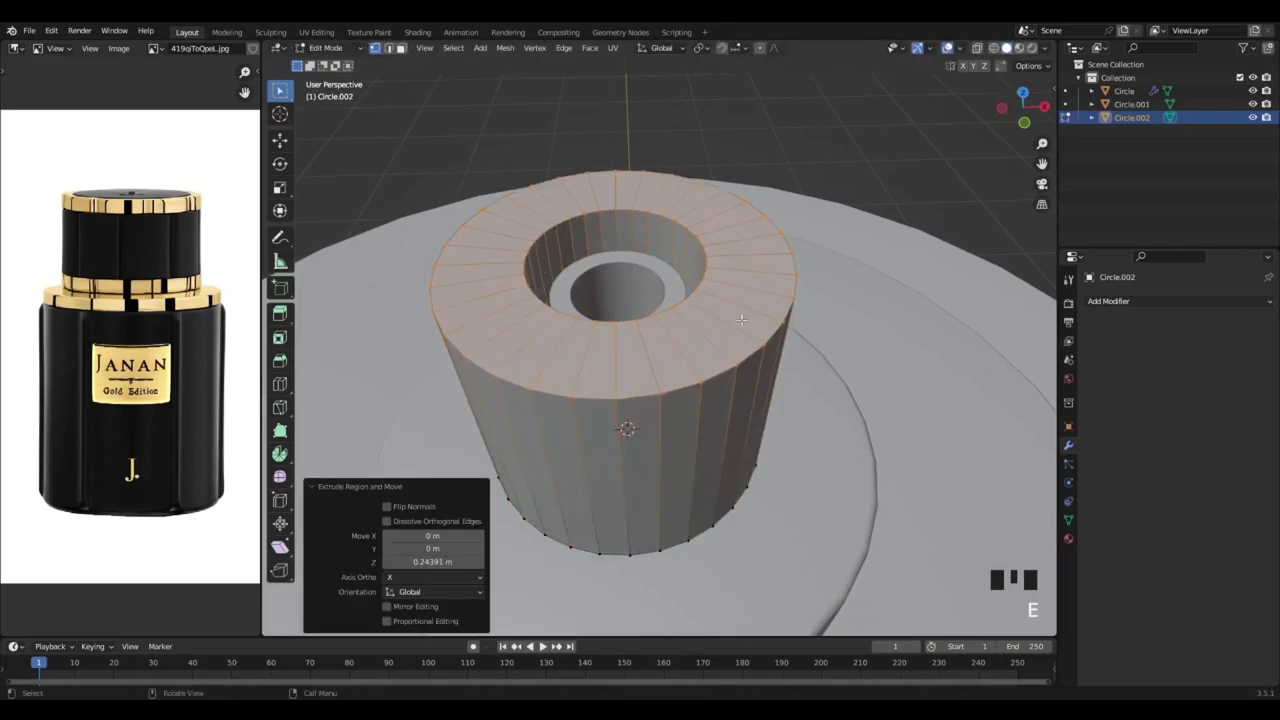
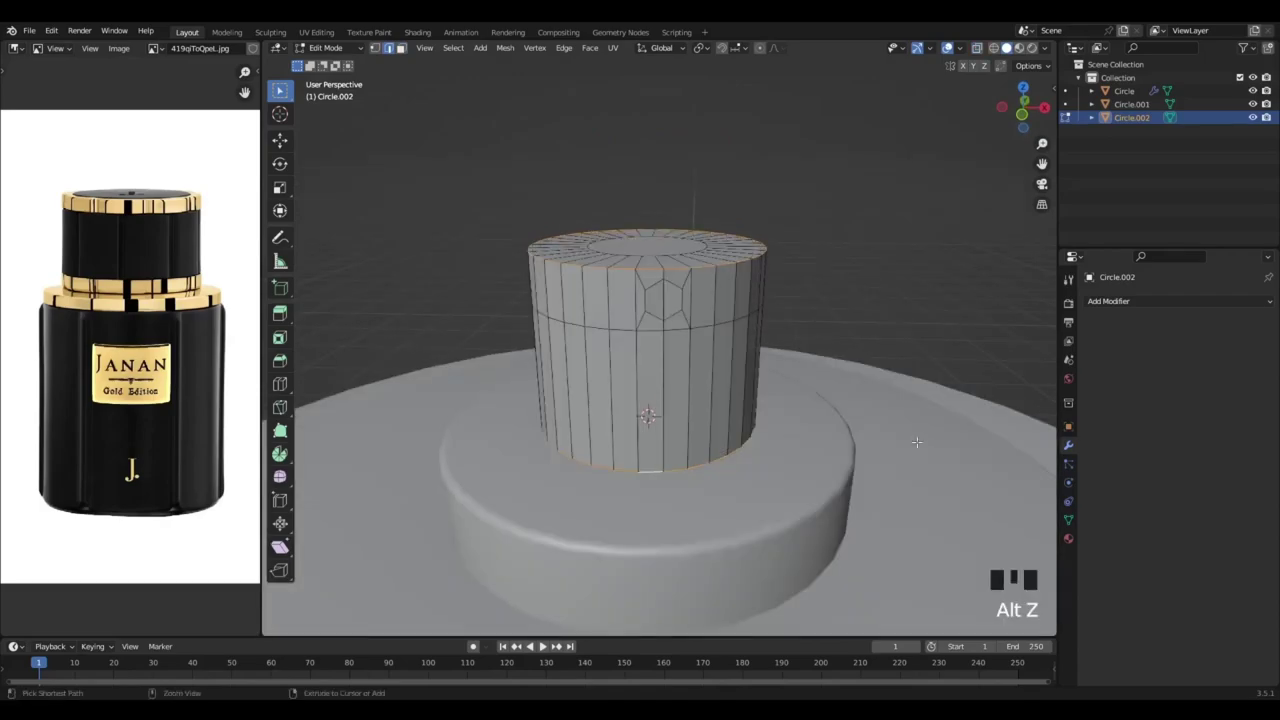
Bevel the cap's top and bottom edges and push the side-hole geometry along Y
{"action": "key", "text": "ctrl+b"}
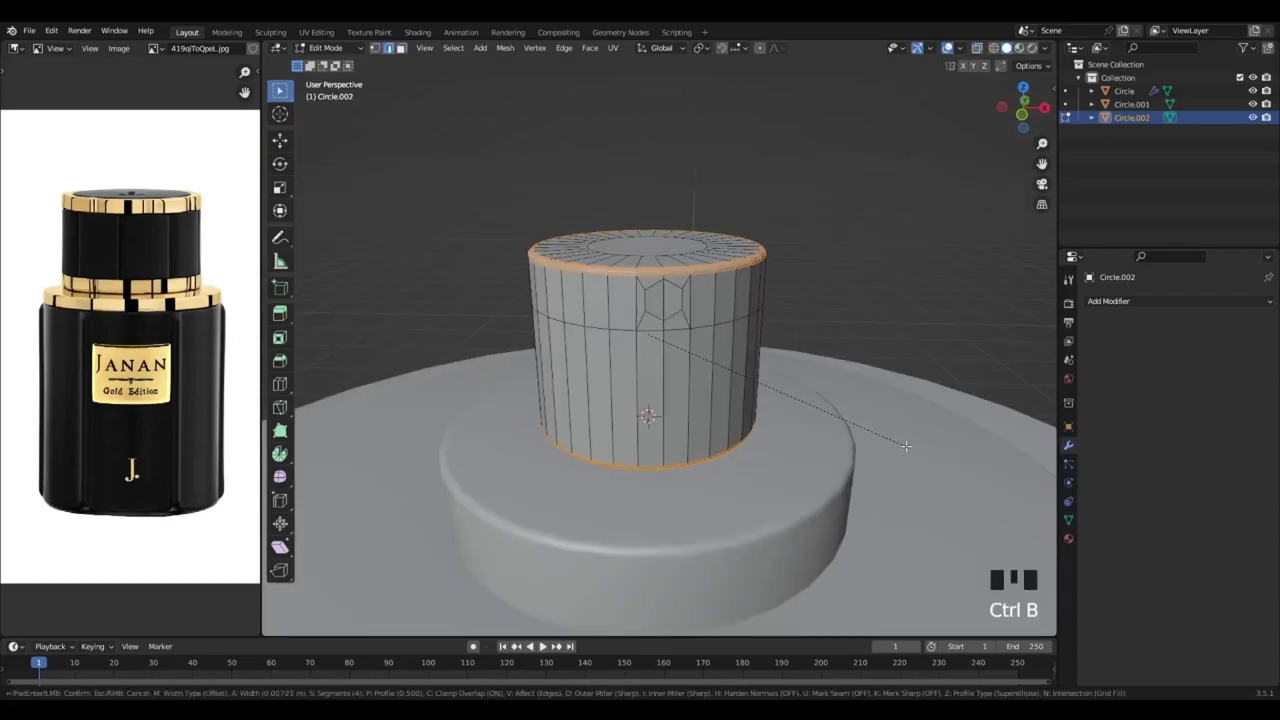
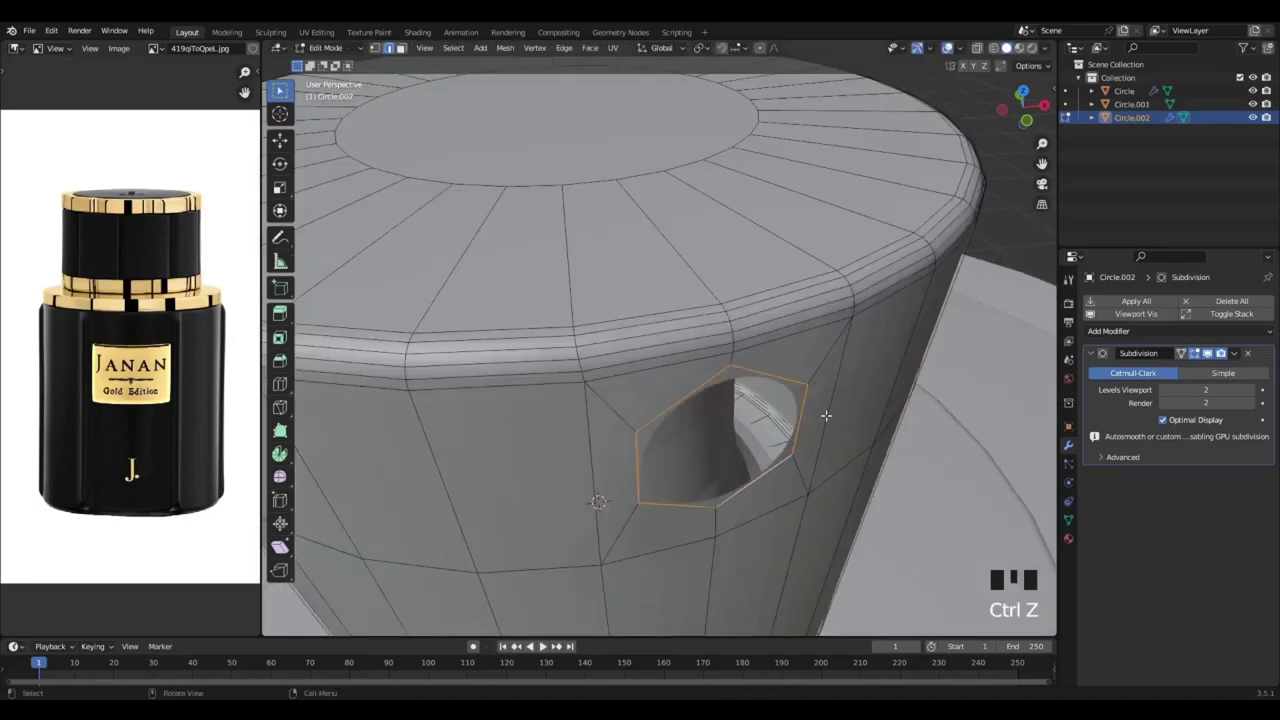
{"action": "key", "text": "e"}
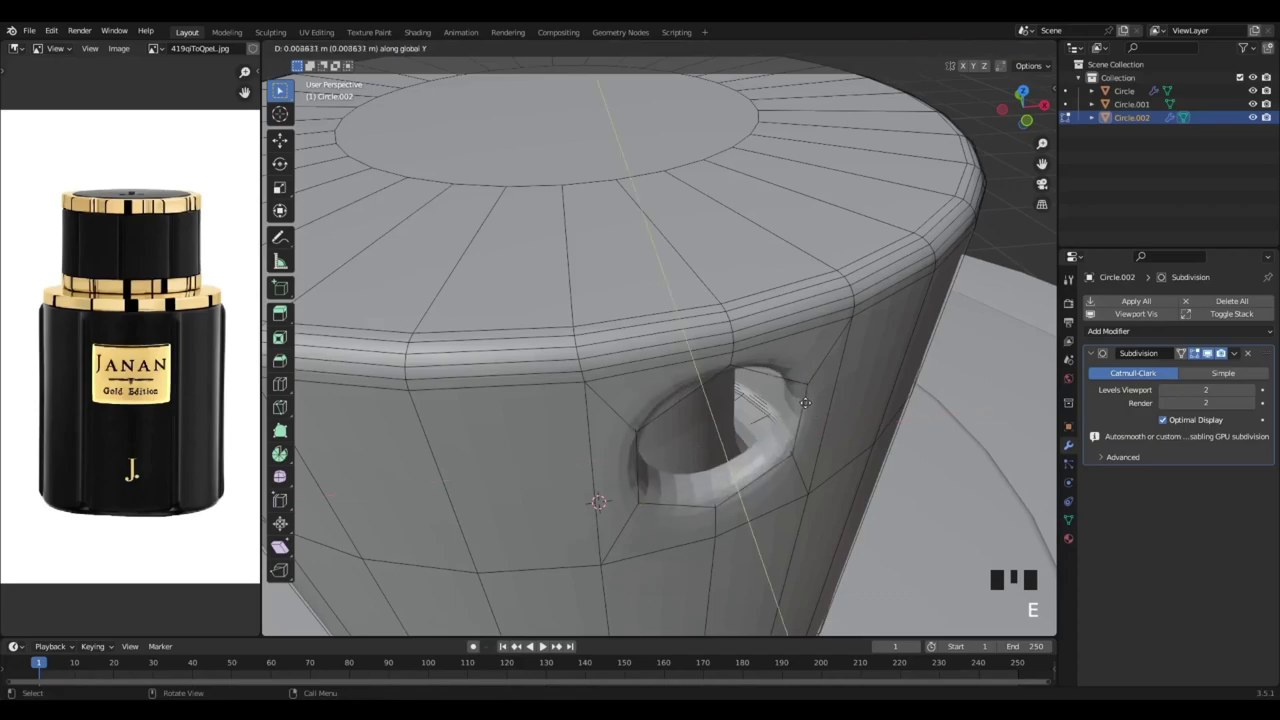
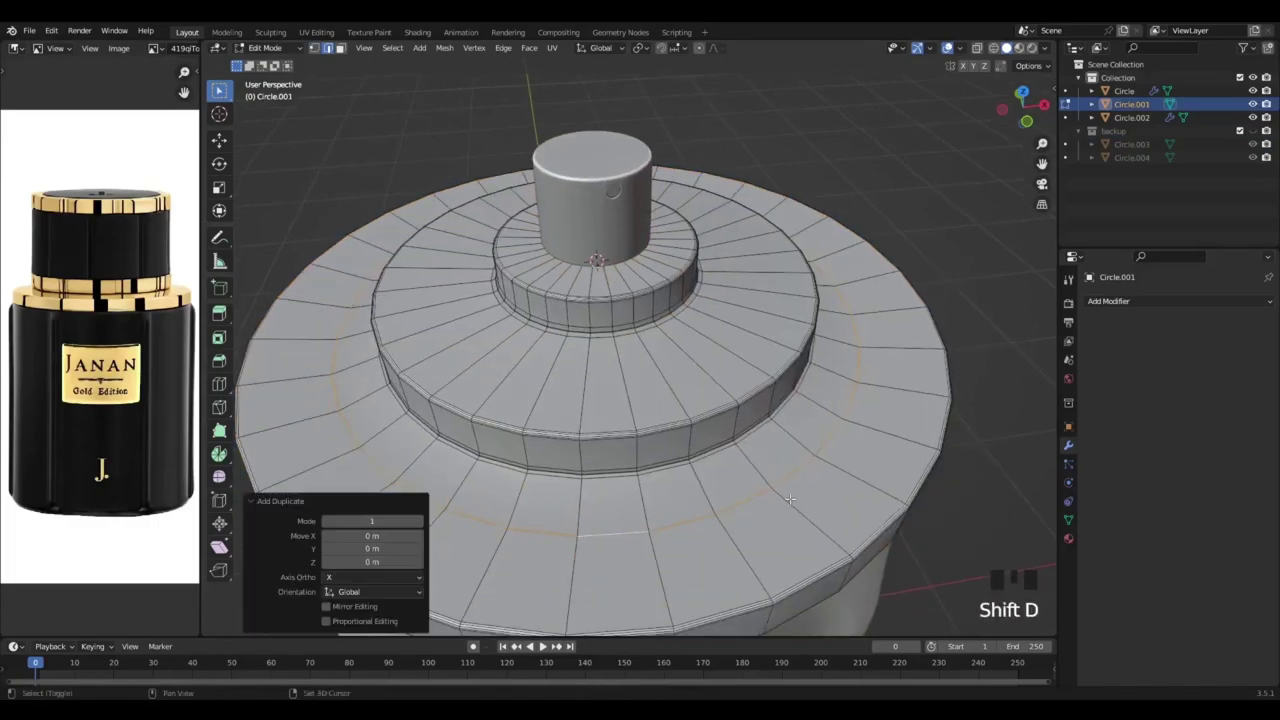
Select and inset the ring of faces on the base, toggling X-ray to check it
{"action": "key", "text": "s"}
{"action": "key", "text": "alt+z"}
{"action": "key", "text": "g"}
{"action": "key", "text": "f"}
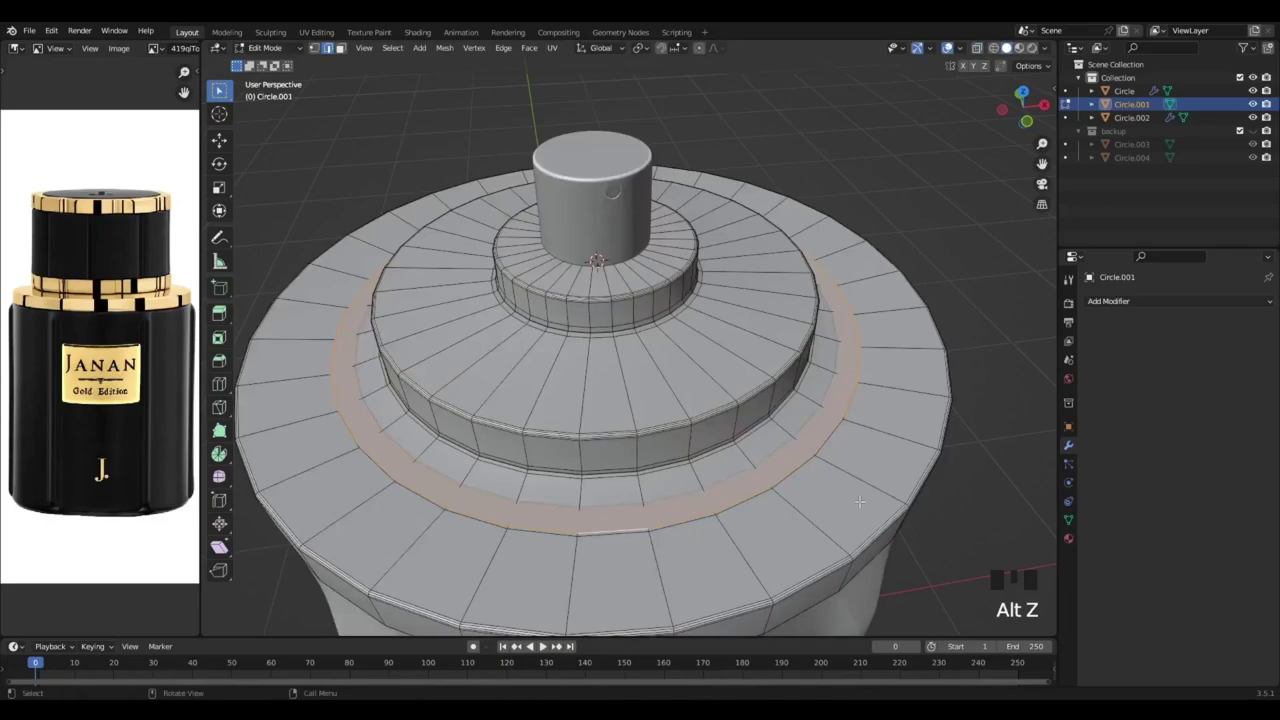
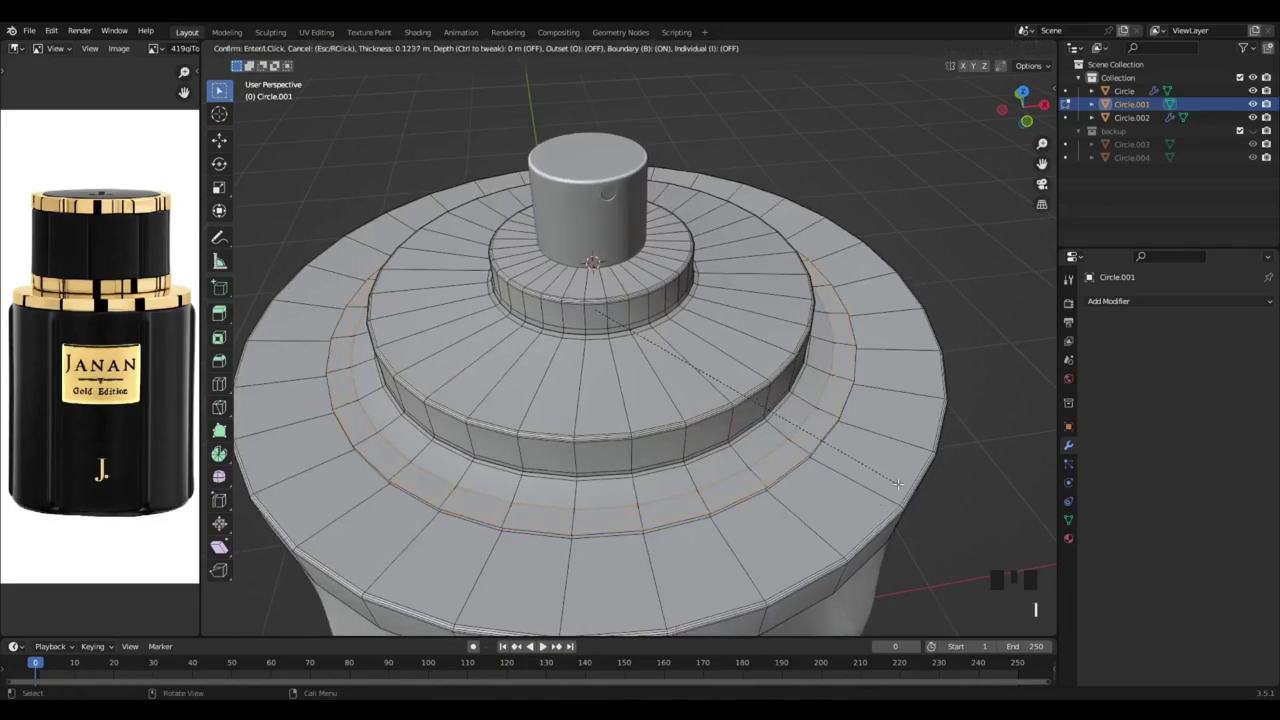
{"action": "key", "text": "g"}
{"action": "key", "text": "z"}
{"action": "key", "text": "alt+z"}
Select the linked ring, lift it along Z, then extrude and inset it into a raised collar
{"action": "key", "text": "g"}
{"action": "key", "text": "z"}
{"action": "key", "text": "ctrl+z"}
{"action": "key", "text": "ctrl+l"}
{"action": "key", "text": "g"}
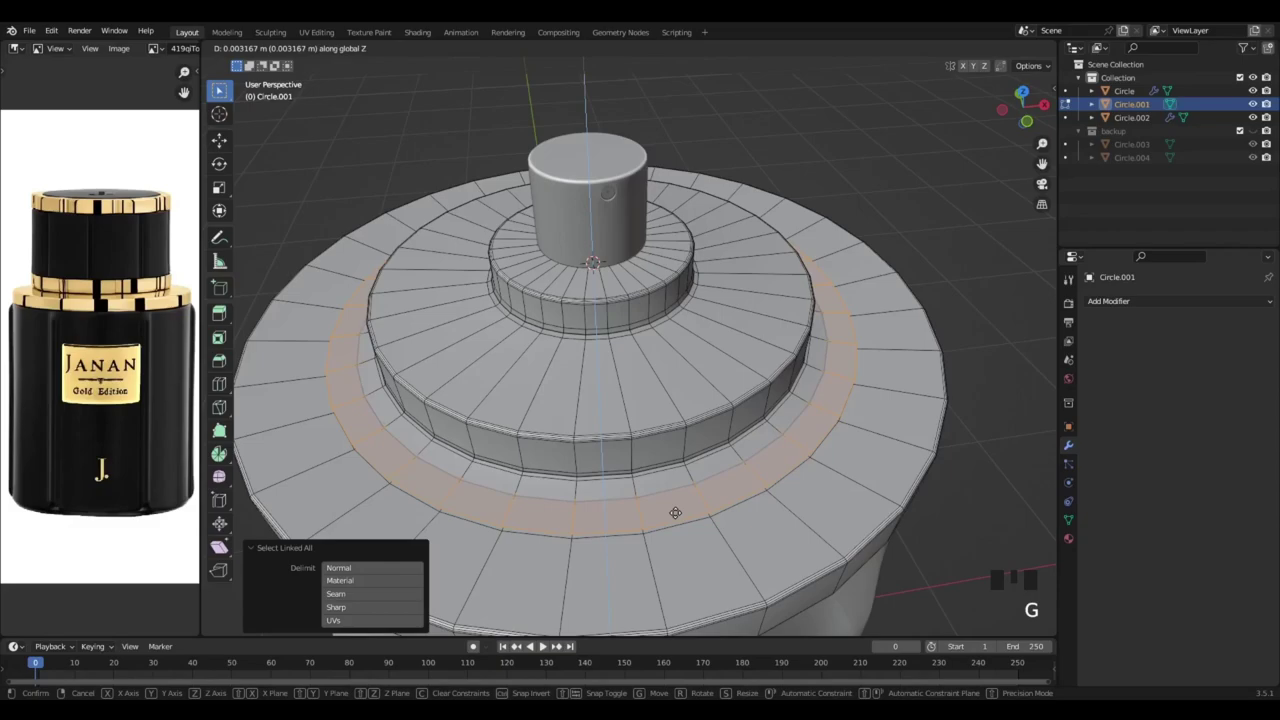
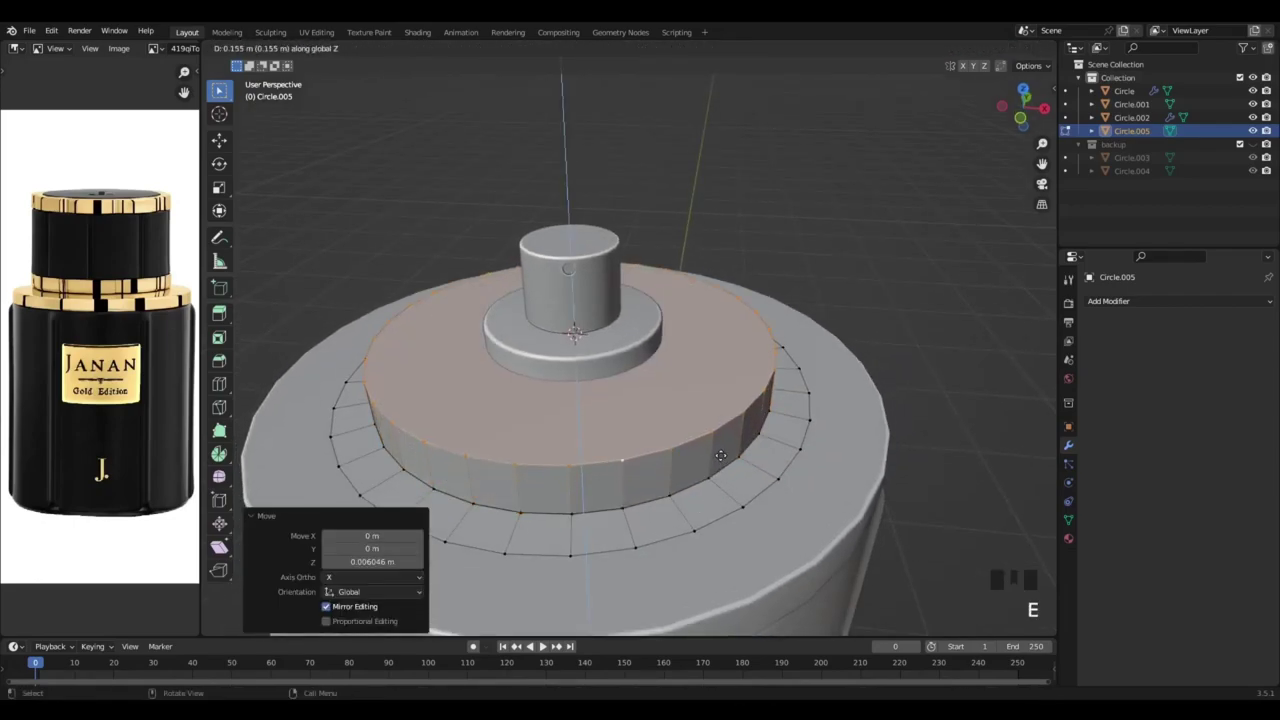
{"action": "key", "text": "i"}
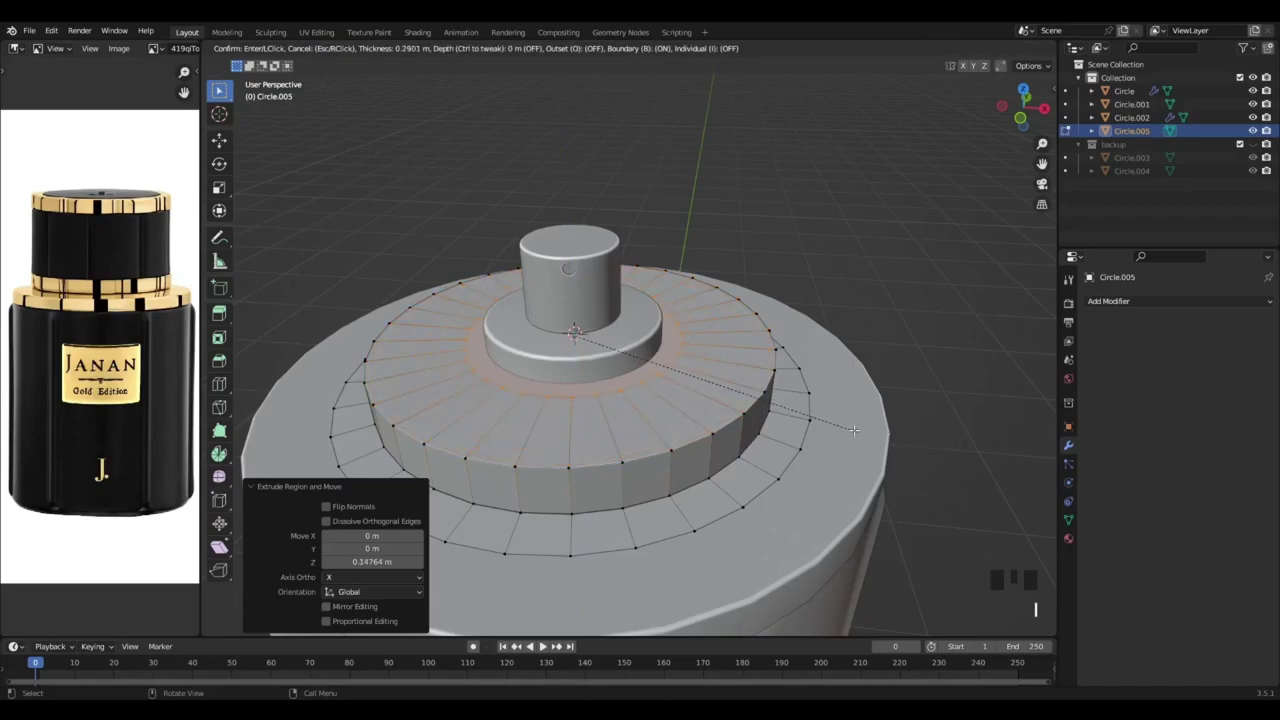
{"action": "key", "text": "alt+z"}
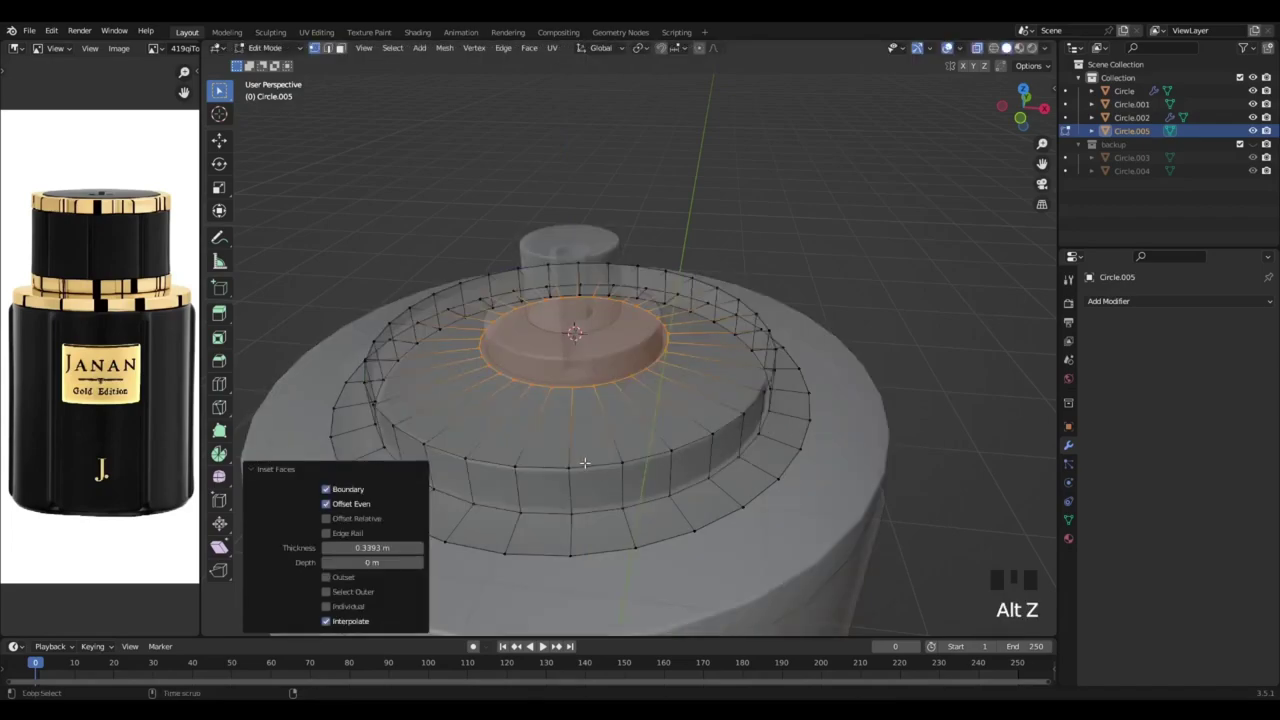
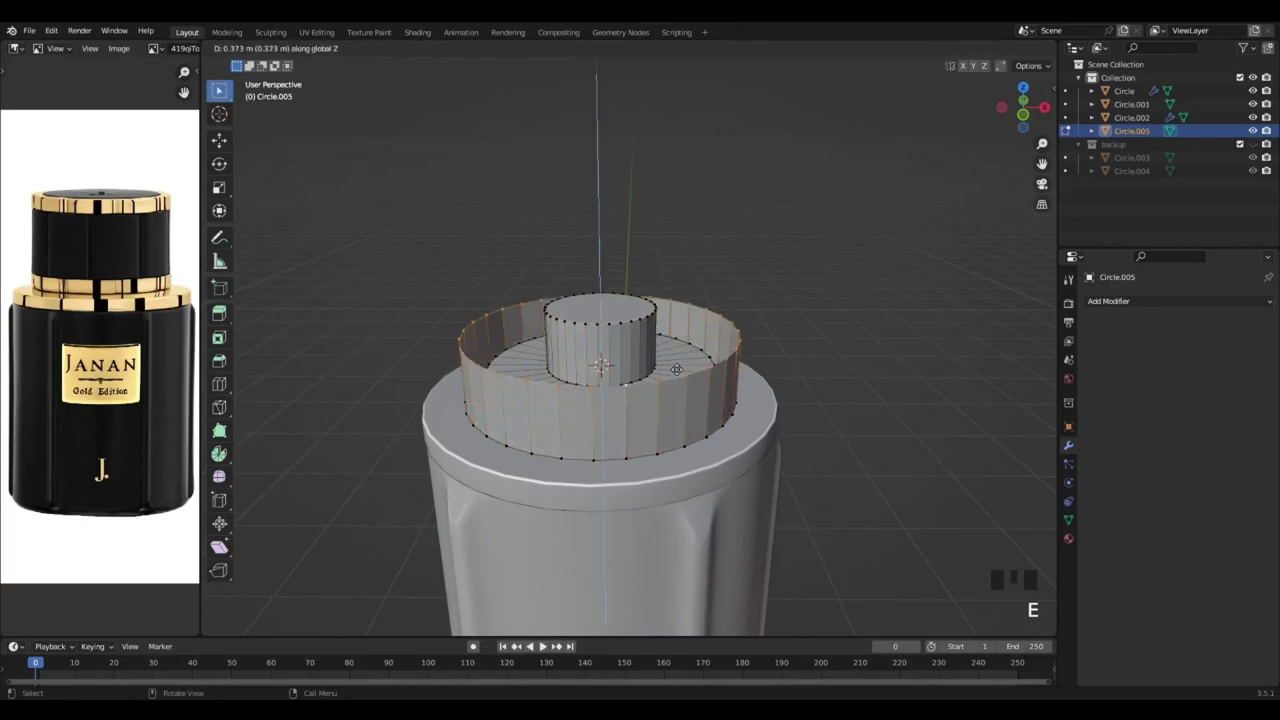
In front view with X-ray, move the new cap geometry up along Z above the collar
{"action": "key", "text": "KP_1"}
{"action": "key", "text": "alt+z"}
{"action": "key", "text": "g"}
{"action": "key", "text": "z"}
{"action": "key", "text": "g"}
{"action": "key", "text": "g"}
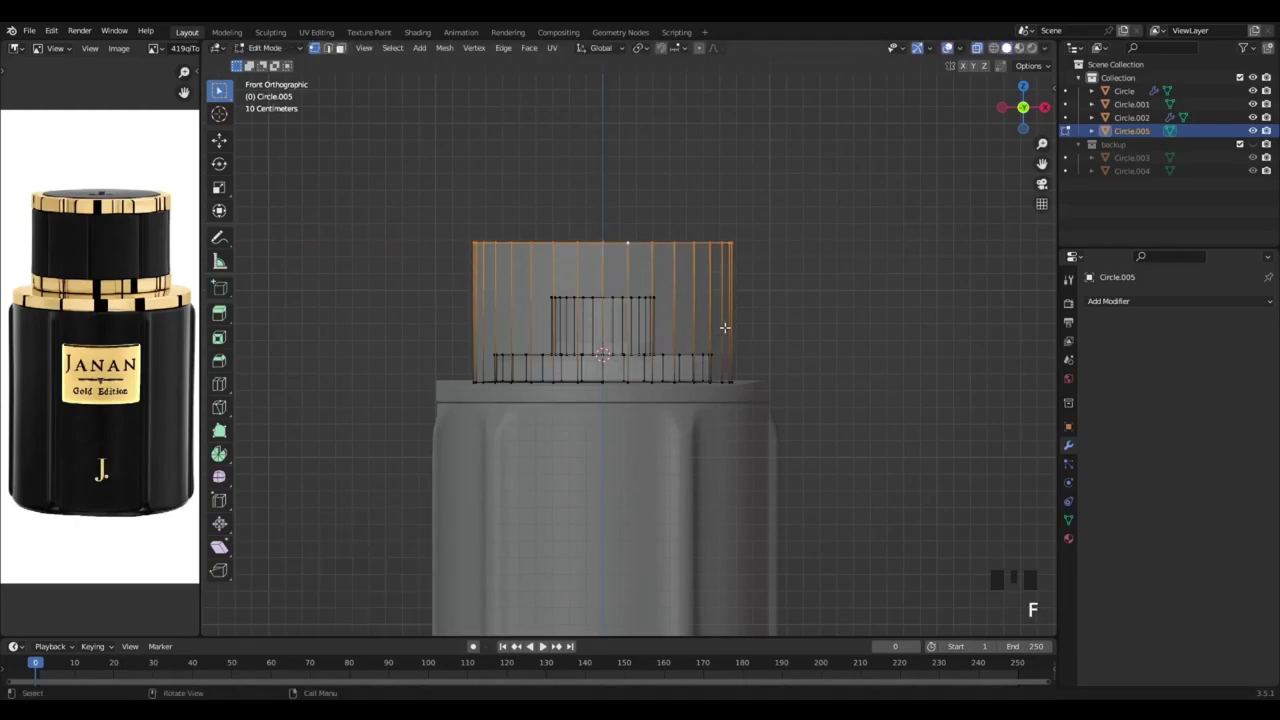
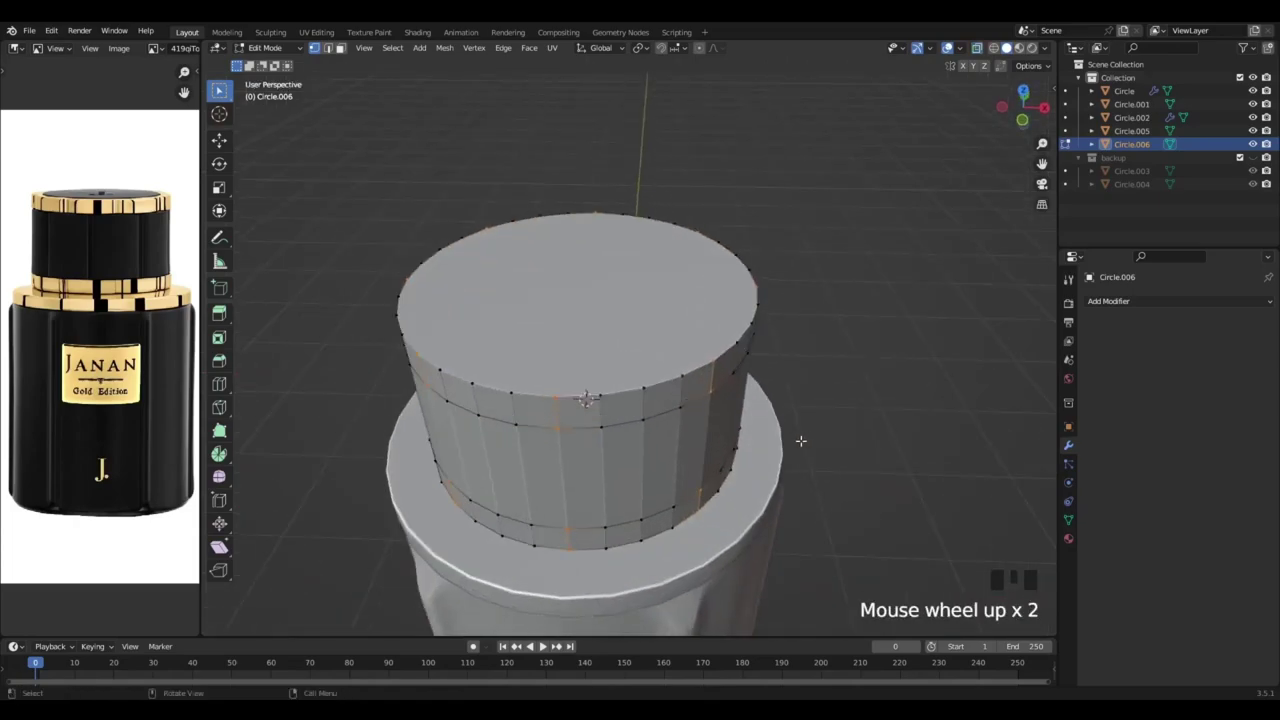
From top view, shrink the cap's vertex ring slightly inward for the smaller cap piece
{"action": "key", "text": "KP_7"}
{"action": "key", "text": "alt+z"}
{"action": "key", "text": "s"}
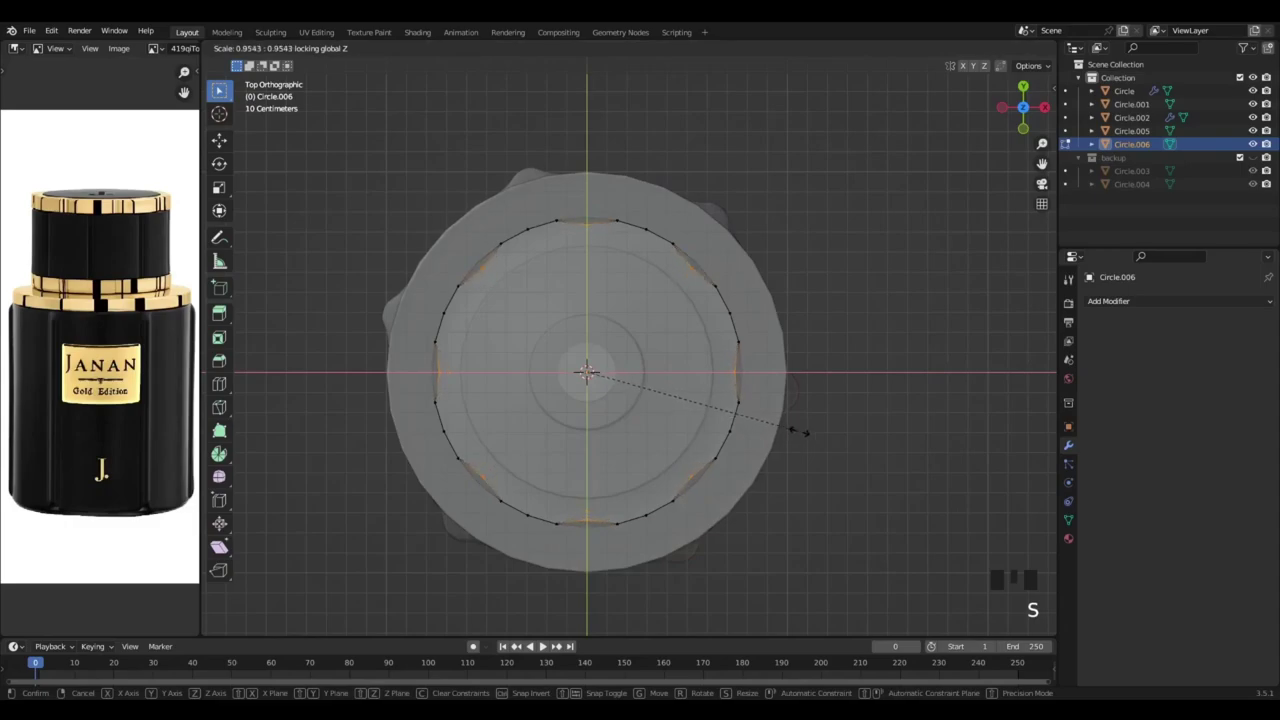
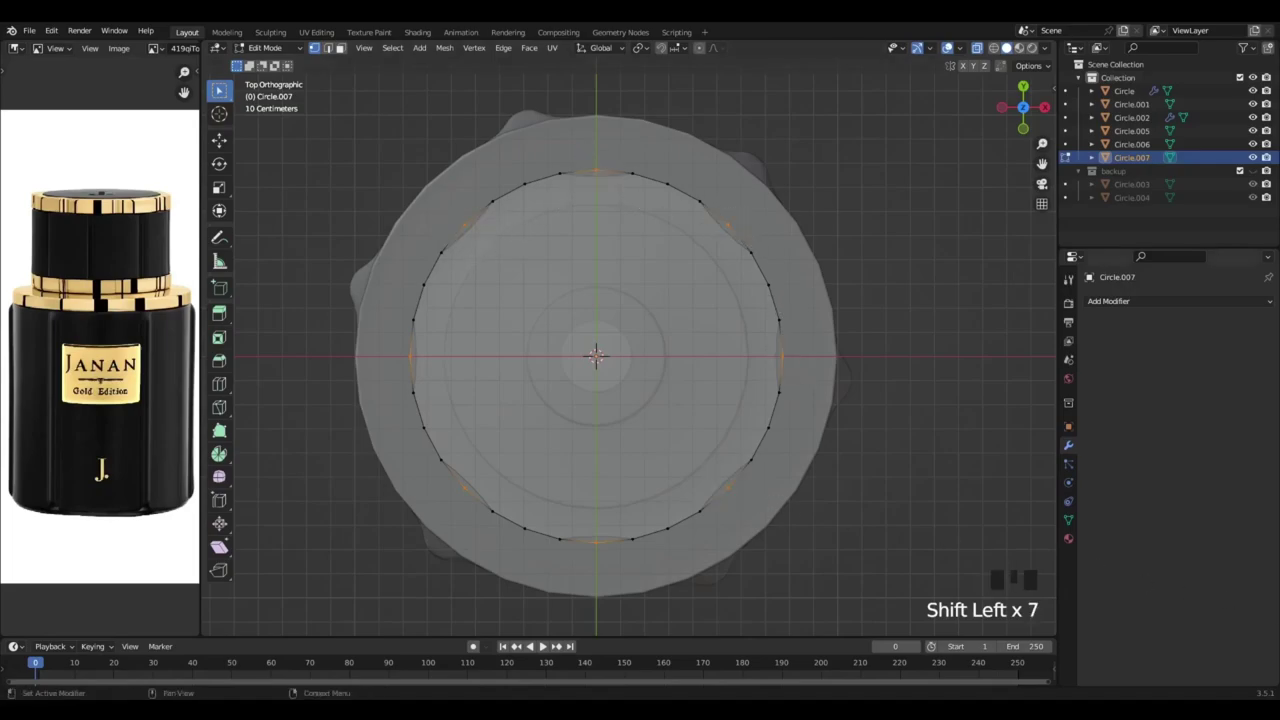
Extrude the bevelled vertical strip faces and push them inward to form the cap grooves
{"action": "key", "text": "alt+z"}
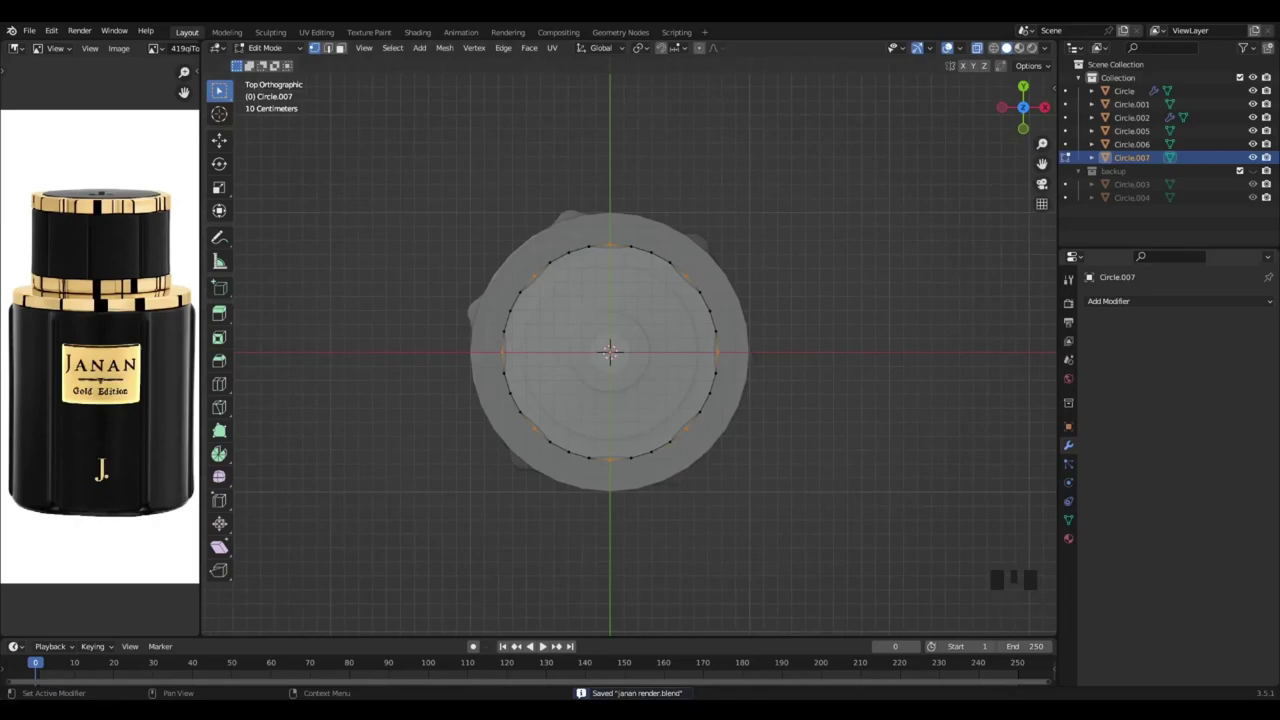
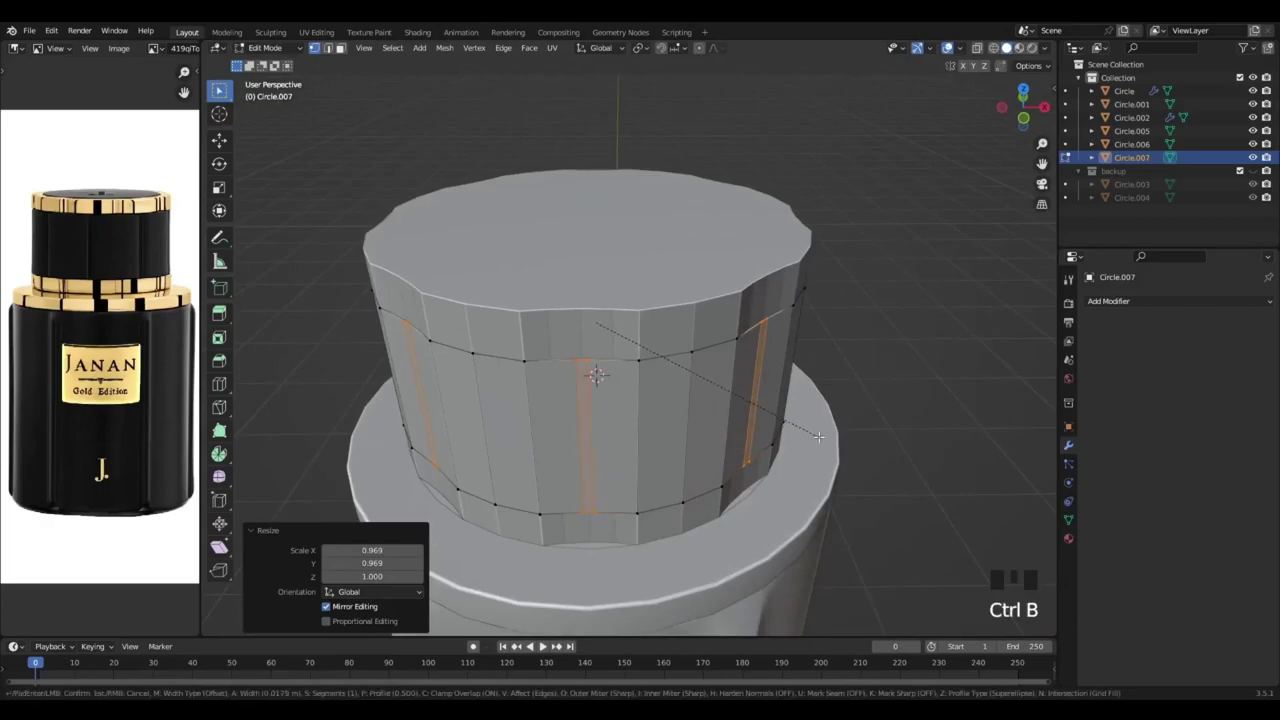
{"action": "key", "text": "alt+e"}
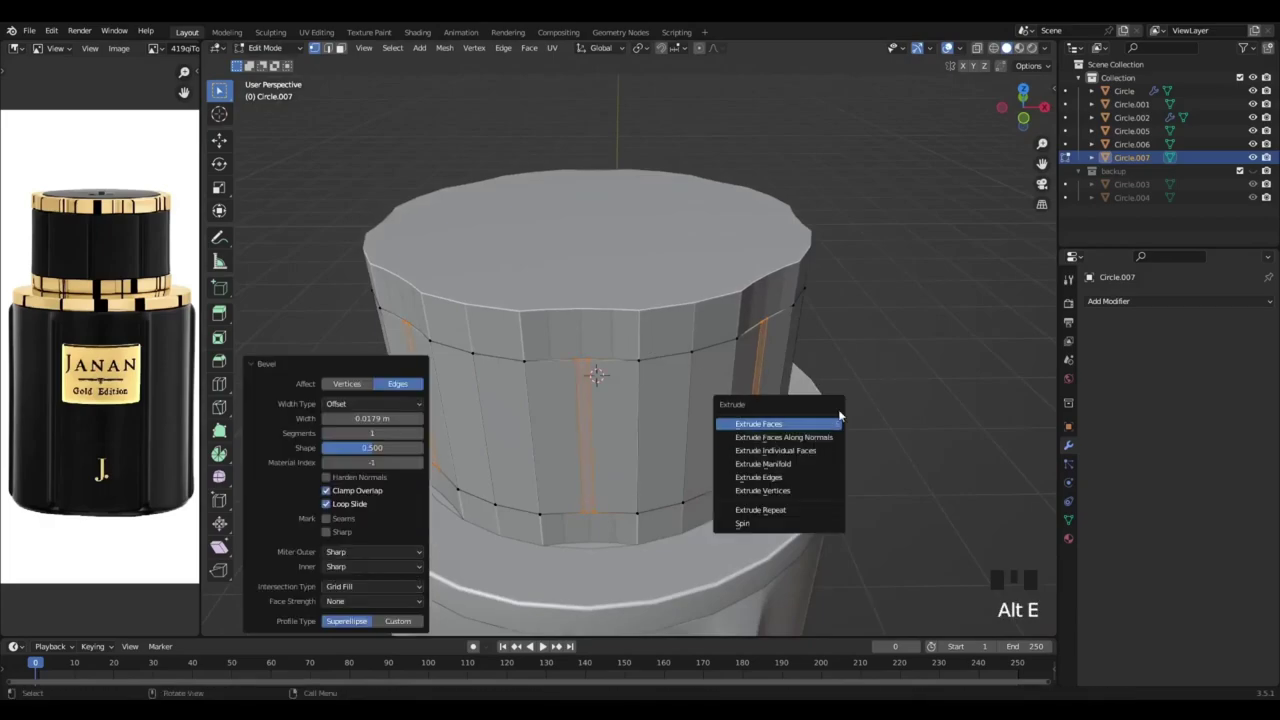
{"action": "key", "text": "e"}
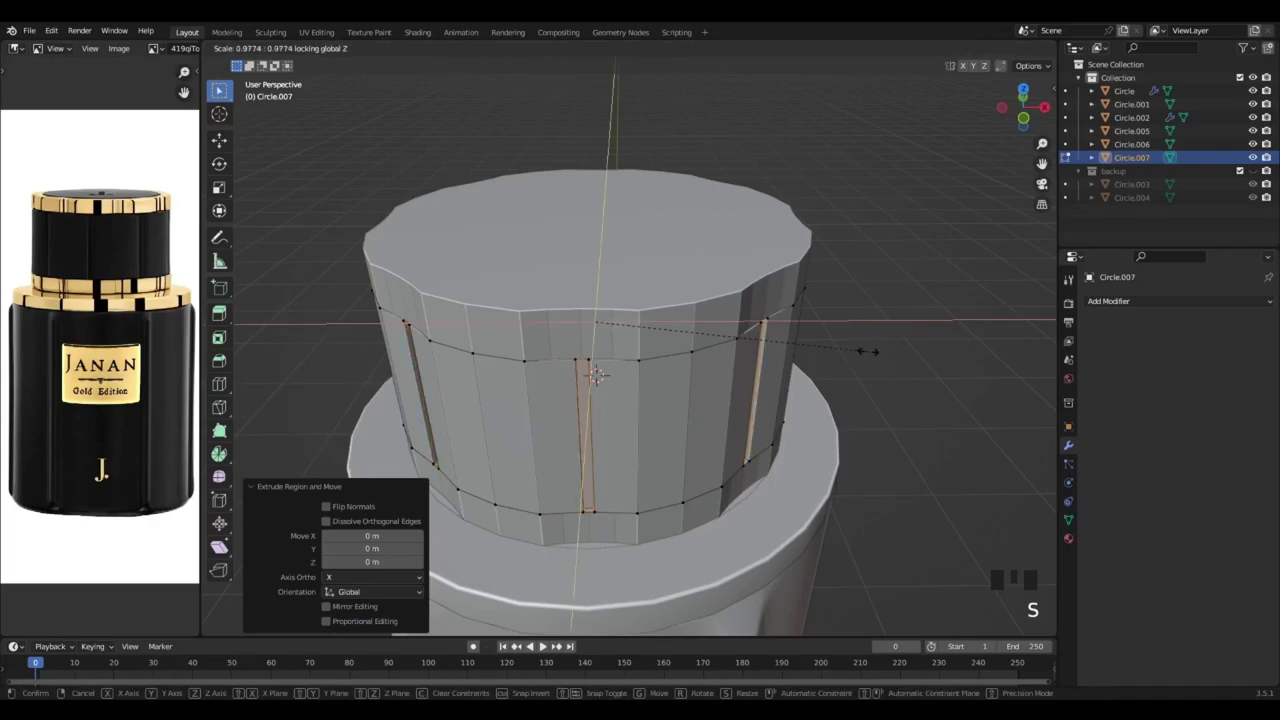
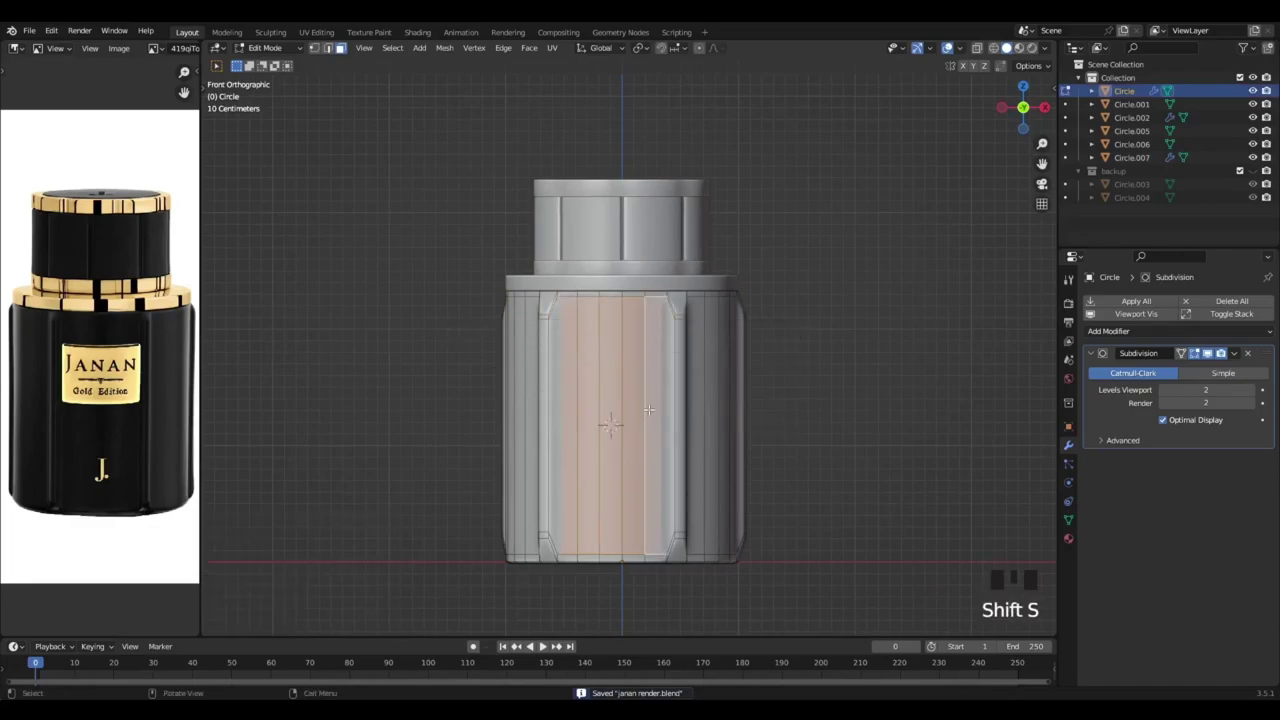
Back in Object Mode, bring up the Add menu to load the label photo as a reference image
{"action": "key", "text": "Tab"}
{"action": "key", "text": "shift+a"}
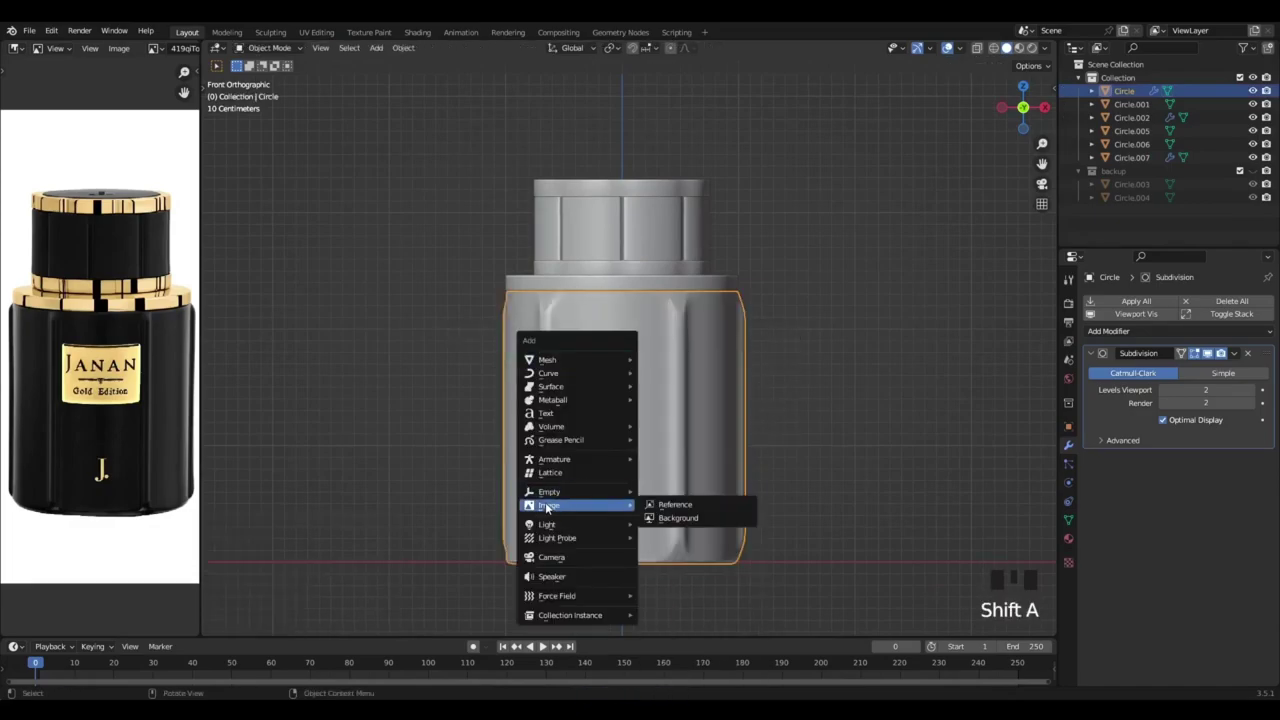
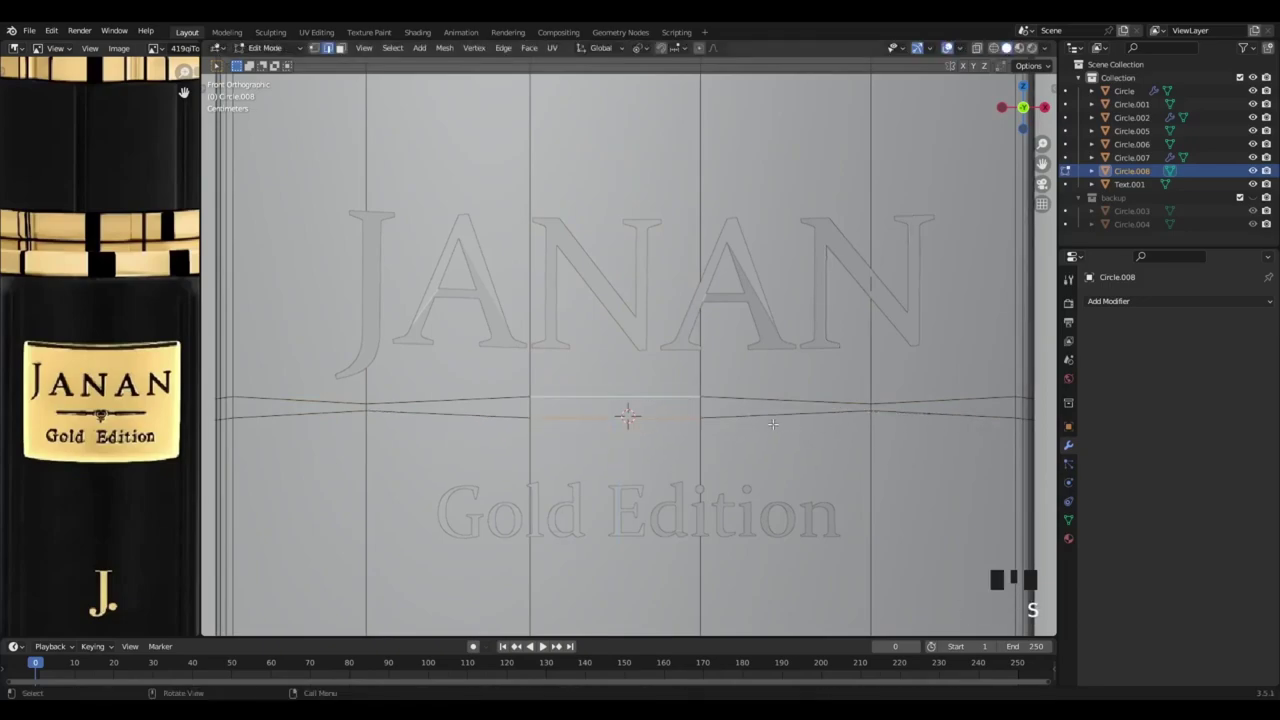
Scale the label-area edge loop vertically and horizontally, then inset its faces
{"action": "key", "text": "."}
{"action": "key", "text": "s"}
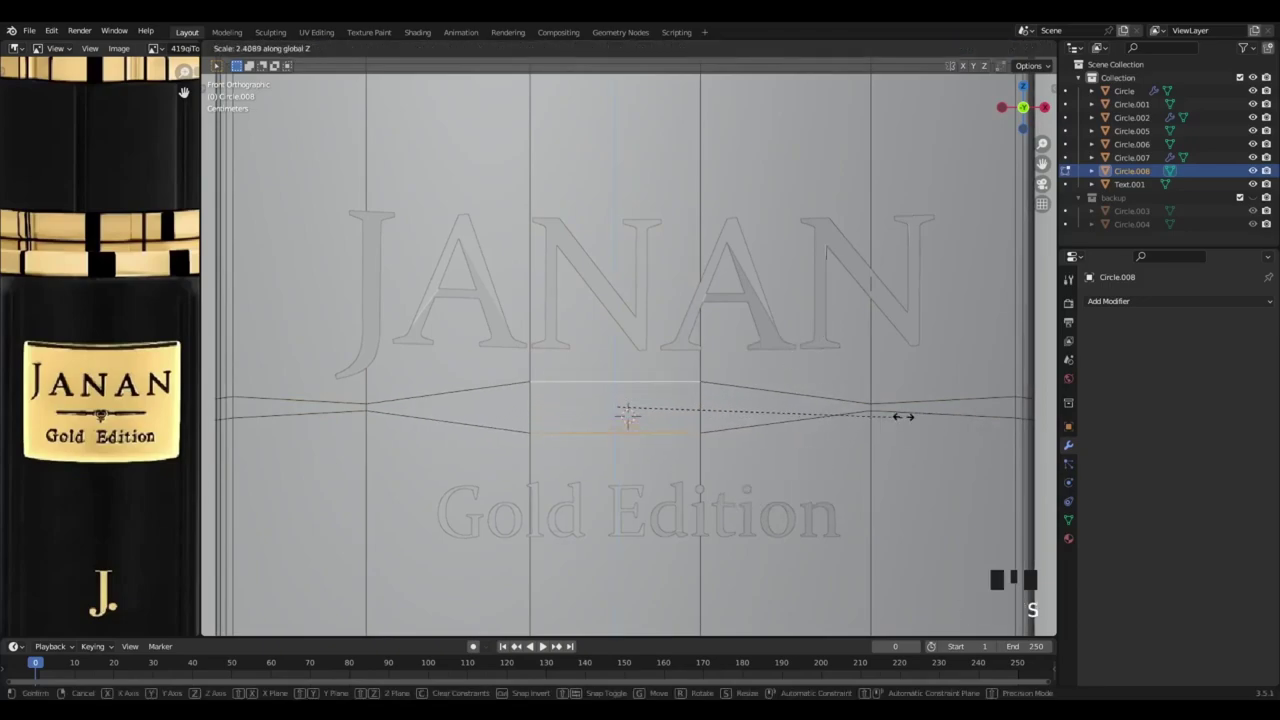
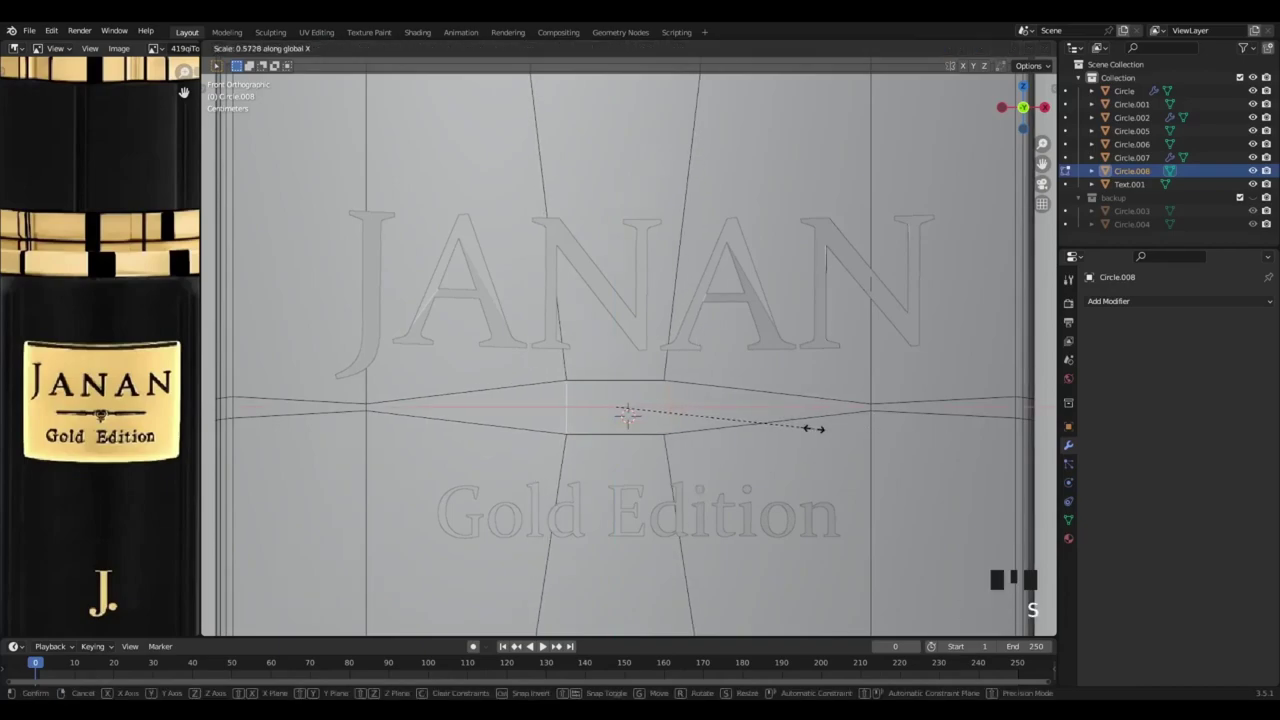
{"action": "key", "text": "s"}
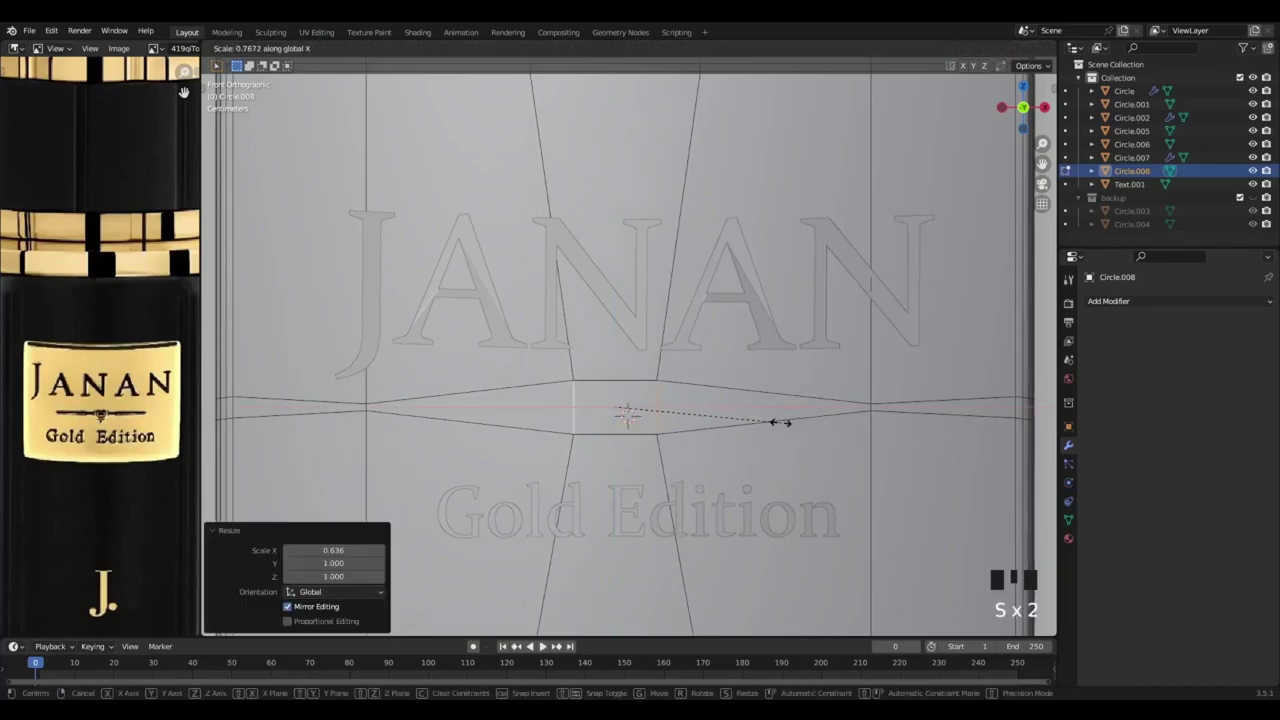
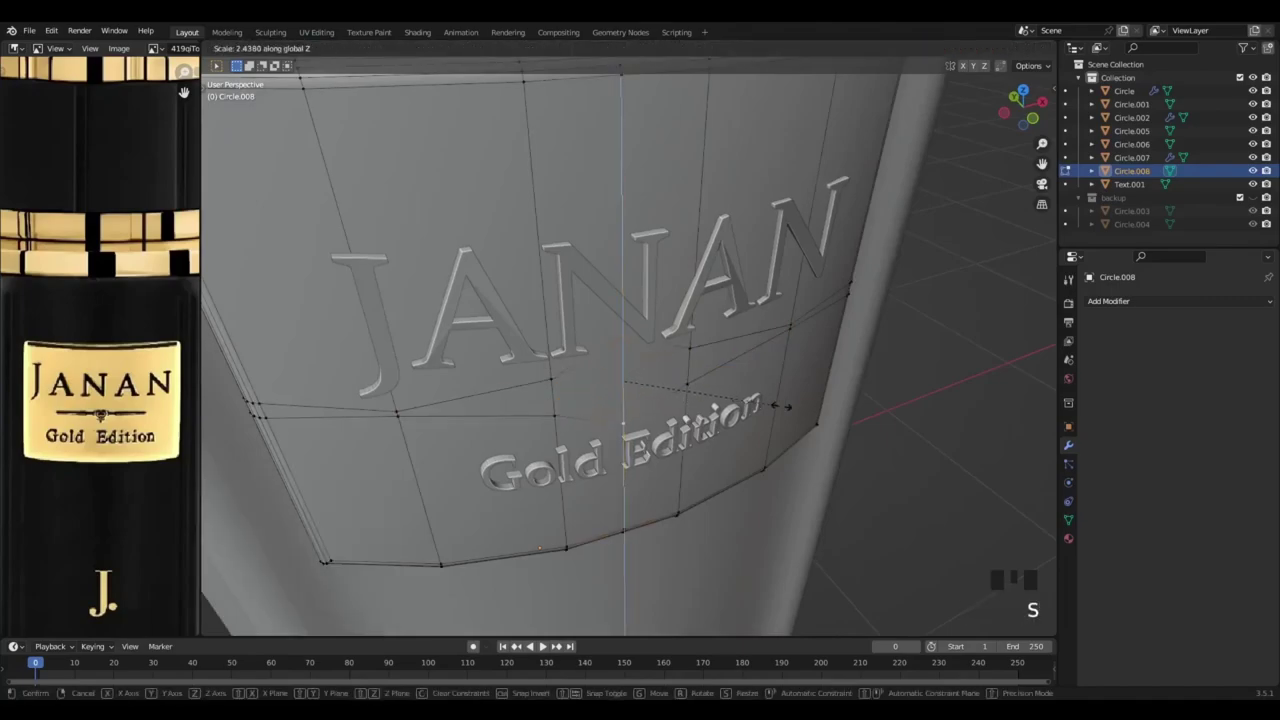
{"action": "key", "text": "ctrl+b"}
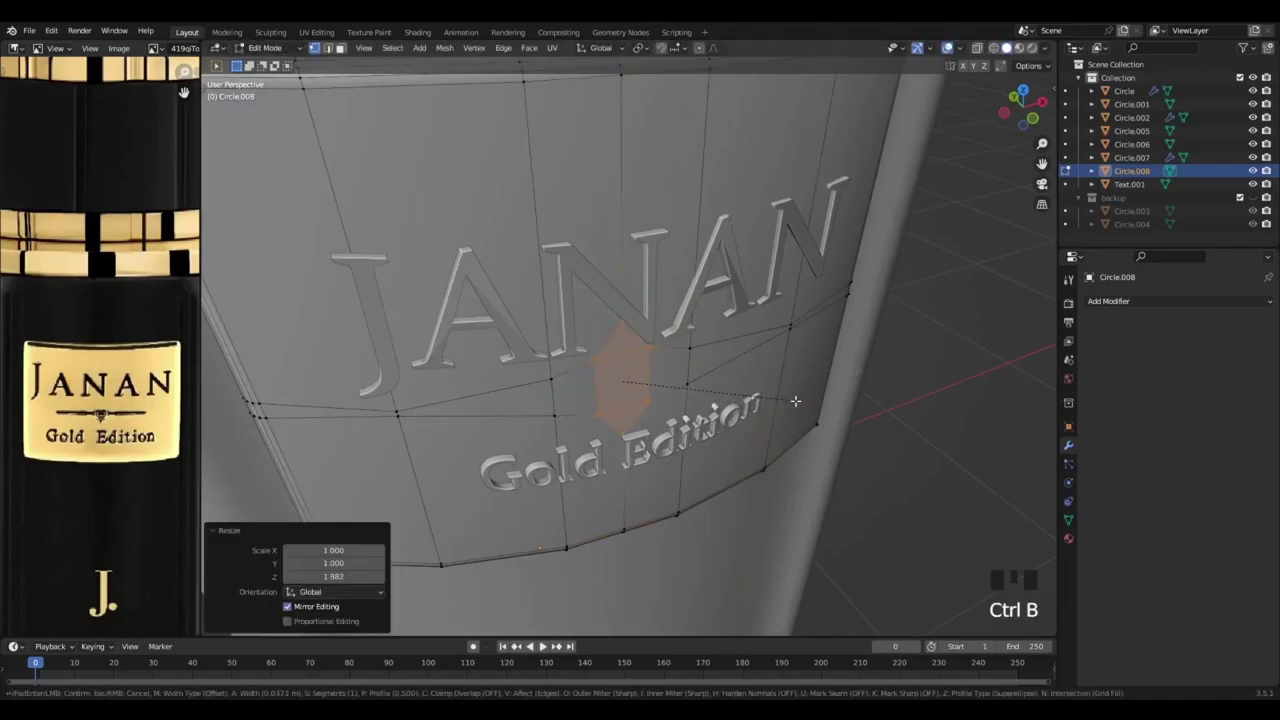
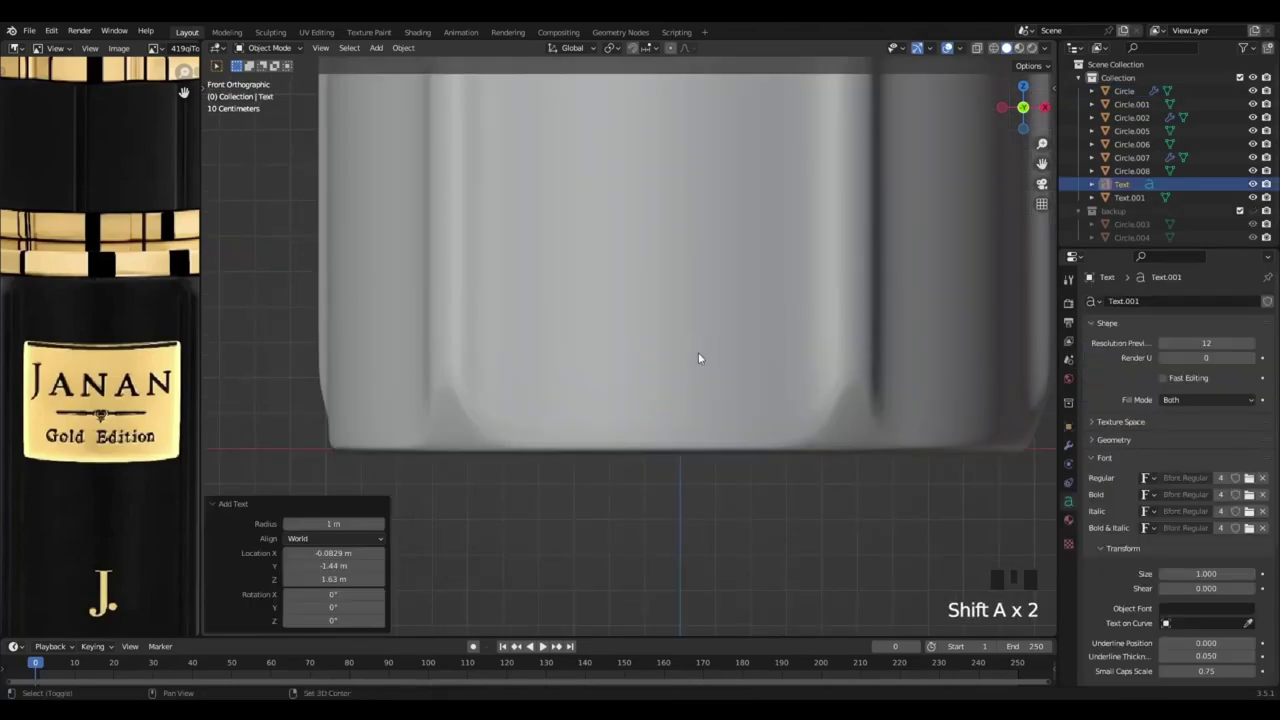
Rotate the new text upright 90 degrees and move it along Z to sit below the label plate
{"action": "scroll", "scroll_direction": "down", "scroll_amount": 3}
{"action": "left_click_drag", "start_coordinate": [708, 394], "coordinate": [692, 469]}
{"action": "scroll", "scroll_direction": "down", "scroll_amount": 3}
{"action": "key", "text": "r"}
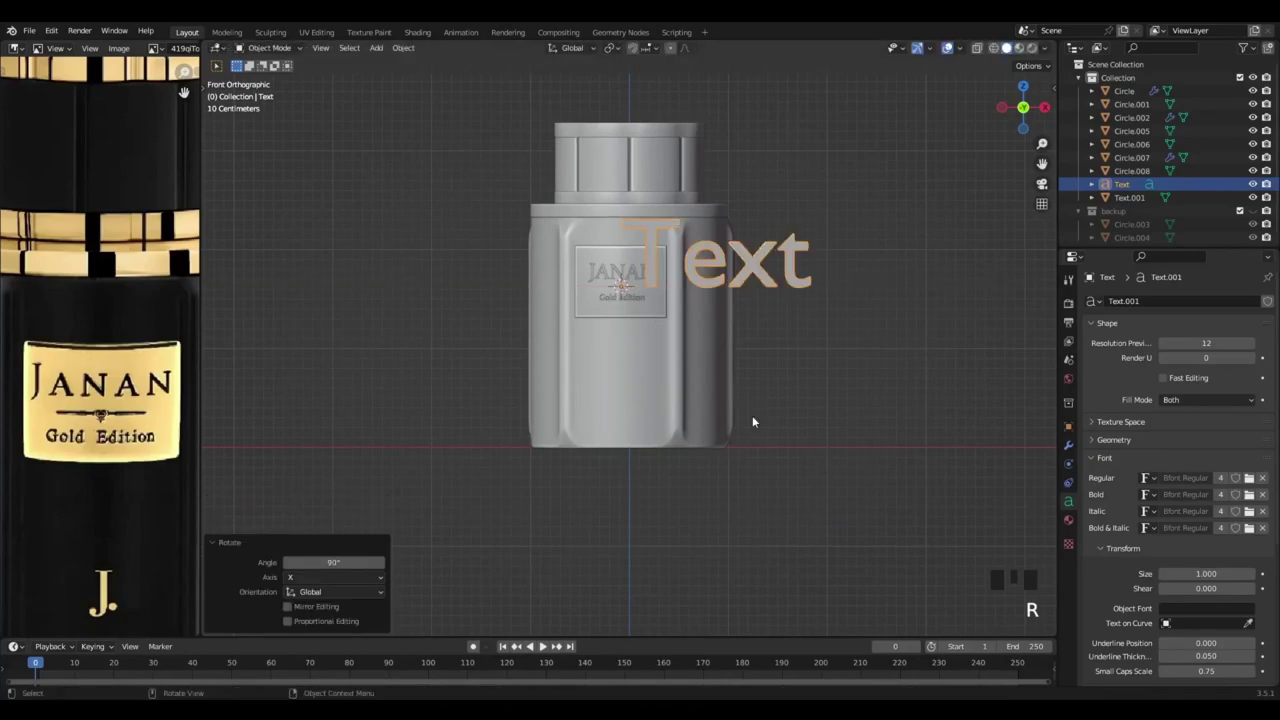
{"action": "scroll", "scroll_direction": "down", "scroll_amount": 3}
{"action": "left_click_drag", "start_coordinate": [1216, 576], "coordinate": [810, 372]}
{"action": "left_click_drag", "start_coordinate": [810, 372], "coordinate": [829, 417]}
{"action": "scroll", "scroll_direction": "up", "scroll_amount": 3}
{"action": "key", "text": "g"}
{"action": "key", "text": "z"}
{"action": "left_click_drag", "start_coordinate": [761, 484], "coordinate": [800, 425]}
{"action": "scroll", "scroll_direction": "up", "scroll_amount": 3}
{"action": "left_click_drag", "start_coordinate": [890, 475], "coordinate": [884, 472]}
Delete the text object's default wording in Edit Mode so it is ready for the J
{"action": "key", "text": "BackSpace"}
{"action": "key", "text": "Tab"}
{"action": "key", "text": "BackSpace"}
{"action": "key", "text": "BackSpace"}
{"action": "key", "text": "BackSpace"}
{"action": "key", "text": "BackSpace"}
{"action": "key", "text": "shift+j"}
{"action": "key", "text": "Tab"}
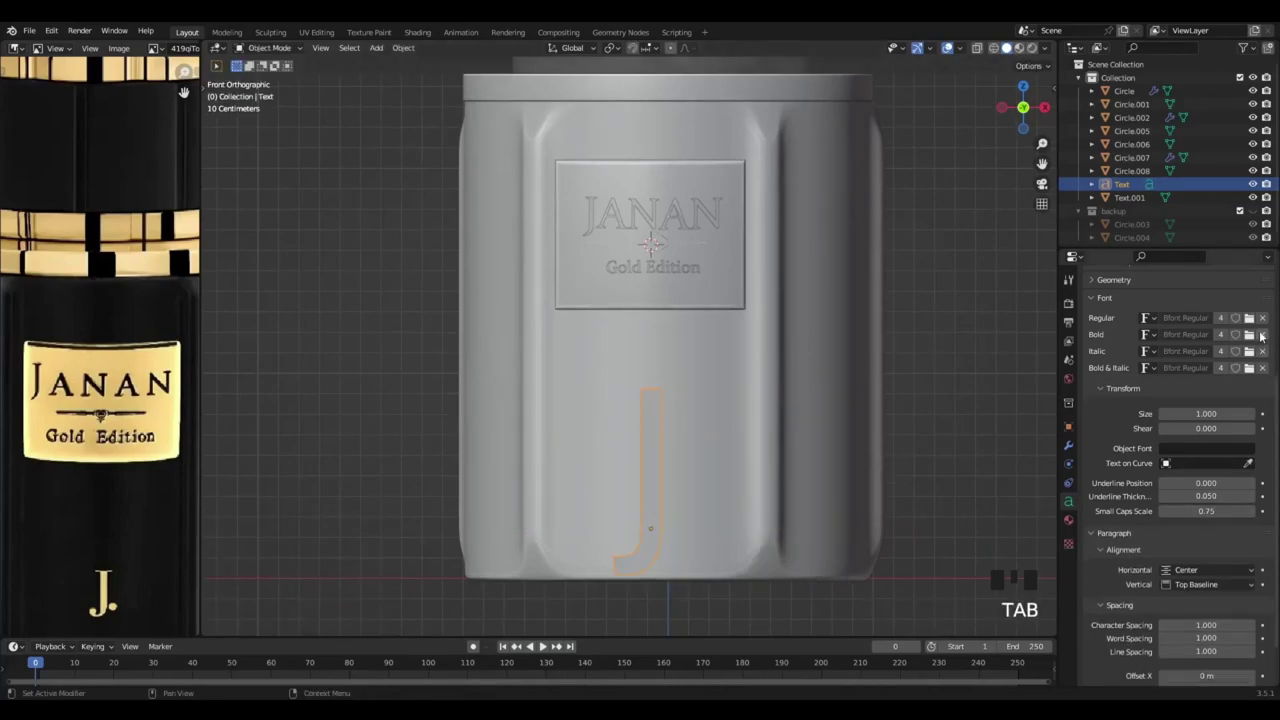
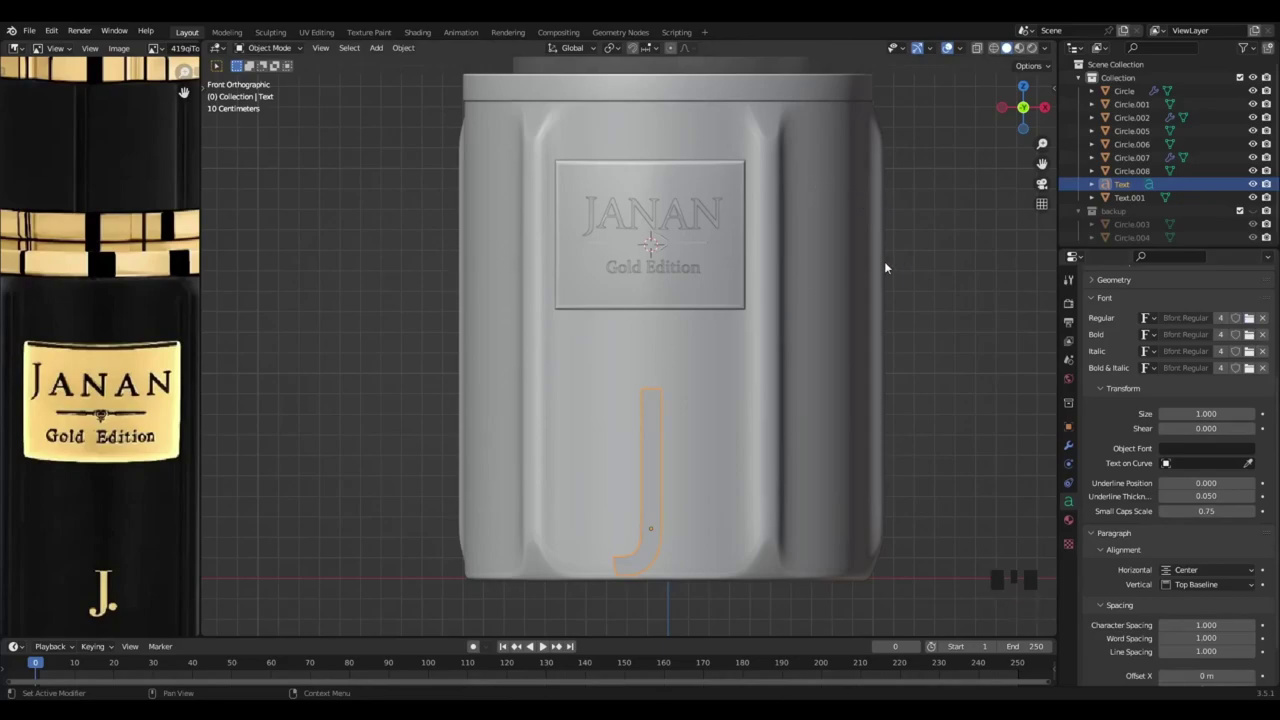
Centre the view on the letter and adjust the J text's height along Z
{"action": "left_click_drag", "start_coordinate": [682, 389], "coordinate": [699, 486]}
{"action": "key", "text": "g"}
{"action": "key", "text": "z"}
Convert the J text to a mesh, select all its geometry and apply Limited Dissolve
{"action": "key", "text": "Tab"}
{"action": "key", "text": "Tab"}
{"action": "key", "text": "F3"}
{"action": "key", "text": "Tab"}
{"action": "key", "text": "a"}
{"action": "key", "text": "x"}
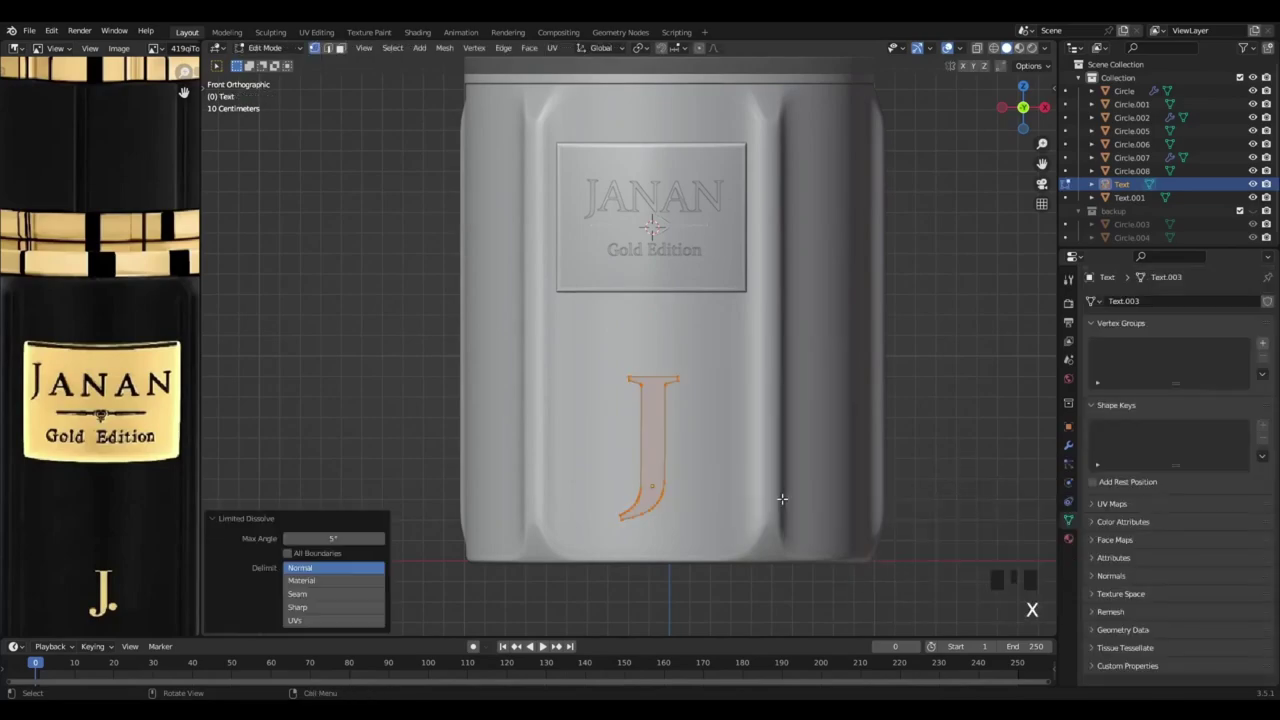
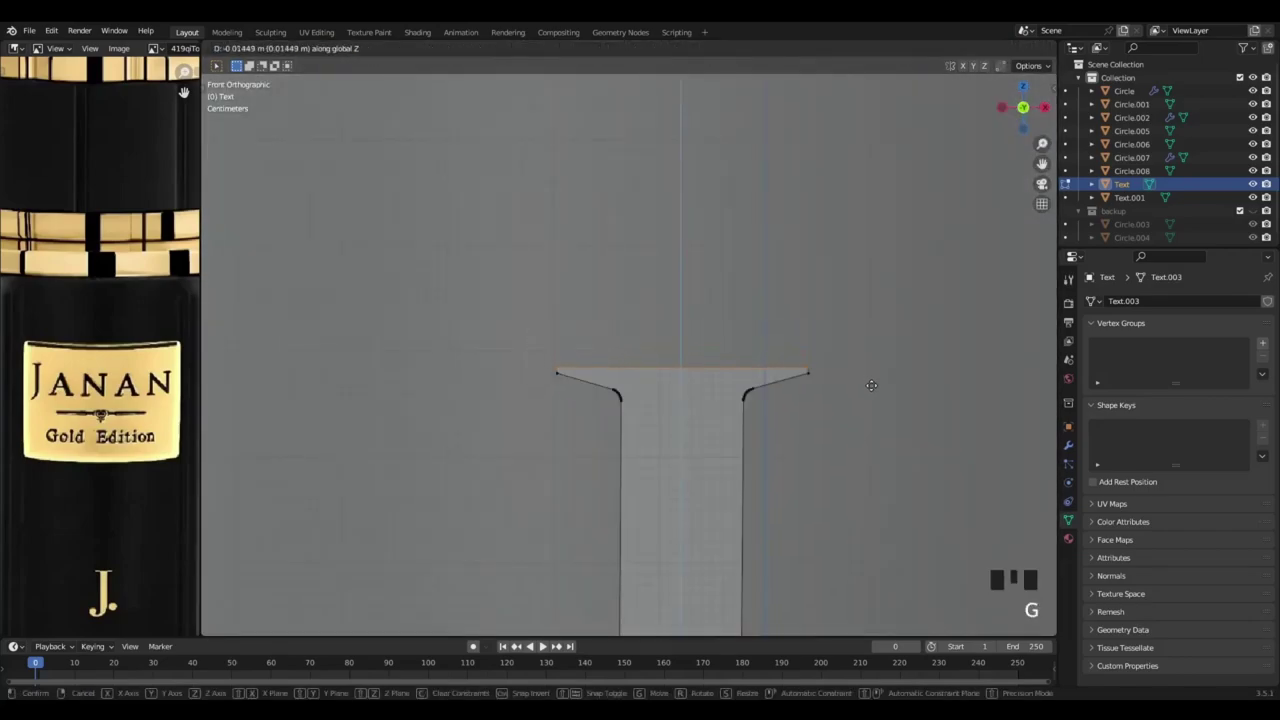
Lower the J's top serif edge along Z and edge-slide it into place
{"action": "key", "text": "z"}
{"action": "key", "text": "g"}
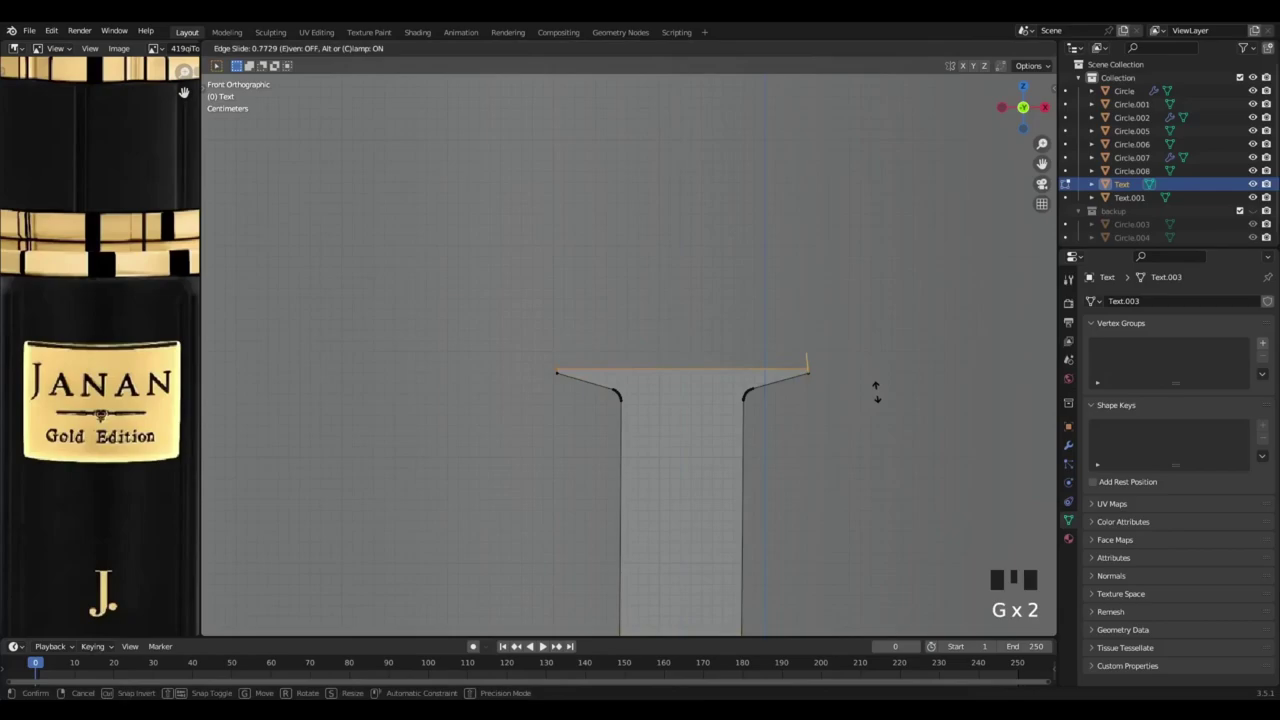
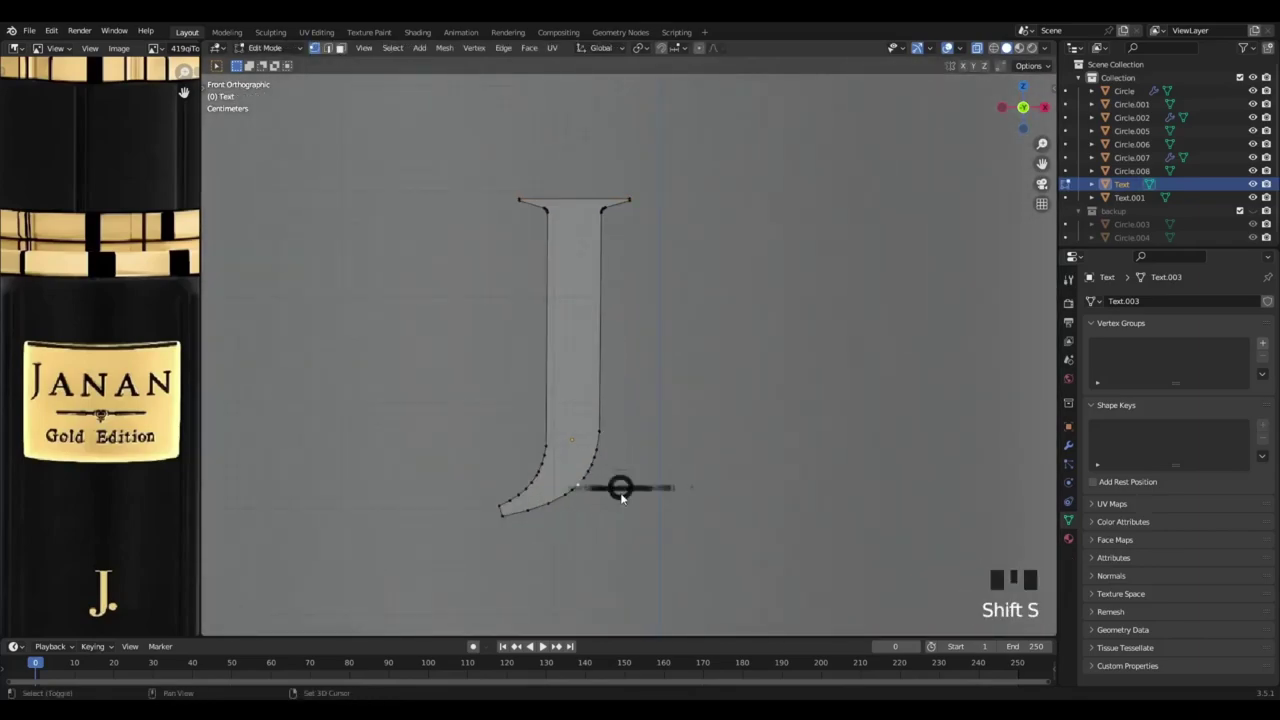
Add a mesh circle beside the J's foot, rotate it upright and scale it to 0.1 as the dot
{"action": "key", "text": "shift+a"}
{"action": "key", "text": "r"}
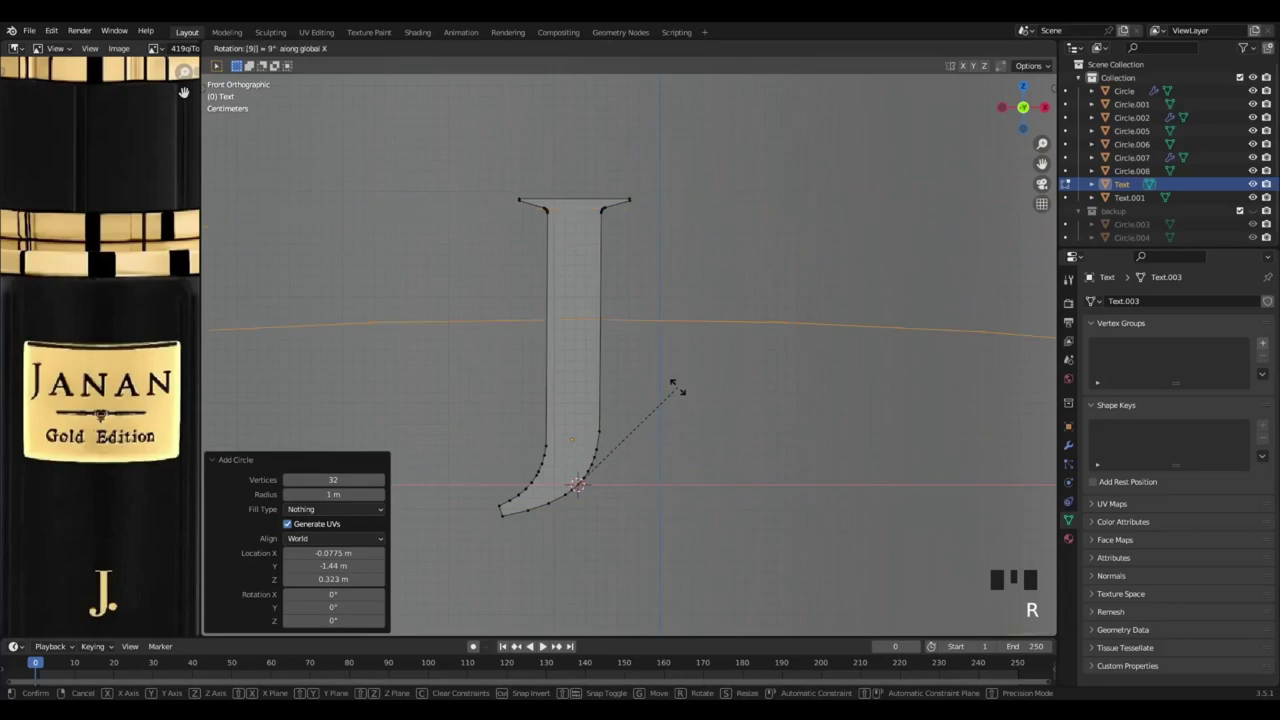
{"action": "key", "text": "s"}
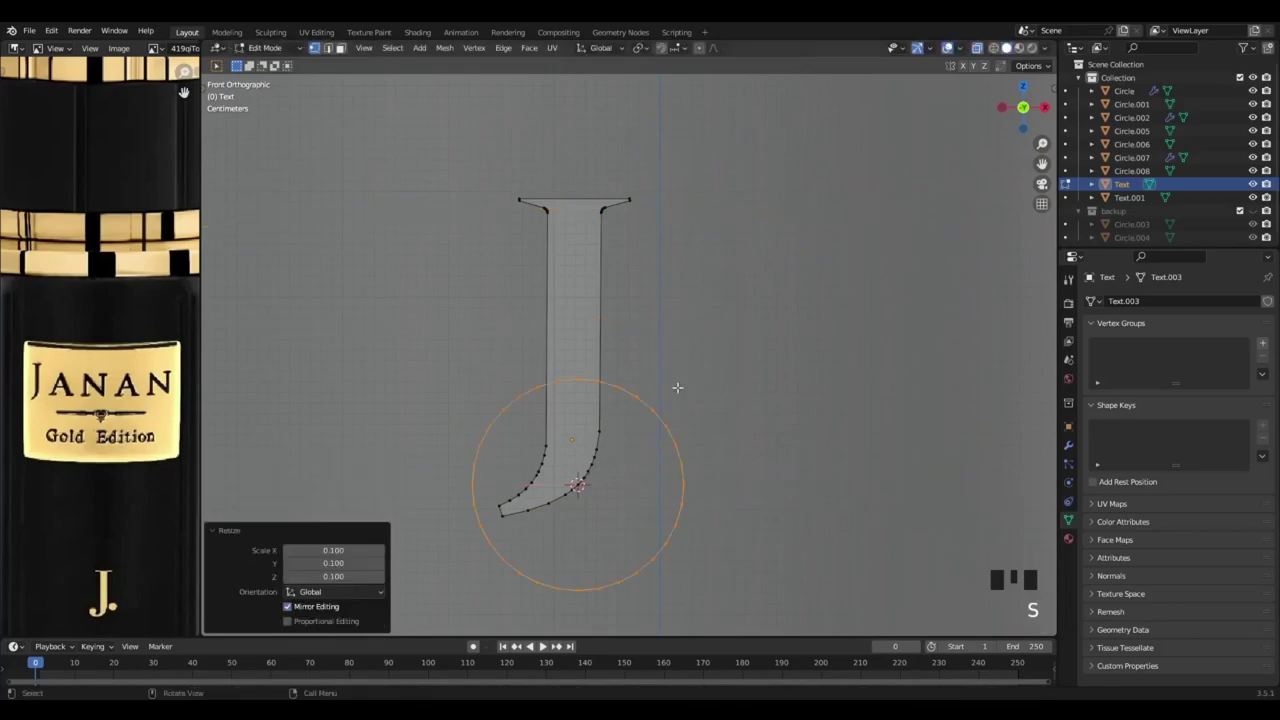
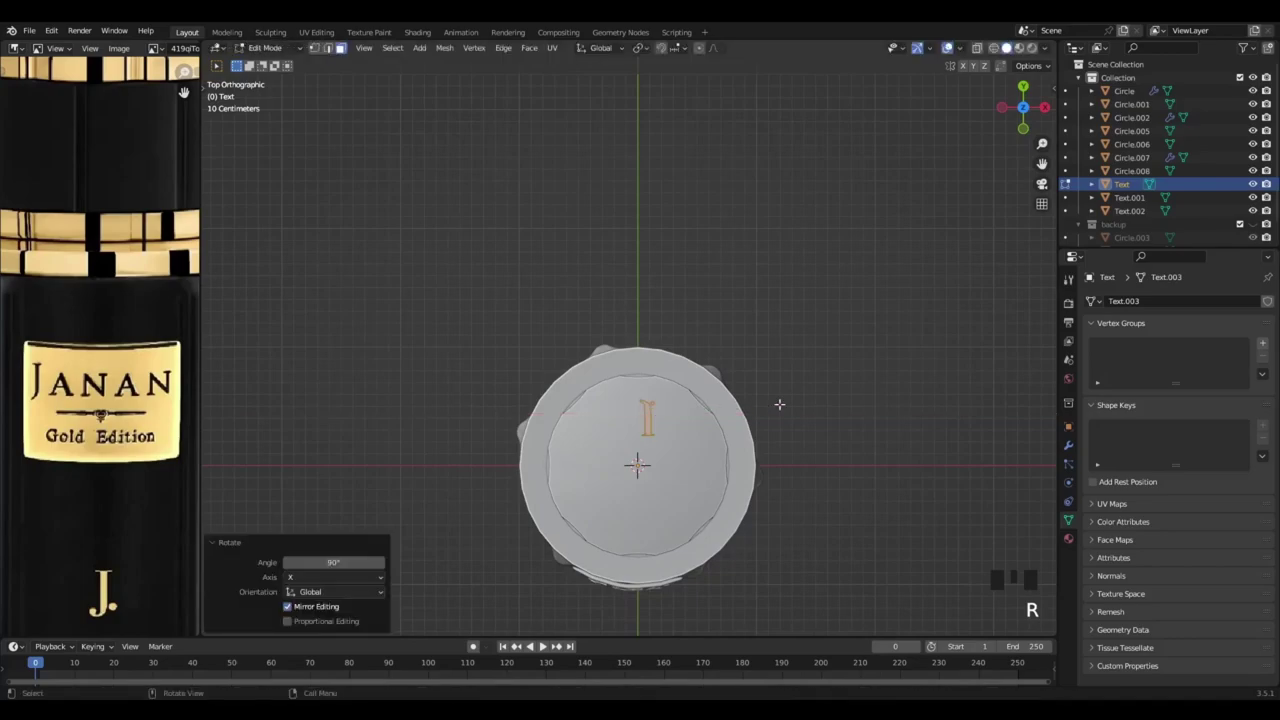
Rotate the J. flat, move it to the cap centre and scale it up to fill the cap top
{"action": "key", "text": "r"}
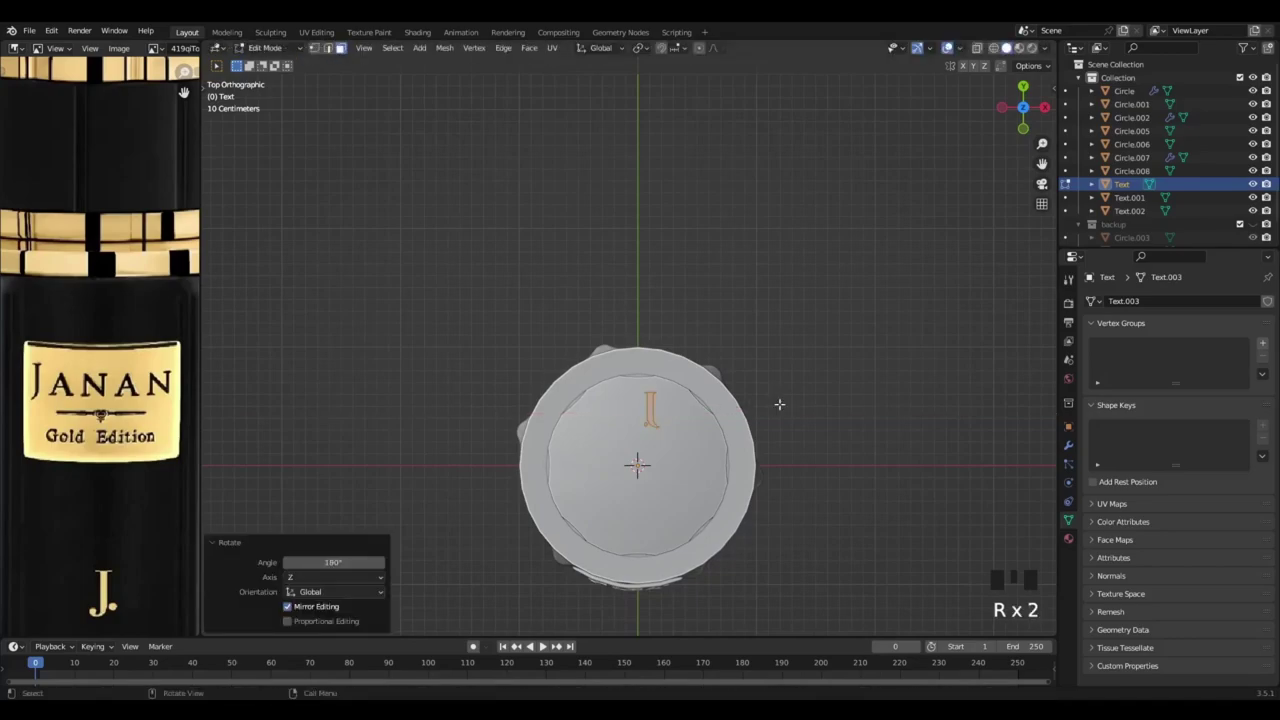
{"action": "key", "text": "r"}
{"action": "key", "text": "r"}
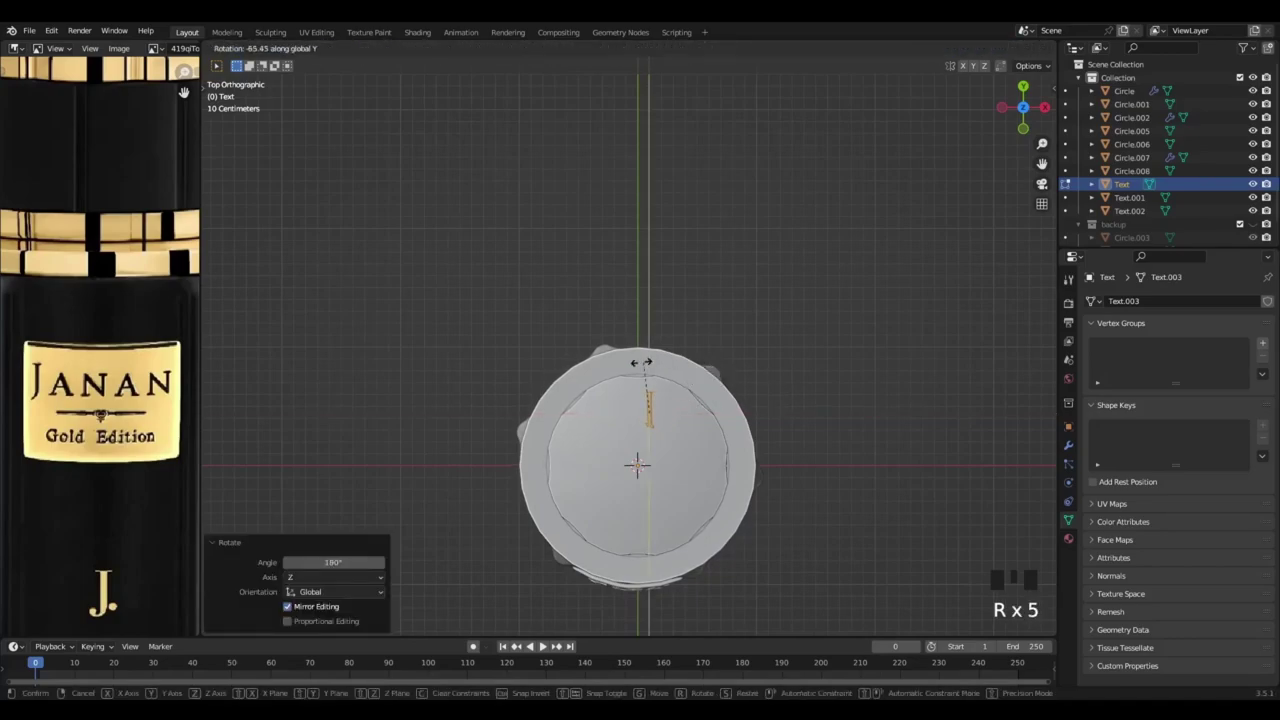
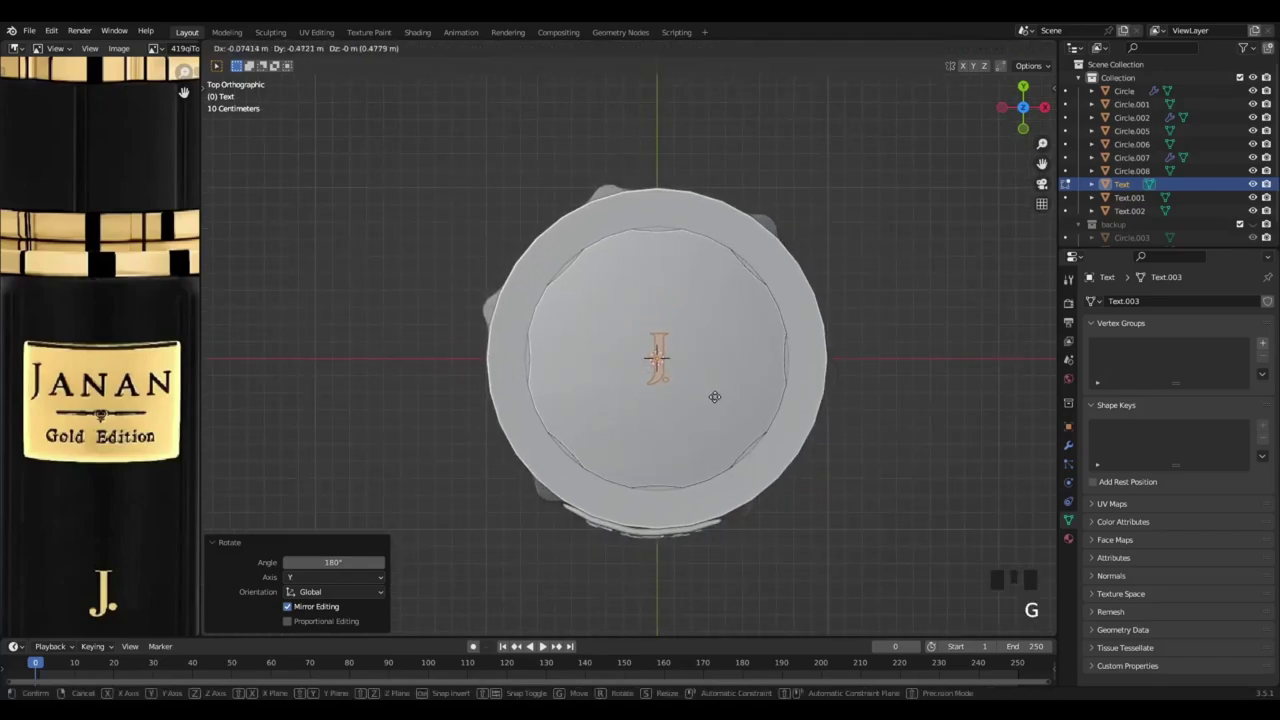
{"action": "key", "text": "g"}
{"action": "key", "text": "s"}
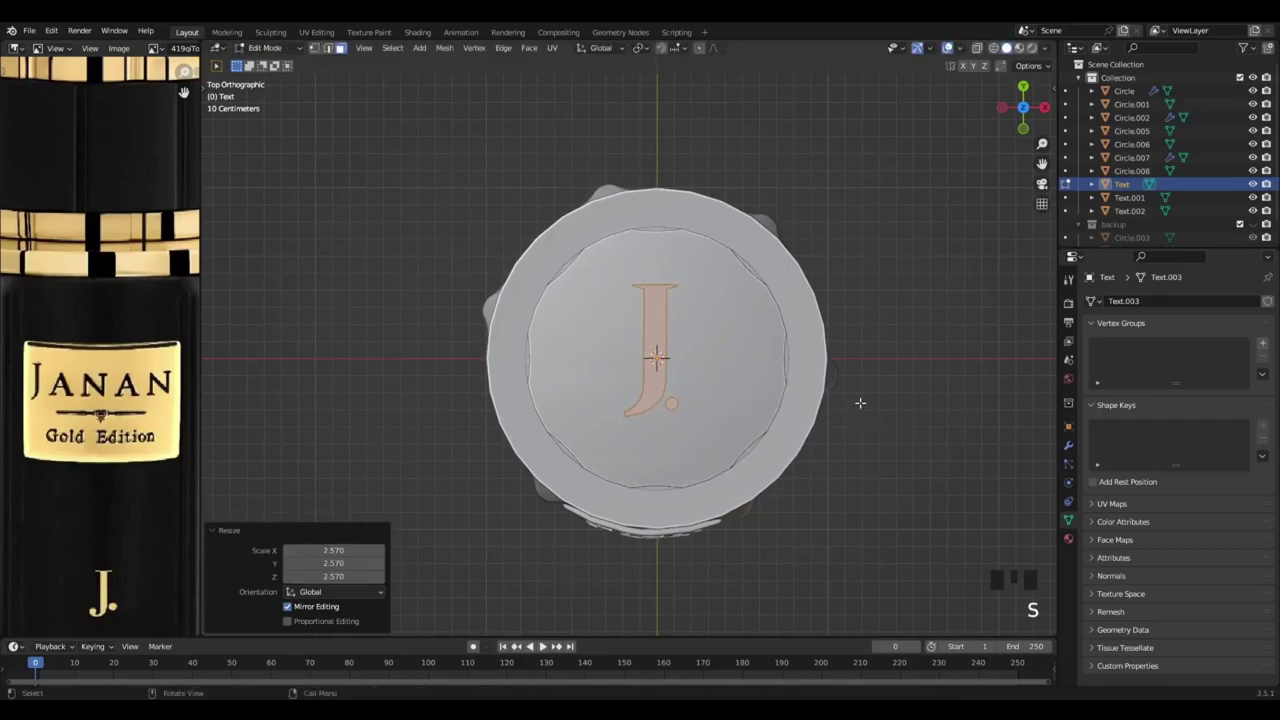
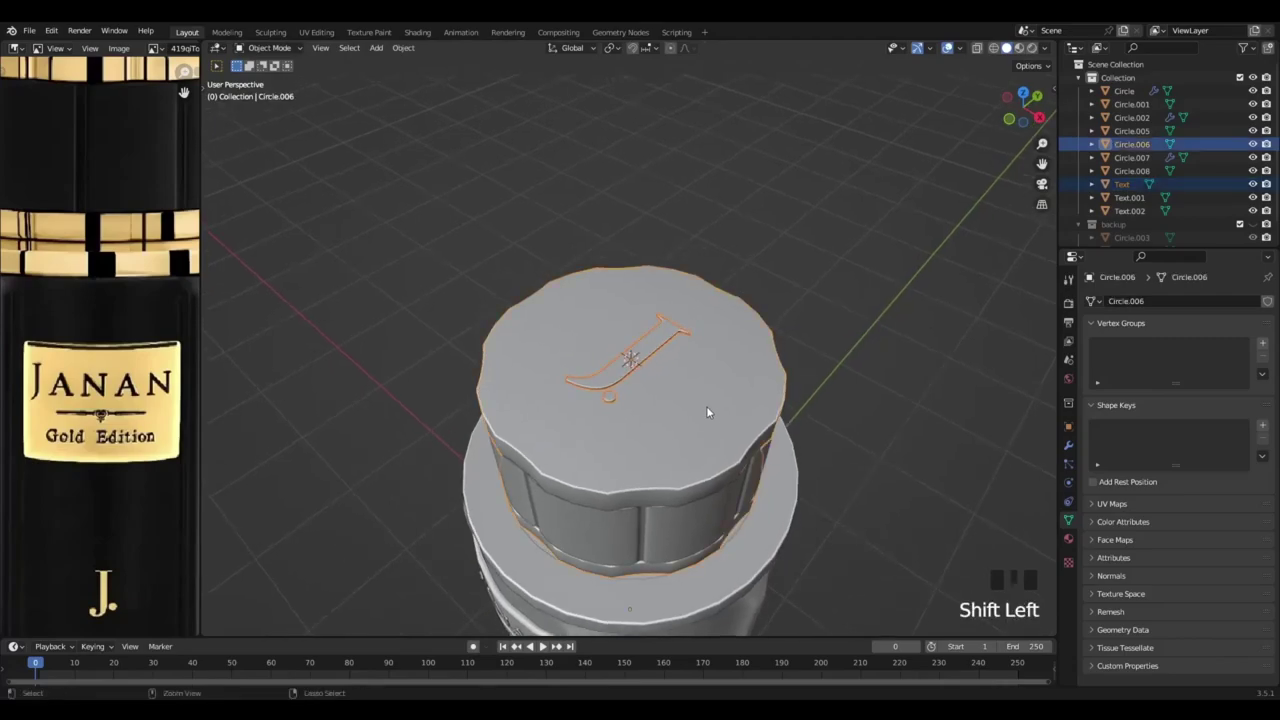
Split the 3D viewport into a second area by dragging from its corner, undoing stray edits
{"action": "key", "text": "ctrl+KP_Subtract"}
{"action": "key", "text": "ctrl+z"}
{"action": "key", "text": "ctrl+KP_Add"}
{"action": "key", "text": "ctrl+z"}
{"action": "left_click", "coordinate": [658, 347]}
{"action": "key", "text": "ctrl+a"}
{"action": "left_click", "coordinate": [684, 409]}
{"action": "key", "text": "ctrl+a"}
{"action": "left_click_drag", "start_coordinate": [678, 405], "coordinate": [604, 331]}
{"action": "left_click", "coordinate": [604, 331]}
{"action": "left_click", "coordinate": [626, 354]}
{"action": "left_click", "coordinate": [622, 339]}
{"action": "left_click", "coordinate": [646, 361]}
{"action": "key", "text": "ctrl+KP_Subtract"}
{"action": "key", "text": "ctrl+z"}
Split off a third view area the same way, undoing accidental selection changes
{"action": "scroll", "scroll_direction": "up", "scroll_amount": 3}
{"action": "left_click", "coordinate": [594, 291]}
{"action": "left_click_drag", "start_coordinate": [624, 361], "coordinate": [661, 438]}
{"action": "left_click", "coordinate": [661, 438]}
{"action": "key", "text": "ctrl+KP_Subtract"}
{"action": "key", "text": "ctrl+z"}
{"action": "key", "text": "ctrl+KP_Add"}
{"action": "key", "text": "ctrl+z"}
{"action": "left_click", "coordinate": [604, 308]}
{"action": "left_click", "coordinate": [670, 395]}
{"action": "left_click", "coordinate": [617, 305]}
{"action": "key", "text": "ctrl+KP_Subtract"}
{"action": "key", "text": "ctrl+z"}
{"action": "key", "text": "ctrl+KP_Add"}
{"action": "key", "text": "ctrl+z"}
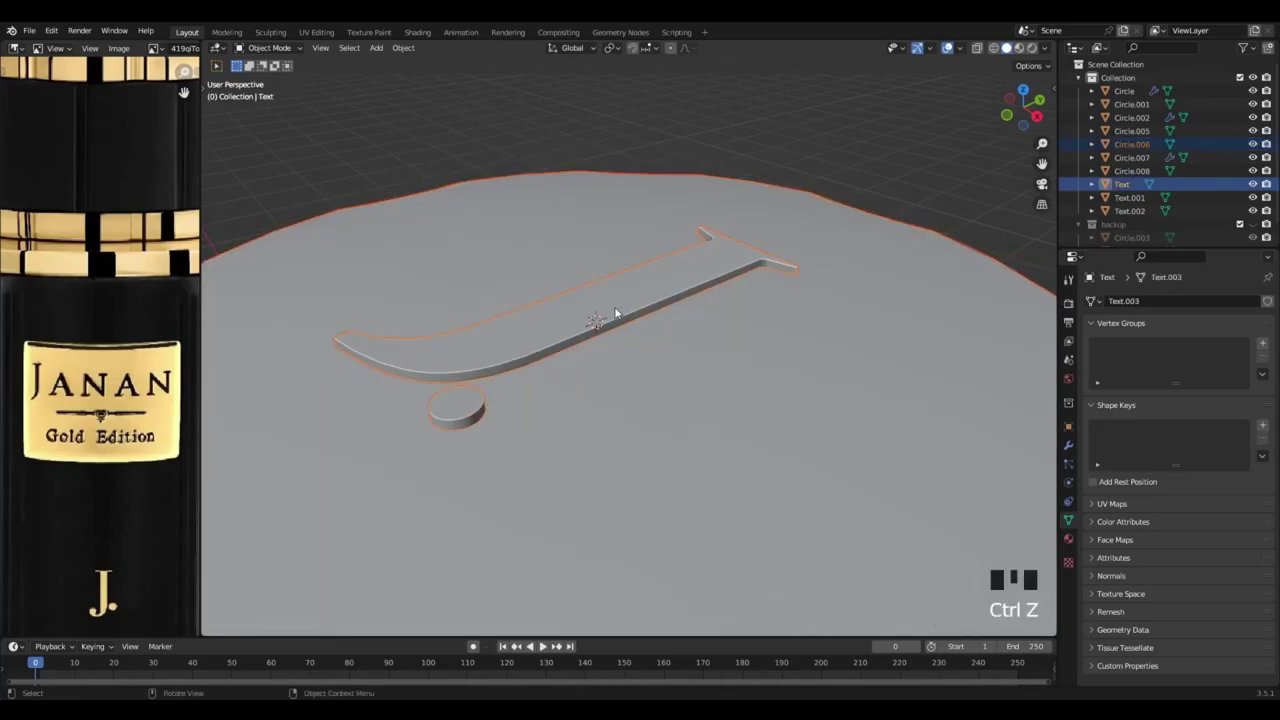
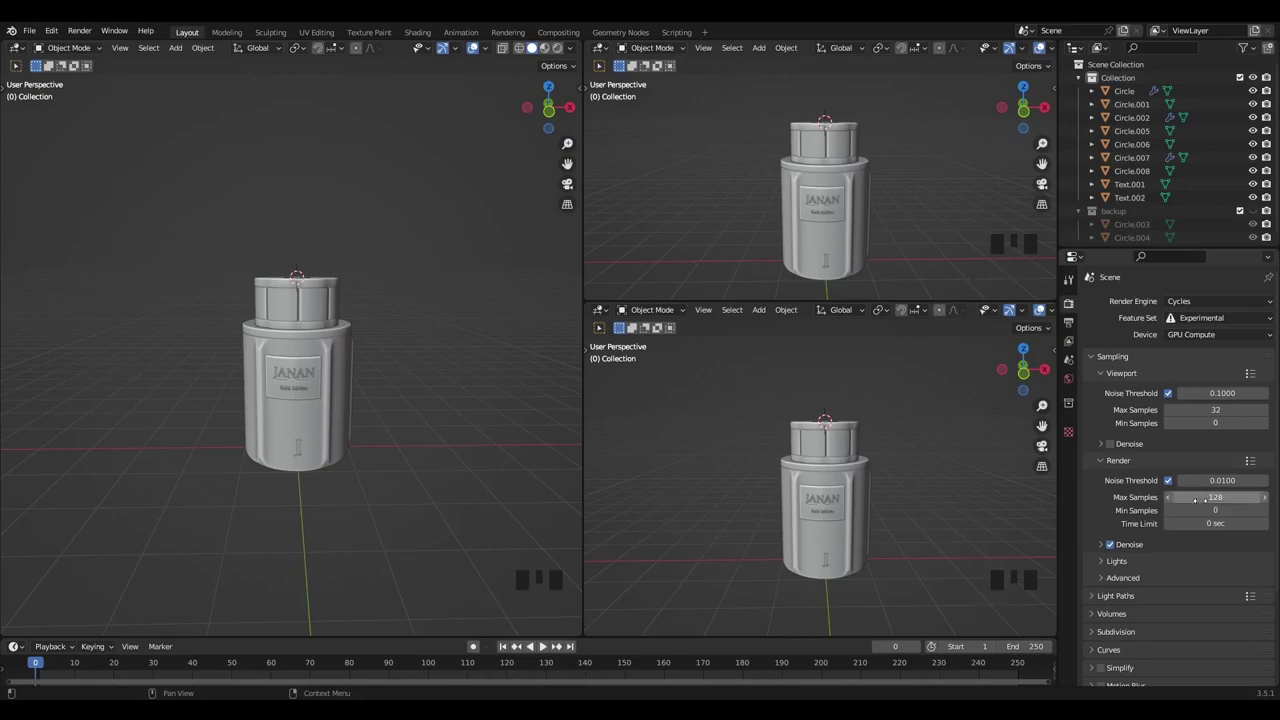
In the lower viewport, bring up the shading choices to switch it to Rendered preview
{"action": "scroll", "scroll_direction": "down", "scroll_amount": 3}
{"action": "key", "text": "z"}
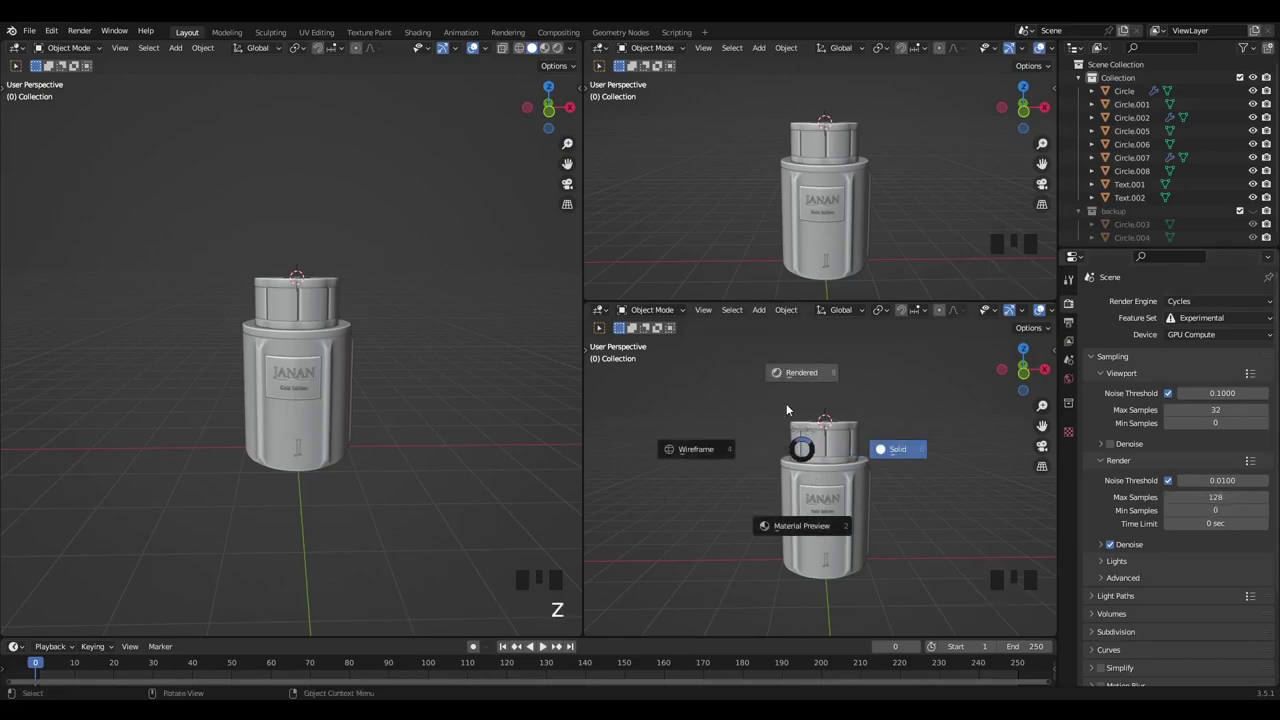
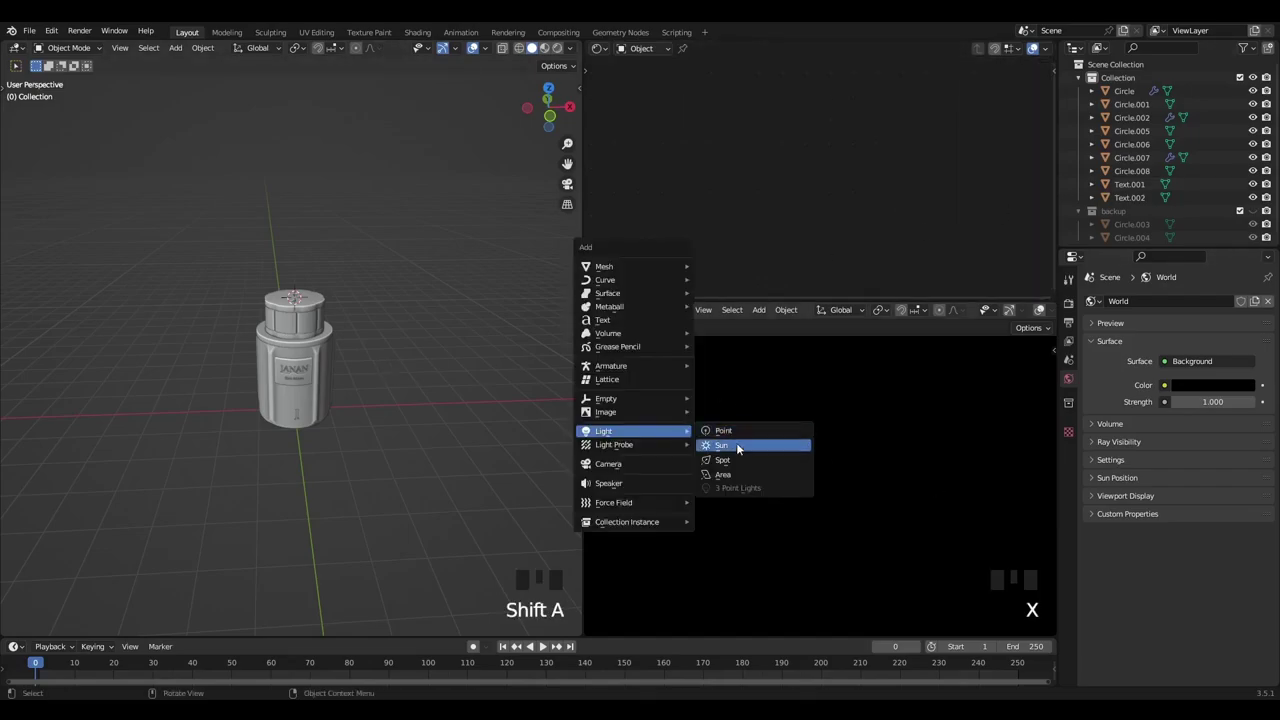
Raise the new area light along Z beside the bottle and scale it up
{"action": "middle_click", "coordinate": [826, 481]}
{"action": "scroll", "scroll_direction": "up", "scroll_amount": 3}
{"action": "key", "text": "g"}
{"action": "key", "text": "z"}
{"action": "key", "text": "z"}
{"action": "key", "text": "s"}
{"action": "key", "text": "s"}
{"action": "key", "text": "s"}
{"action": "key", "text": "z"}
{"action": "key", "text": "z"}
{"action": "key", "text": "z"}
{"action": "key", "text": "z"}
{"action": "left_click_drag", "start_coordinate": [816, 455], "coordinate": [805, 458]}
{"action": "scroll", "scroll_direction": "up", "scroll_amount": 3}
{"action": "key", "text": "g"}
{"action": "key", "text": "z"}
{"action": "key", "text": "z"}
{"action": "key", "text": "z"}
{"action": "middle_click", "coordinate": [818, 487]}
From top view, move the light away from the bottle and rotate it to face it
{"action": "key", "text": "KP_7"}
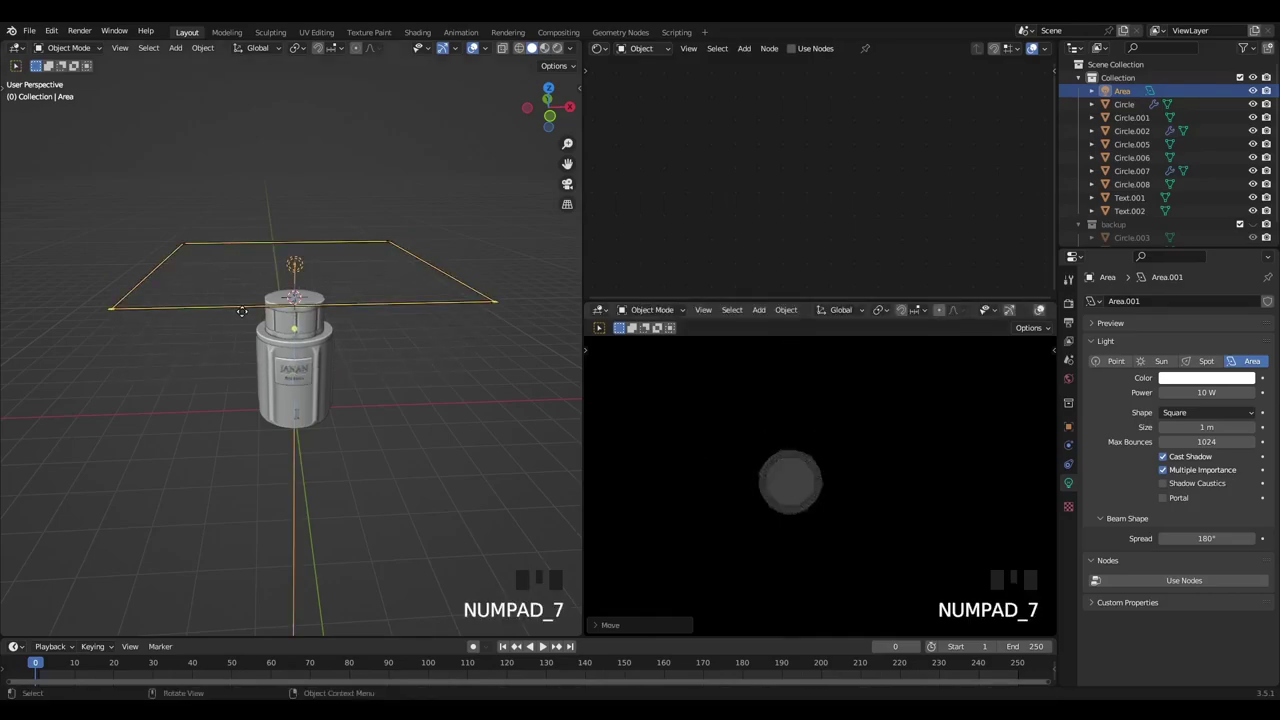
{"action": "key", "text": "KP_7"}
{"action": "key", "text": "g"}
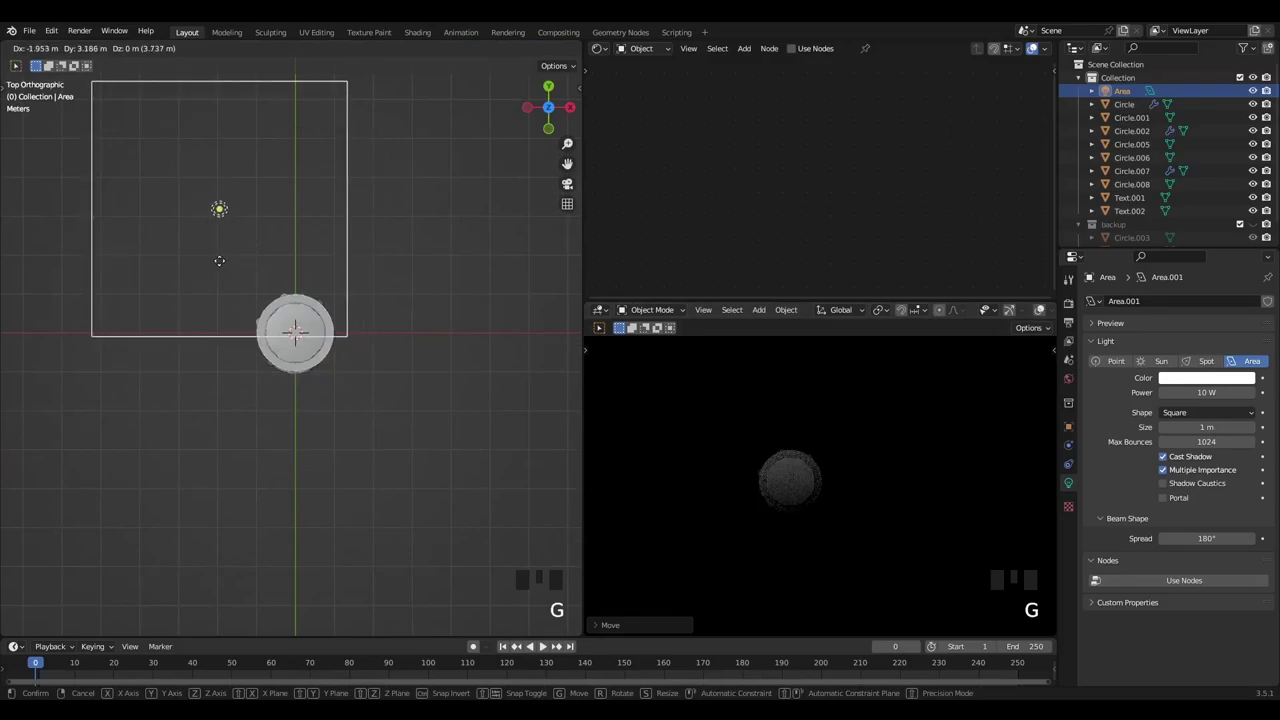
{"action": "key", "text": "r"}
{"action": "key", "text": "r"}
{"action": "key", "text": "g"}
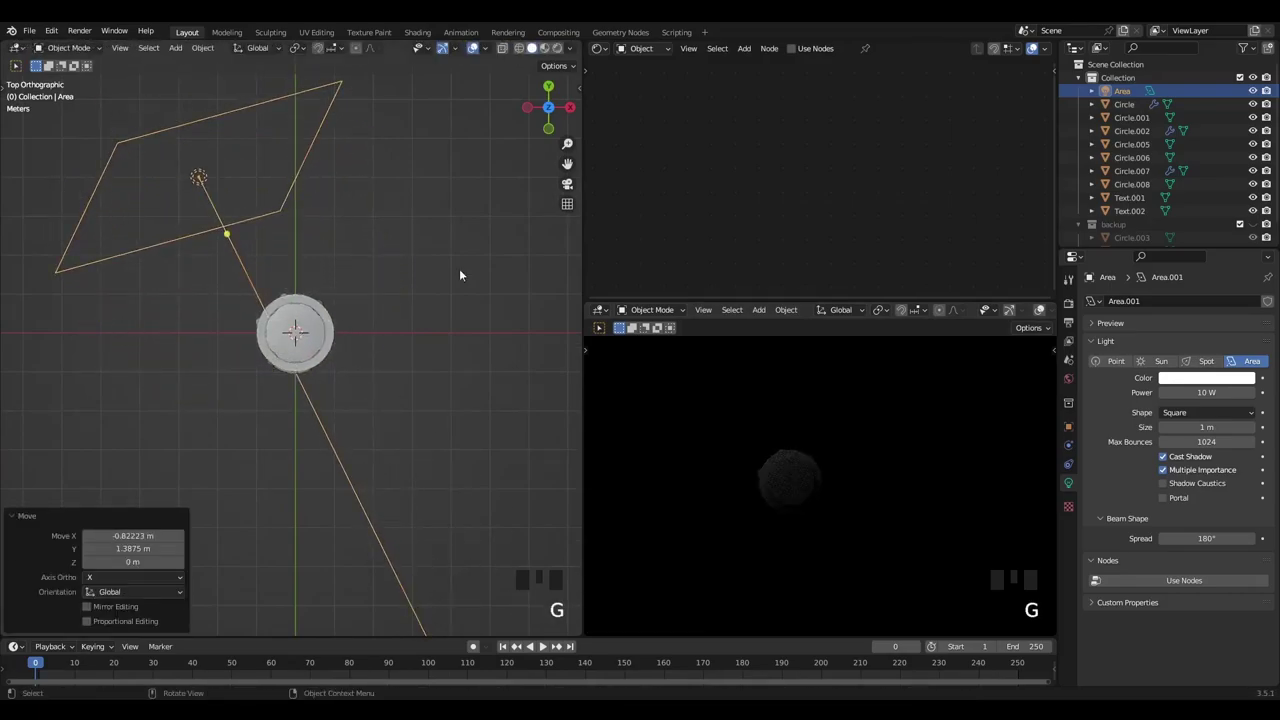
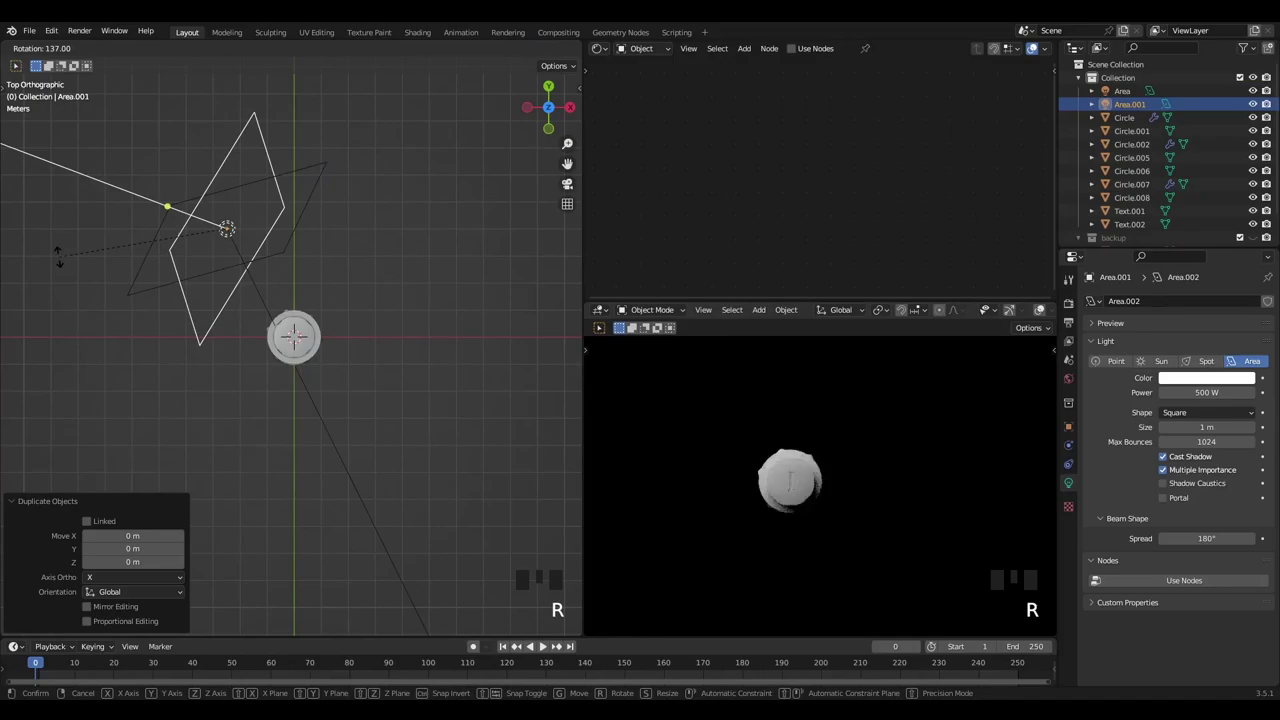
{"action": "key", "text": "g"}
{"action": "key", "text": "g"}
Duplicate the light, angle the copy toward the bottle, set its Power to 500 W and save
{"action": "left_click_drag", "start_coordinate": [846, 505], "coordinate": [796, 437]}
{"action": "scroll", "scroll_direction": "up", "scroll_amount": 3}
{"action": "left_click_drag", "start_coordinate": [761, 471], "coordinate": [823, 470]}
{"action": "key", "text": "ctrl+s"}
Select the bottle body and start a new 'body' material for it in the Shader Editor
{"action": "middle_click", "coordinate": [836, 477]}
{"action": "scroll", "scroll_direction": "up", "scroll_amount": 3}
{"action": "left_click_drag", "start_coordinate": [222, 341], "coordinate": [518, 266]}
{"action": "left_click_drag", "start_coordinate": [752, 304], "coordinate": [756, 472]}
{"action": "scroll", "scroll_direction": "down", "scroll_amount": 3}
{"action": "middle_click", "coordinate": [764, 486]}
{"action": "scroll", "scroll_direction": "up", "scroll_amount": 3}
{"action": "left_click", "coordinate": [317, 368]}
{"action": "scroll", "scroll_direction": "up", "scroll_amount": 3}
{"action": "left_click_drag", "start_coordinate": [920, 48], "coordinate": [775, 193]}
{"action": "scroll", "scroll_direction": "up", "scroll_amount": 3}
{"action": "middle_click", "coordinate": [736, 265]}
{"action": "middle_click", "coordinate": [766, 194]}
{"action": "left_click_drag", "start_coordinate": [788, 217], "coordinate": [867, 109]}
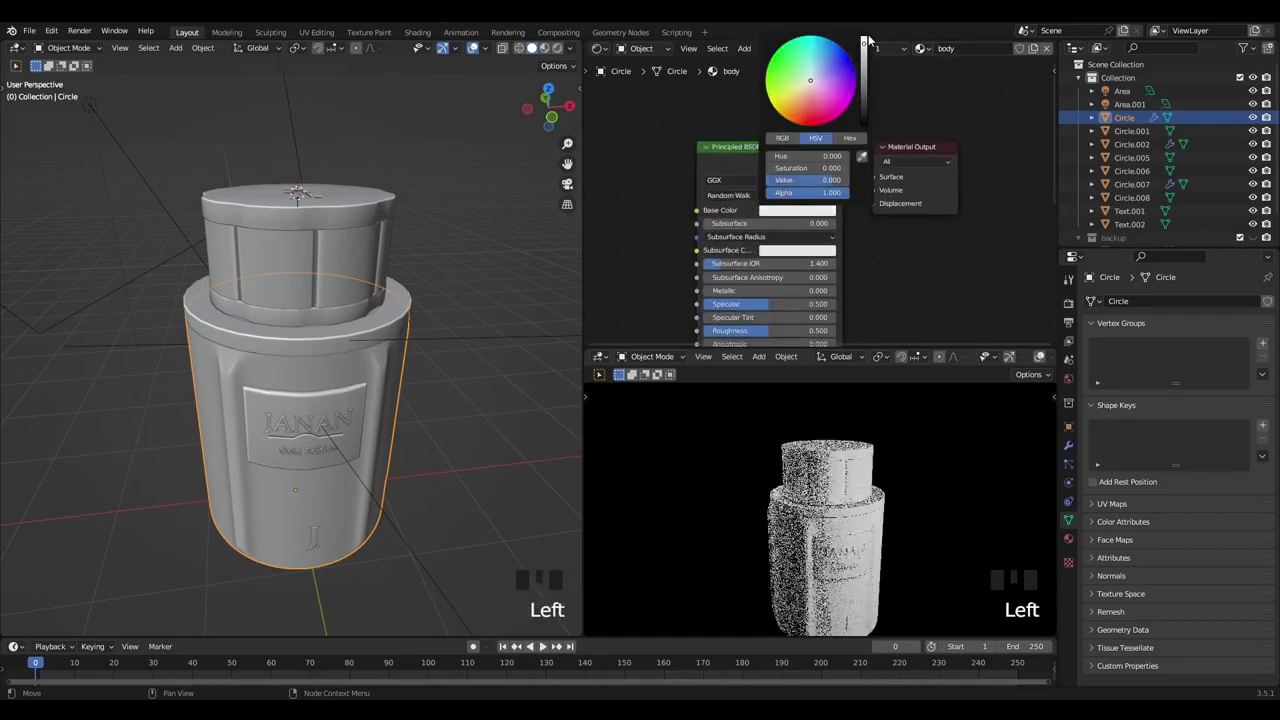
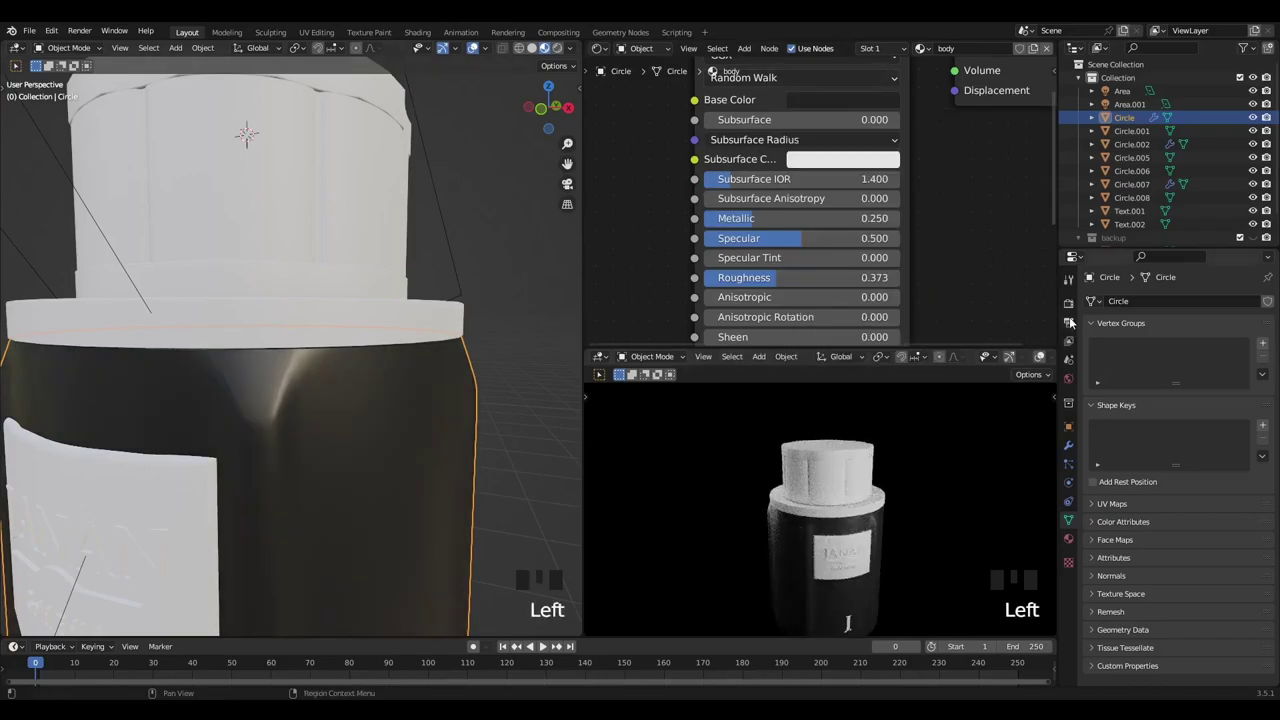
Set the body material's Base Color Value to 0.03, Metallic 0.25 and Roughness about 0.37
{"action": "left_click_drag", "start_coordinate": [1071, 309], "coordinate": [1154, 524]}
{"action": "scroll", "scroll_direction": "down", "scroll_amount": 3}
{"action": "left_click_drag", "start_coordinate": [1135, 681], "coordinate": [1160, 658]}
{"action": "scroll", "scroll_direction": "down", "scroll_amount": 3}
{"action": "left_click_drag", "start_coordinate": [1204, 617], "coordinate": [865, 135]}
{"action": "left_click_drag", "start_coordinate": [865, 135], "coordinate": [855, 163]}
{"action": "left_click_drag", "start_coordinate": [855, 163], "coordinate": [947, 299]}
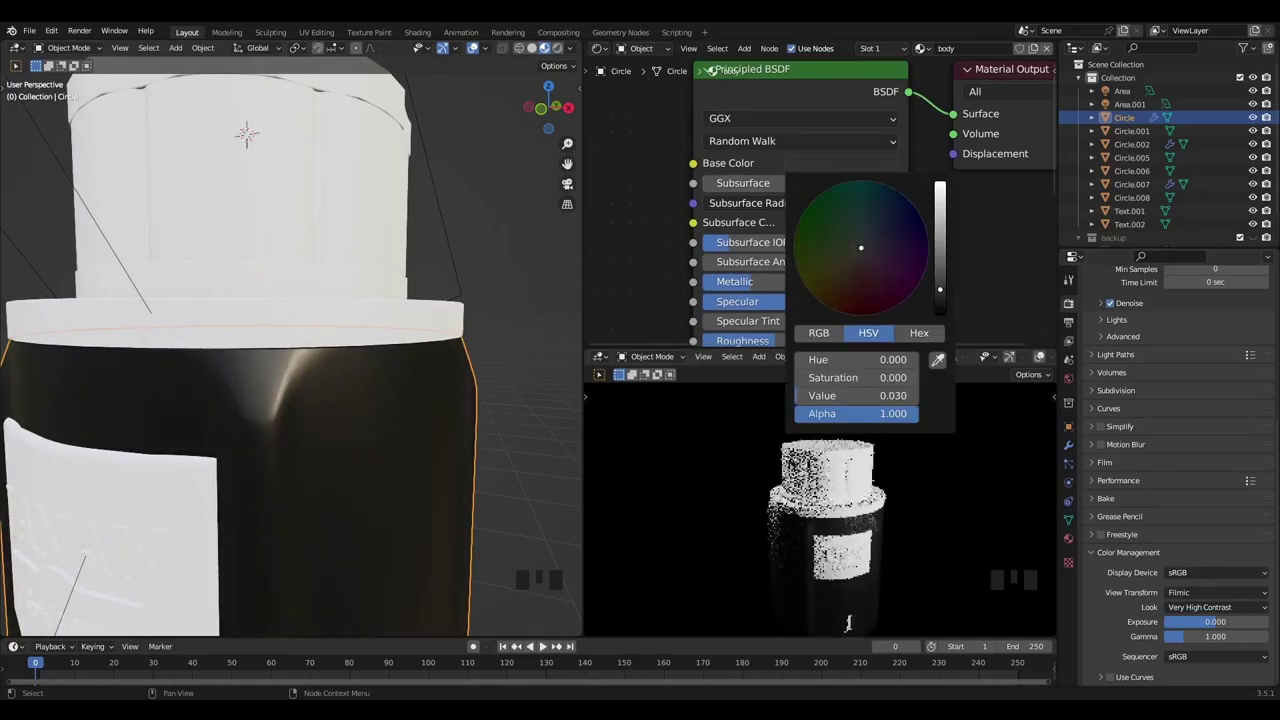
{"action": "left_click", "coordinate": [753, 302]}
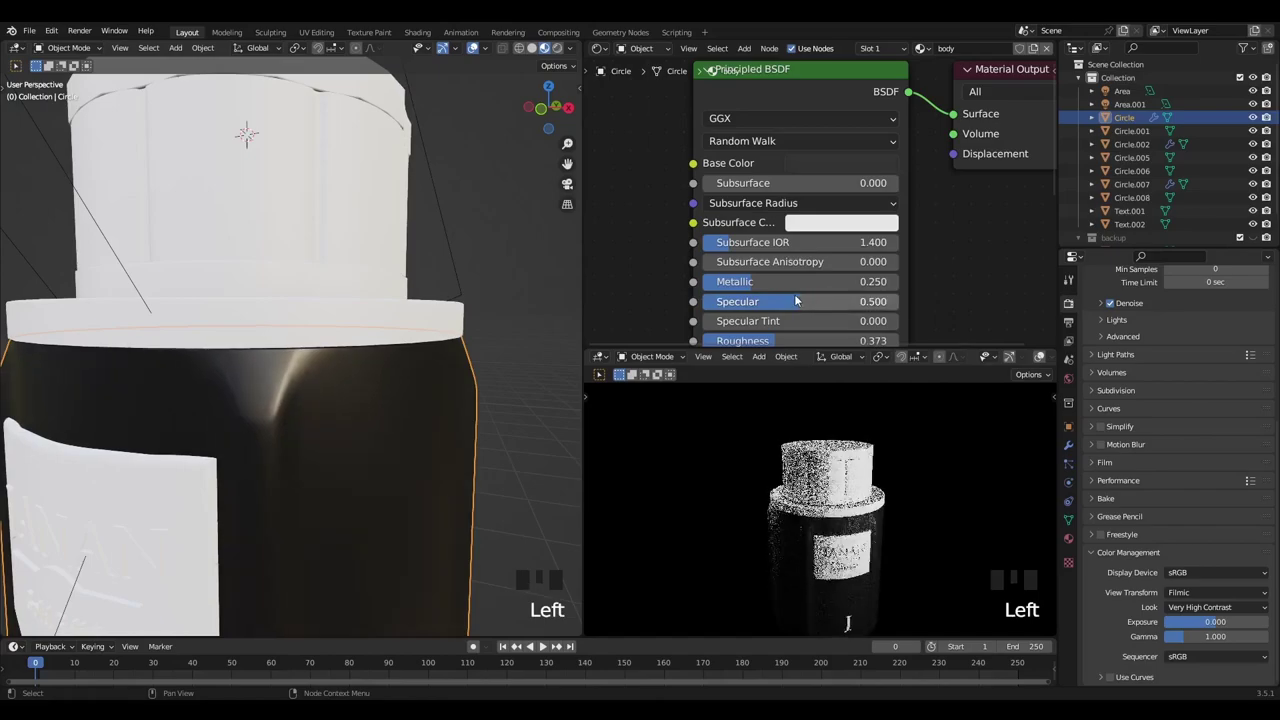
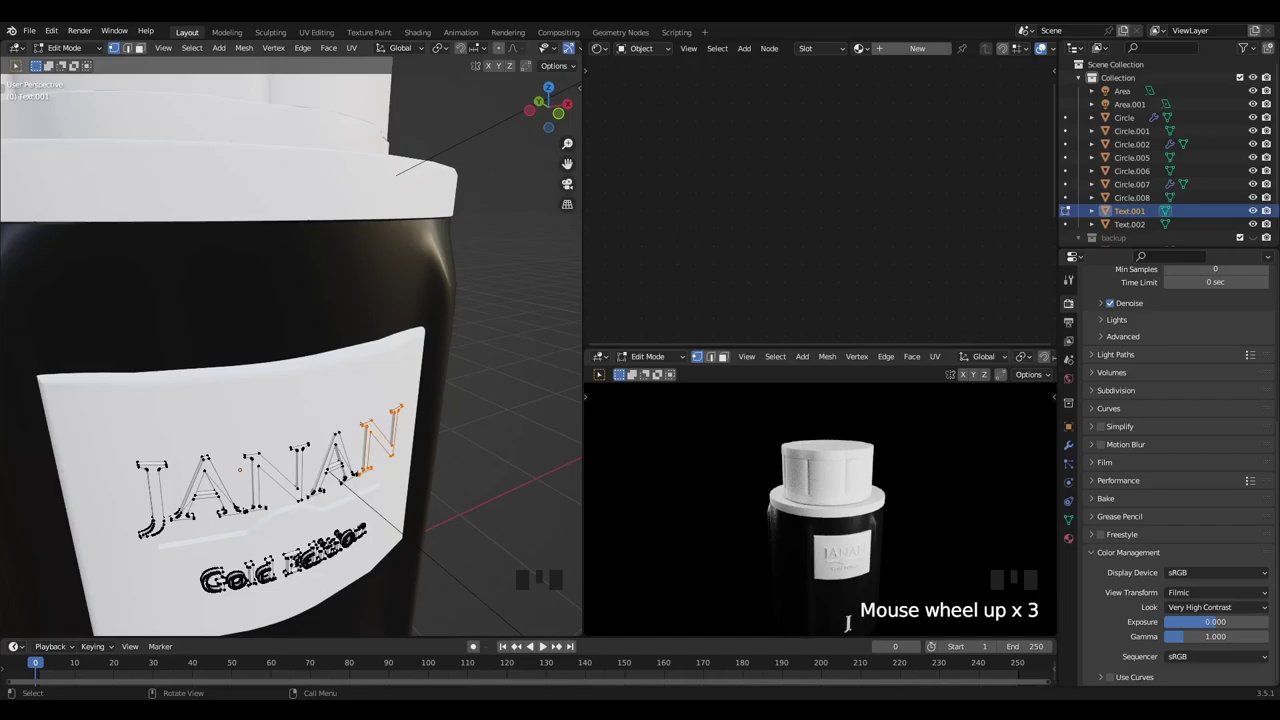
Scale the cap's top piece to about 0.94 and stretch the body rim along Z to about 1.11
{"action": "key", "text": "s"}
{"action": "key", "text": "s"}
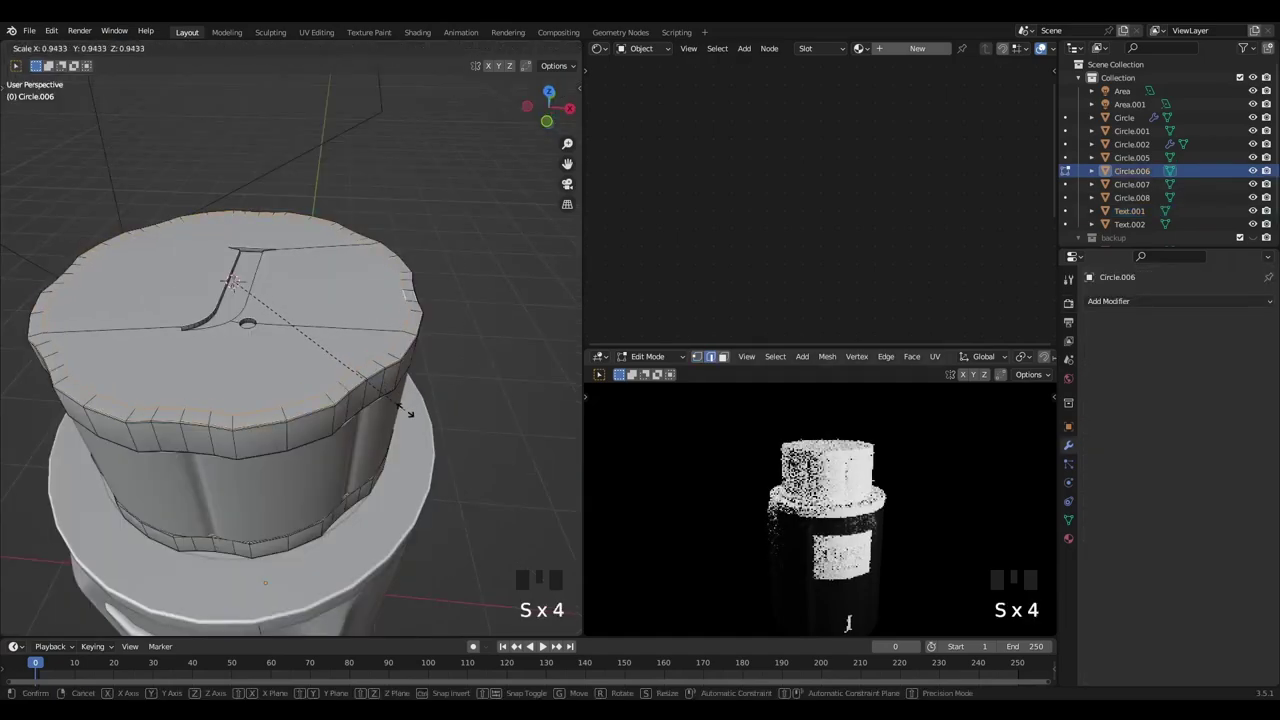
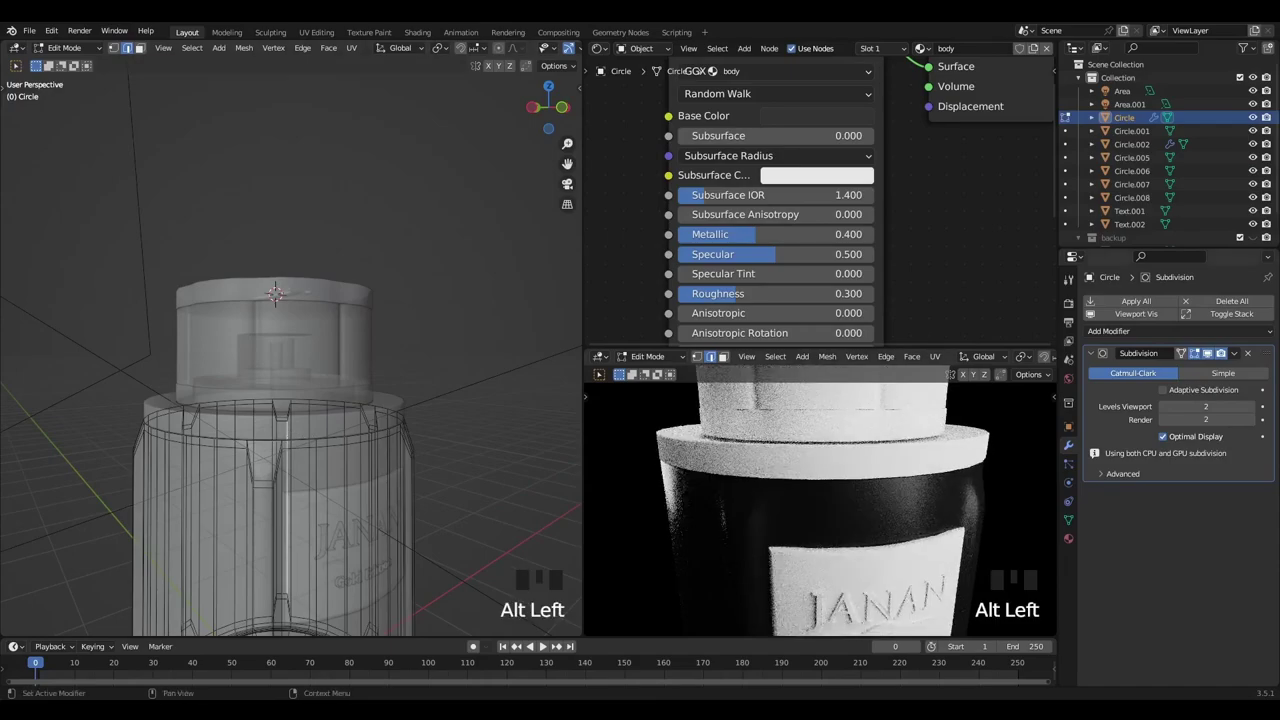
{"action": "key", "text": "z"}
{"action": "key", "text": "s"}
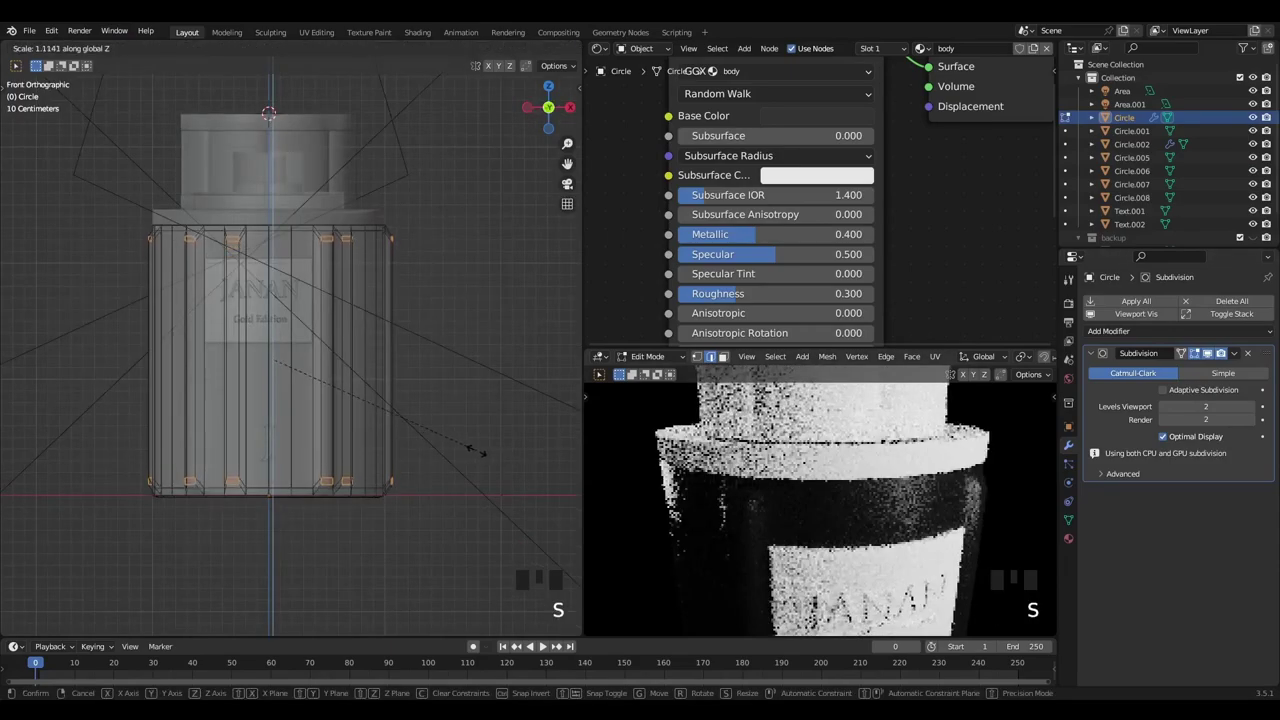
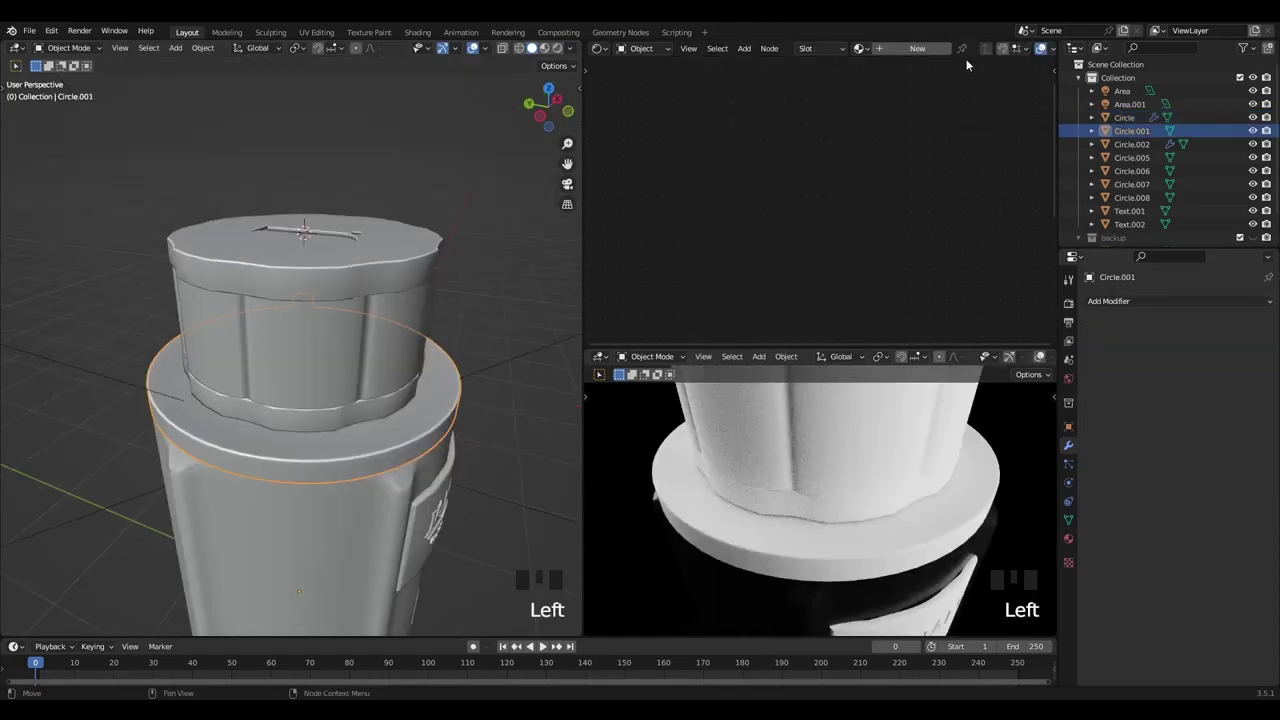
Give ring Circle.001 a new gold material with Base Color Hue 0.075, Saturation about 0.8
{"action": "left_click", "coordinate": [916, 57]}
{"action": "middle_click", "coordinate": [813, 168]}
{"action": "scroll", "scroll_direction": "up", "scroll_amount": 3}
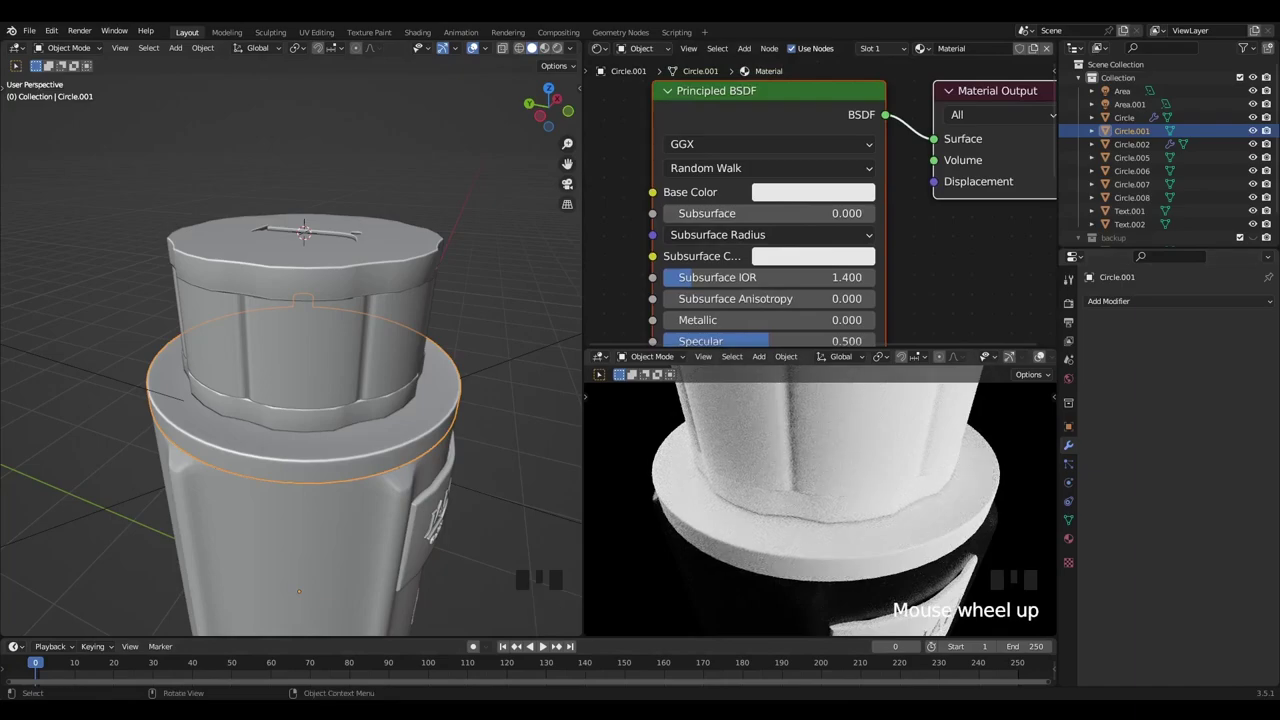
{"action": "left_click", "coordinate": [830, 200]}
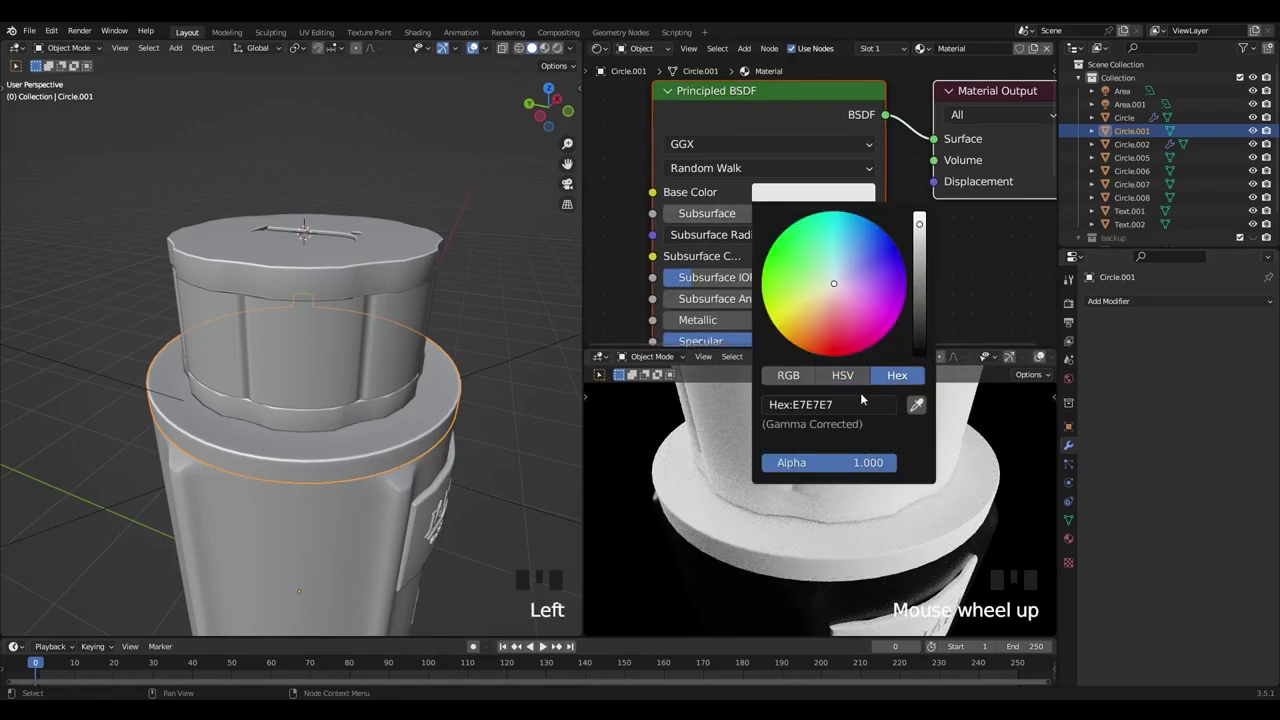
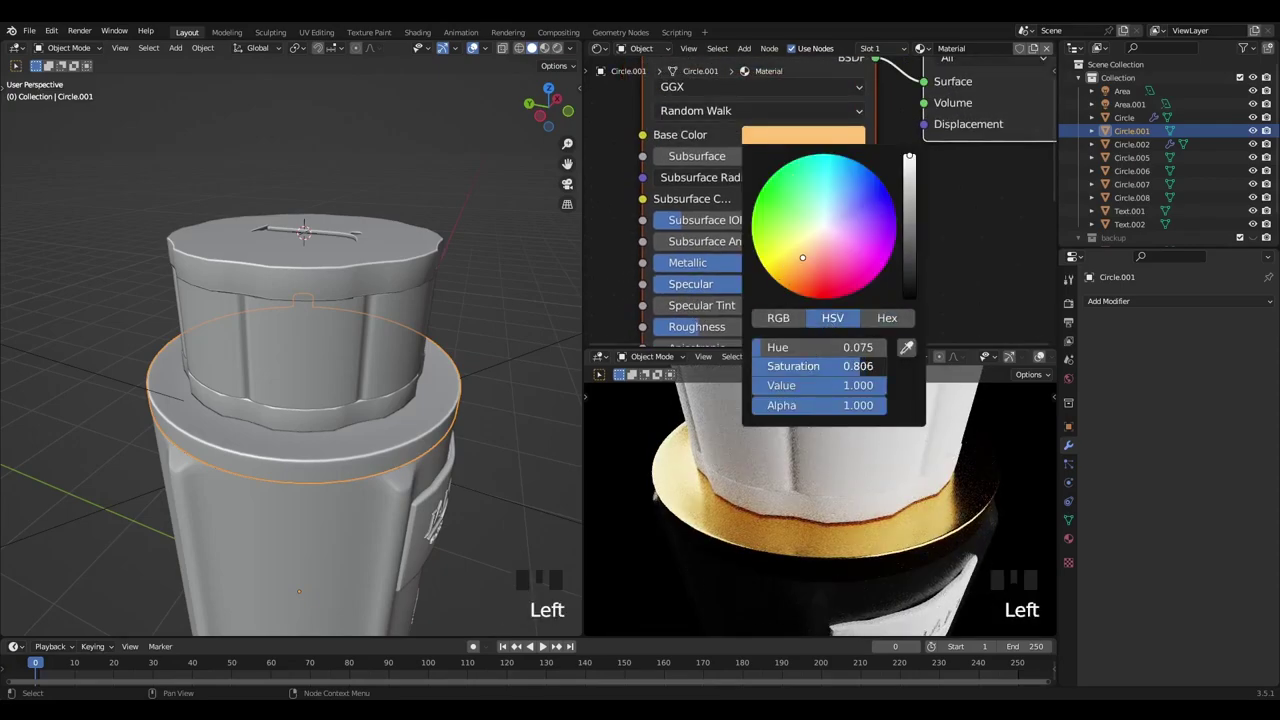
{"action": "scroll", "scroll_direction": "down", "scroll_amount": 3}
{"action": "left_click_drag", "start_coordinate": [865, 270], "coordinate": [364, 297]}
{"action": "left_click", "coordinate": [364, 297]}
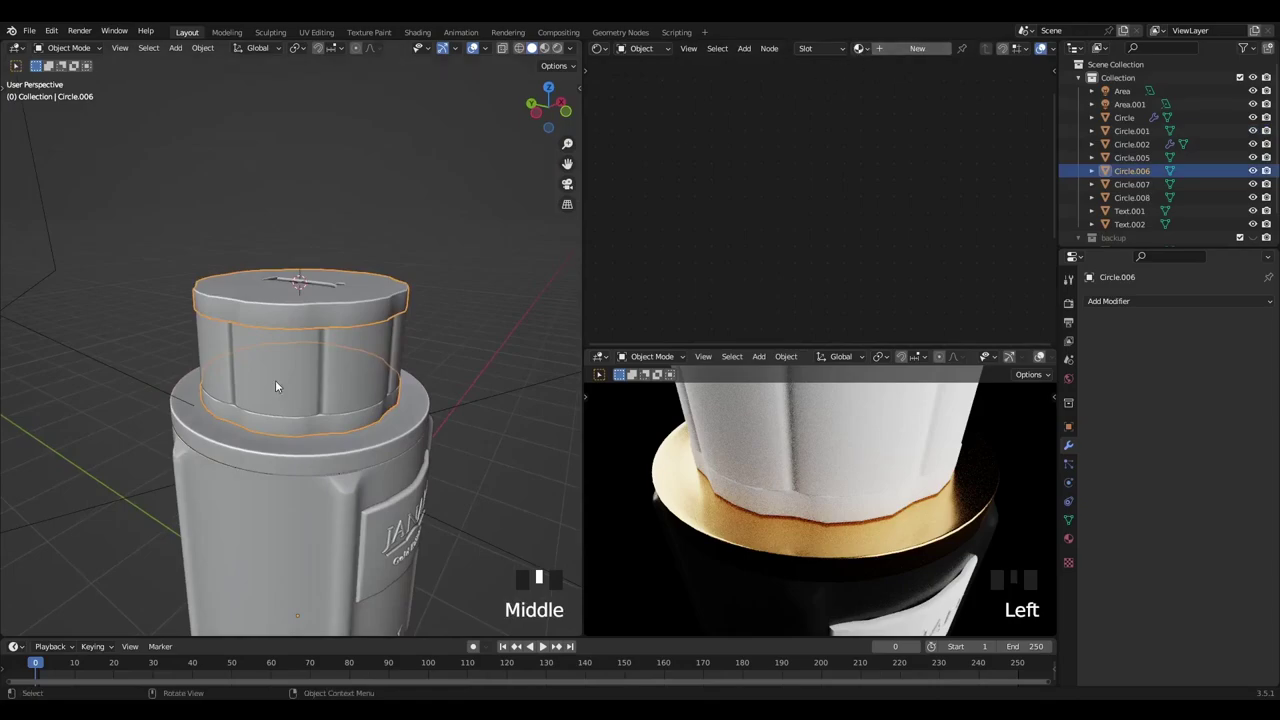
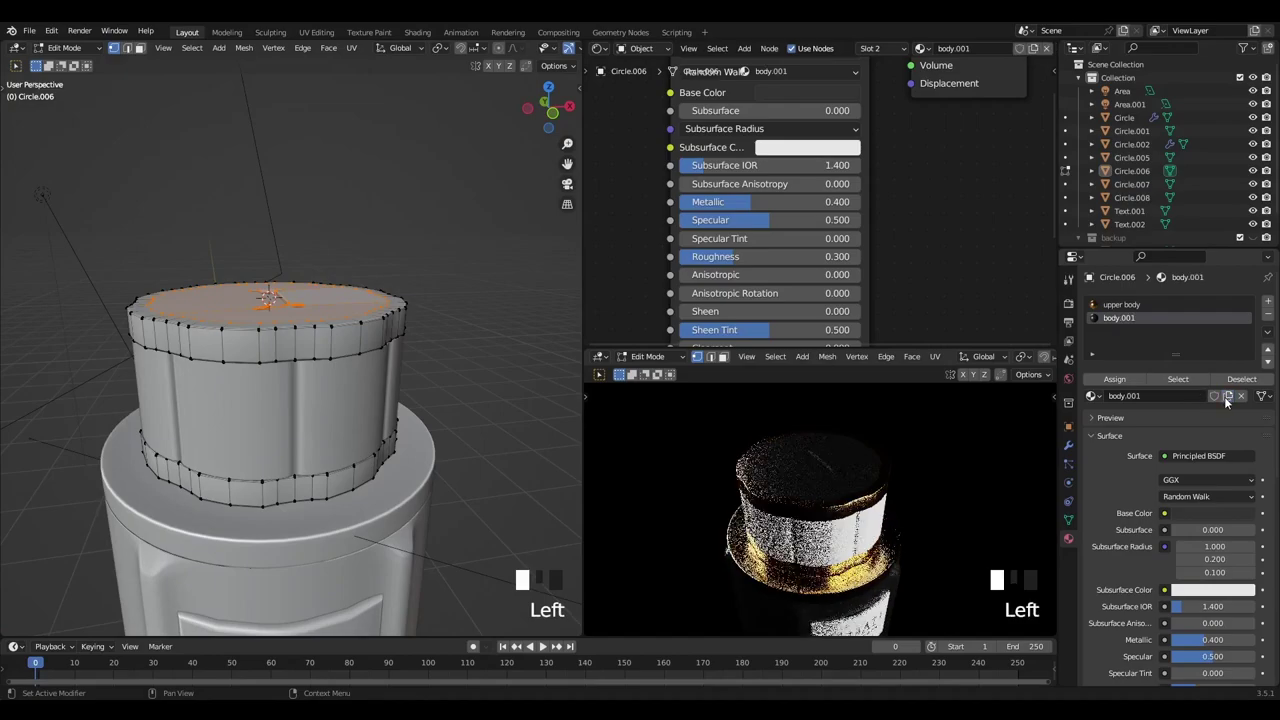
Add material slots 'upper body' and 'body.001' to Circle.006, Metallic 0.4, Roughness 0.3
{"action": "scroll", "scroll_direction": "down", "scroll_amount": 3}
{"action": "middle_click", "coordinate": [852, 169]}
{"action": "scroll", "scroll_direction": "up", "scroll_amount": 3}
{"action": "left_click_drag", "start_coordinate": [747, 288], "coordinate": [840, 288]}
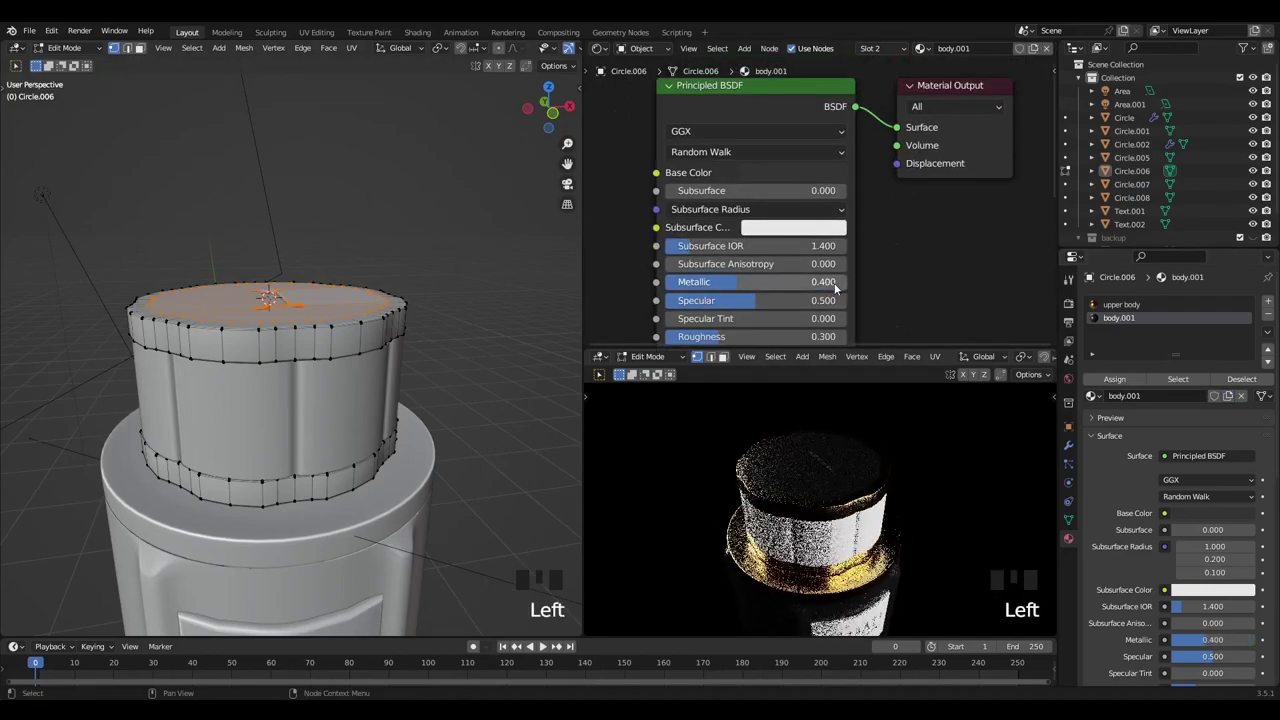
In Edit Mode select the cap's top faces and assign the separate material to them
{"action": "key", "text": "Tab"}
{"action": "scroll", "scroll_direction": "down", "scroll_amount": 3}
{"action": "left_click_drag", "start_coordinate": [379, 300], "coordinate": [422, 291]}
{"action": "left_click", "coordinate": [422, 291]}
{"action": "middle_click", "coordinate": [386, 336]}
{"action": "scroll", "scroll_direction": "up", "scroll_amount": 3}
{"action": "left_click", "coordinate": [325, 378]}
Return to Object Mode, undo a stray change, and select the JANAN label text
{"action": "left_click_drag", "start_coordinate": [868, 50], "coordinate": [426, 278]}
{"action": "left_click_drag", "start_coordinate": [426, 278], "coordinate": [822, 451]}
{"action": "scroll", "scroll_direction": "down", "scroll_amount": 3}
{"action": "left_click_drag", "start_coordinate": [822, 431], "coordinate": [781, 426]}
{"action": "key", "text": "ctrl+z"}
{"action": "left_click_drag", "start_coordinate": [388, 429], "coordinate": [348, 430]}
{"action": "left_click", "coordinate": [348, 430]}
{"action": "left_click", "coordinate": [325, 454]}
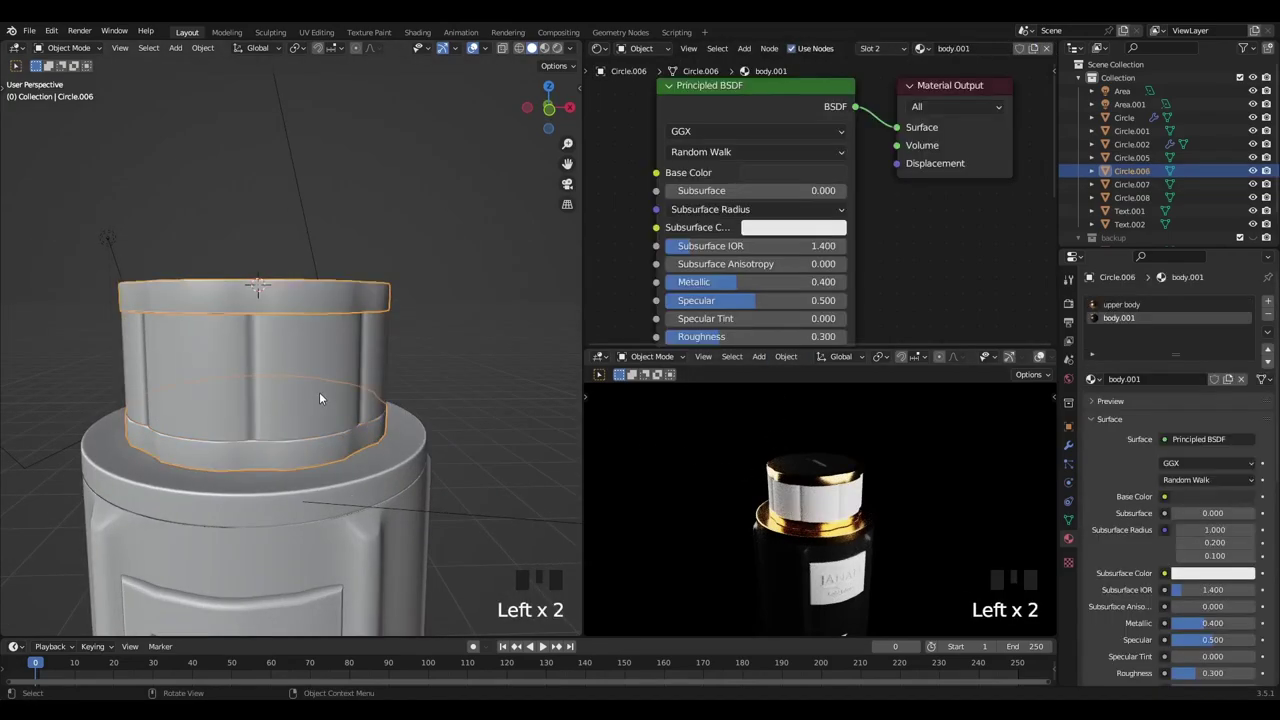
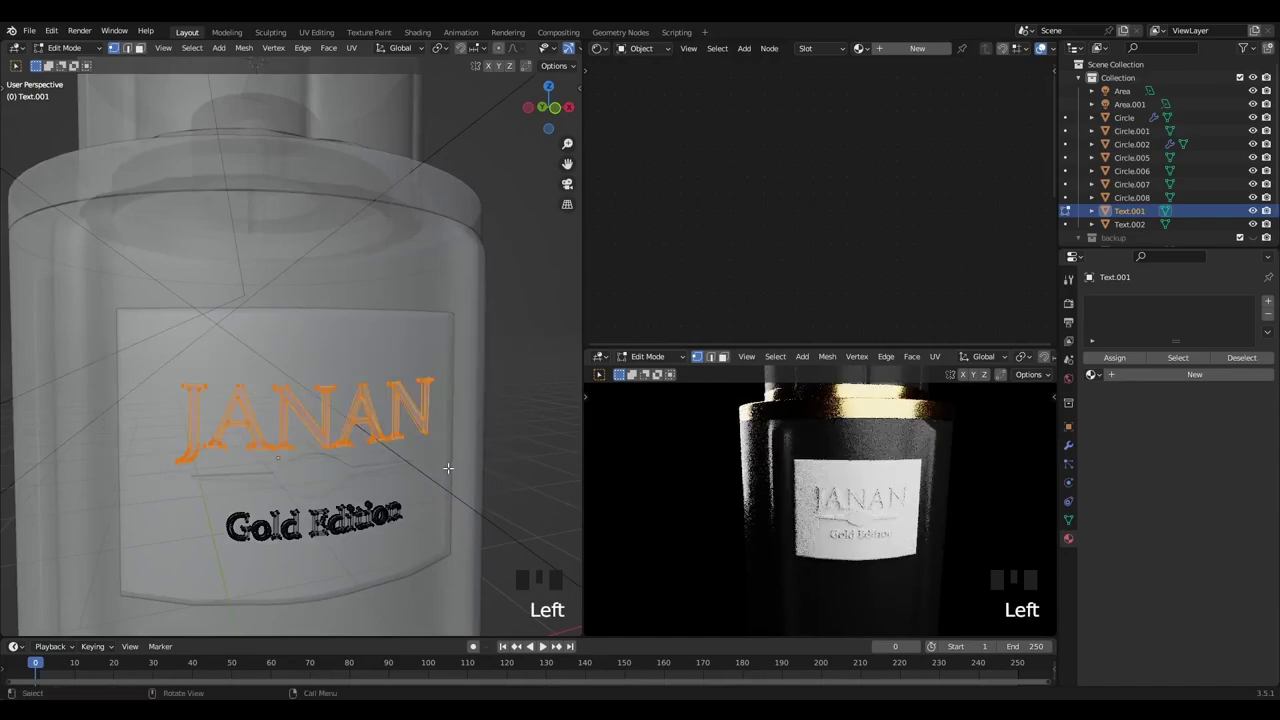
Separate the JANAN lettering into its own object, undoing an accidental join with the frame
{"action": "key", "text": "p"}
{"action": "key", "text": "Tab"}
{"action": "key", "text": "alt+z"}
{"action": "left_click", "coordinate": [345, 377]}
{"action": "left_click", "coordinate": [334, 532]}
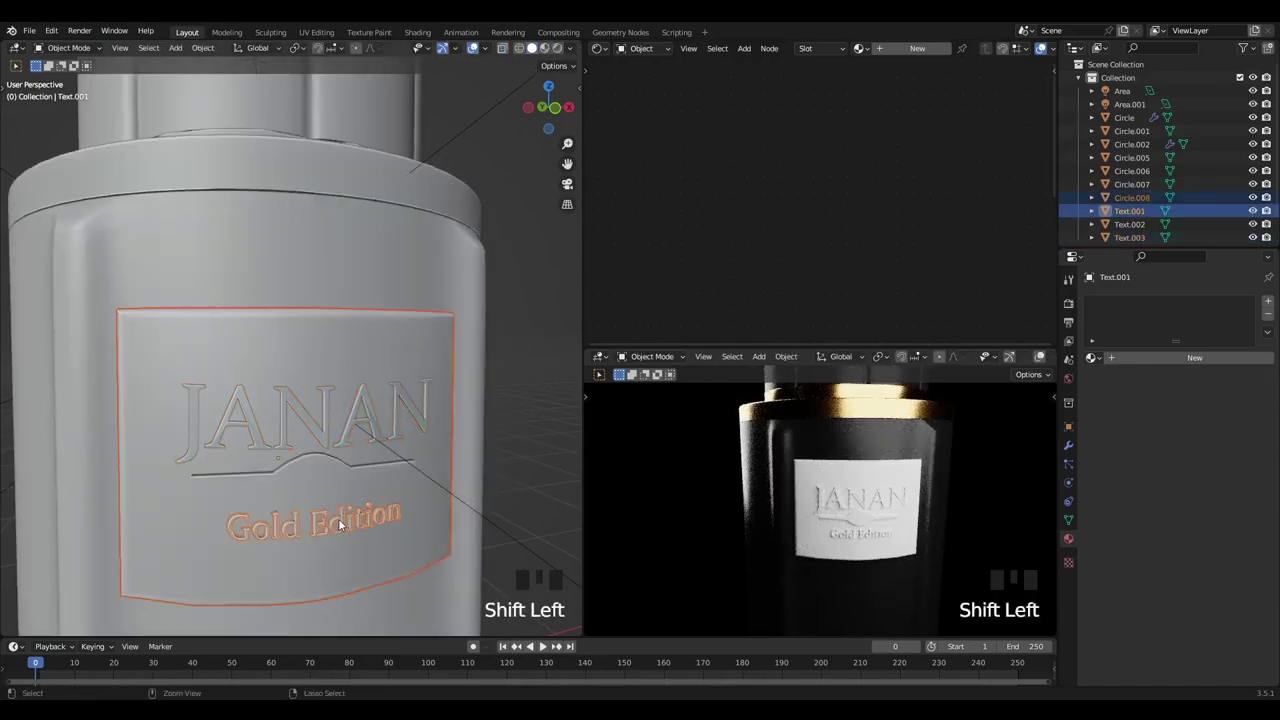
{"action": "key", "text": "ctrl+j"}
{"action": "key", "text": "z"}
{"action": "key", "text": "ctrl+z"}
Assign the 'upper body' gold material, Metallic 1.0, to the label frame and border
{"action": "left_click", "coordinate": [342, 526]}
{"action": "left_click_drag", "start_coordinate": [1074, 447], "coordinate": [411, 338]}
{"action": "left_click", "coordinate": [313, 492]}
{"action": "left_click", "coordinate": [327, 526]}
{"action": "left_click_drag", "start_coordinate": [863, 48], "coordinate": [366, 367]}
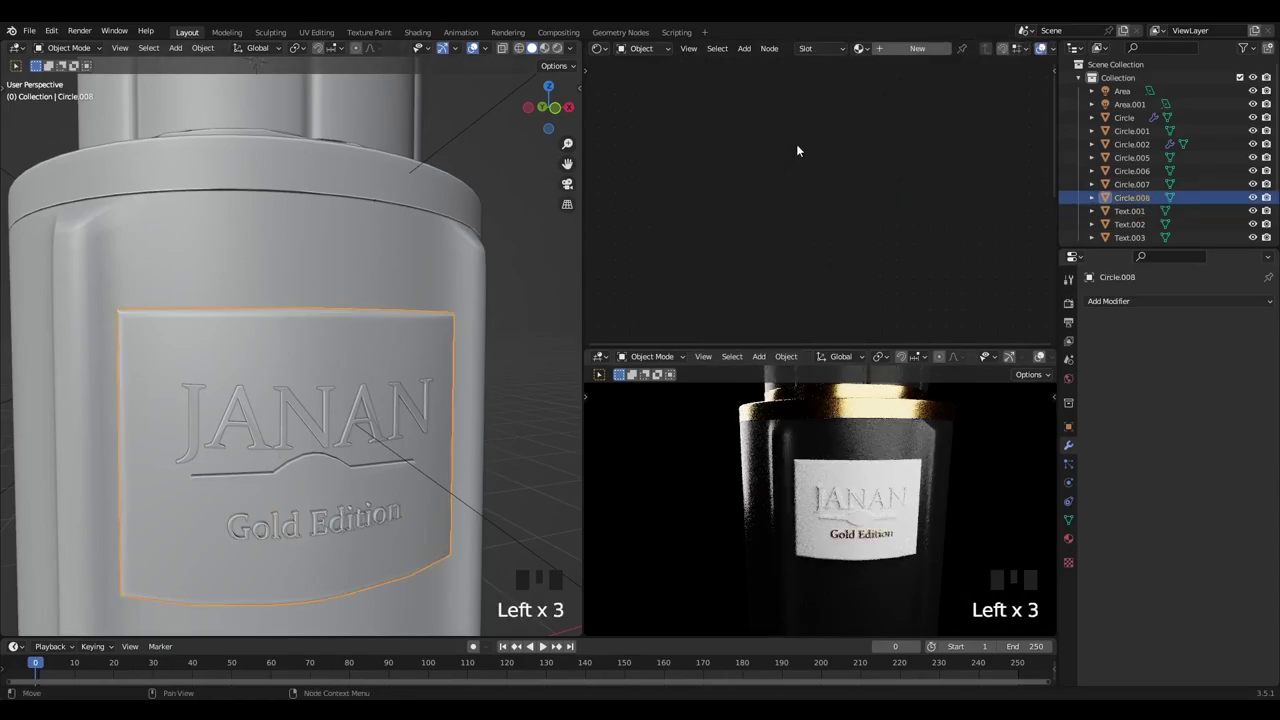
{"action": "left_click_drag", "start_coordinate": [877, 114], "coordinate": [1053, 58]}
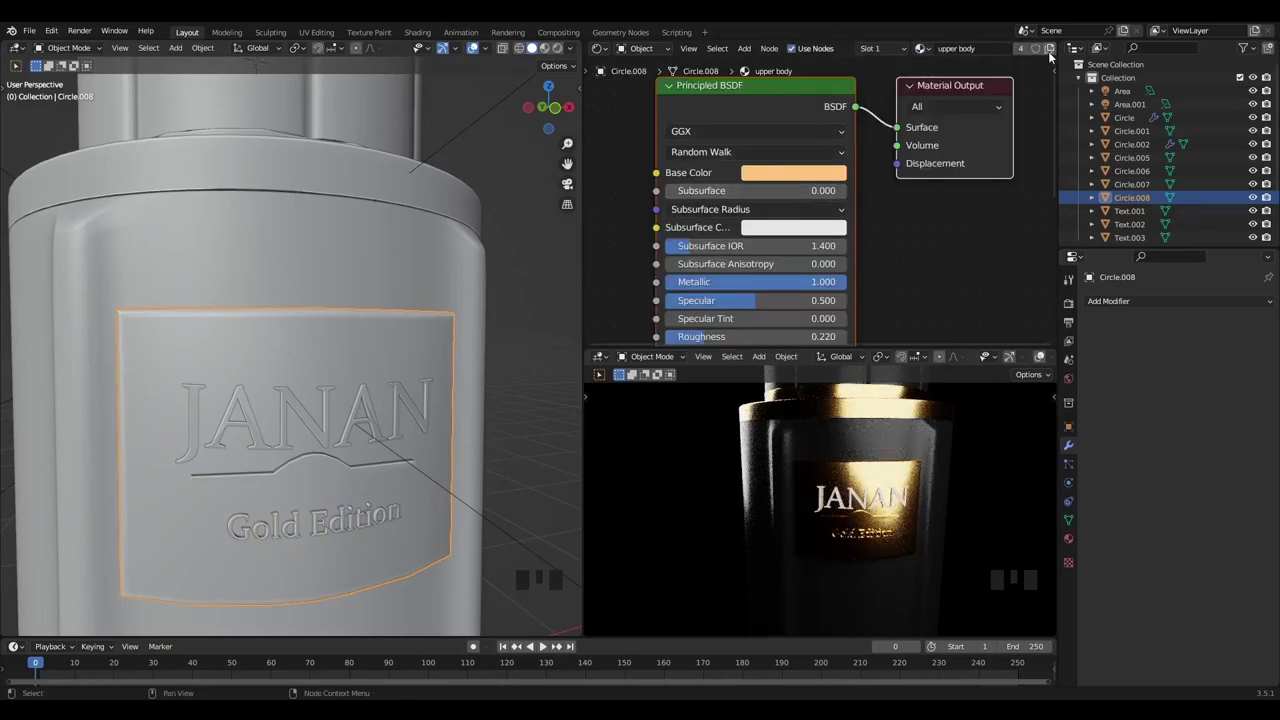
{"action": "left_click_drag", "start_coordinate": [1053, 58], "coordinate": [850, 150]}
{"action": "left_click_drag", "start_coordinate": [850, 150], "coordinate": [792, 192]}
{"action": "left_click", "coordinate": [792, 192]}
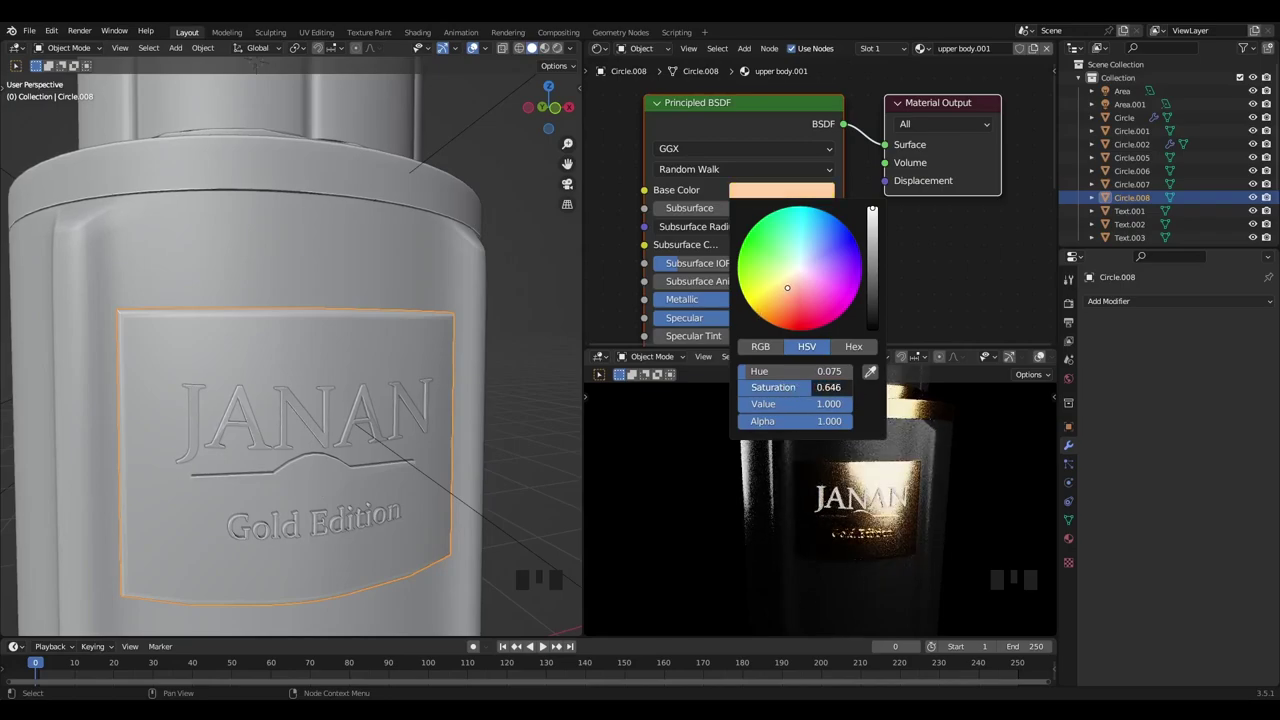
Give the JANAN lettering's first material slot the existing gold material
{"action": "left_click", "coordinate": [334, 409]}
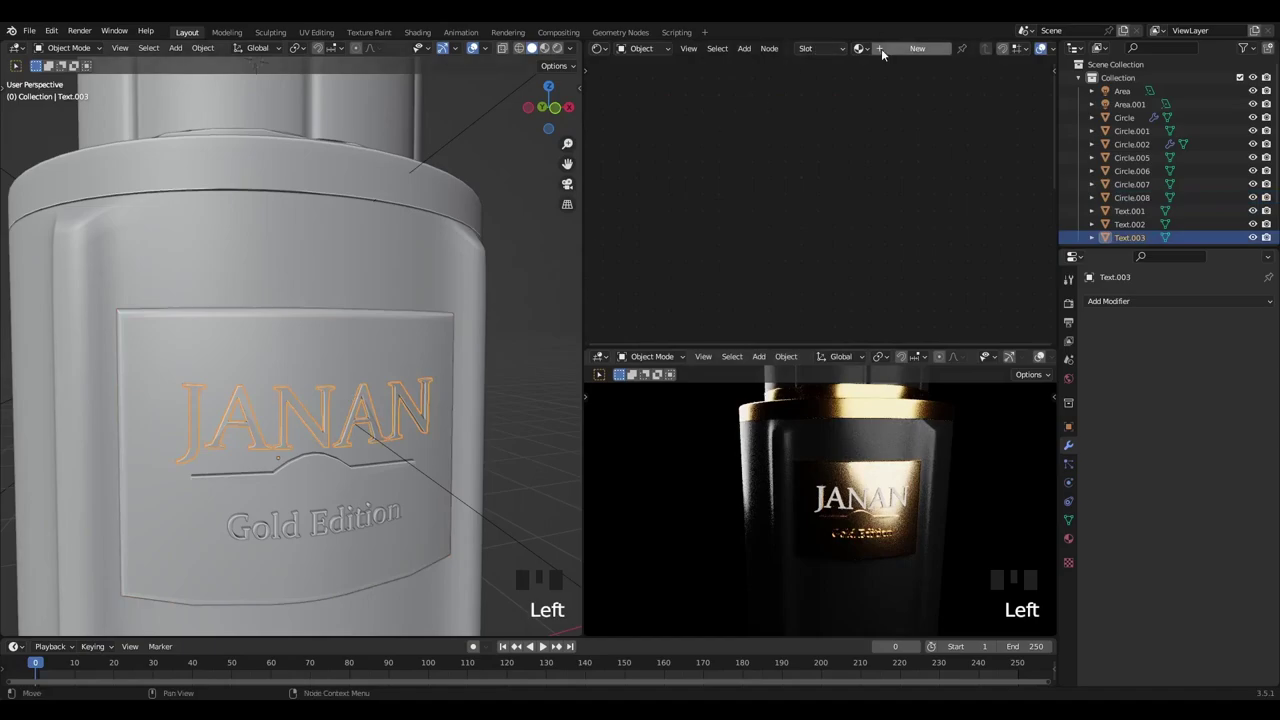
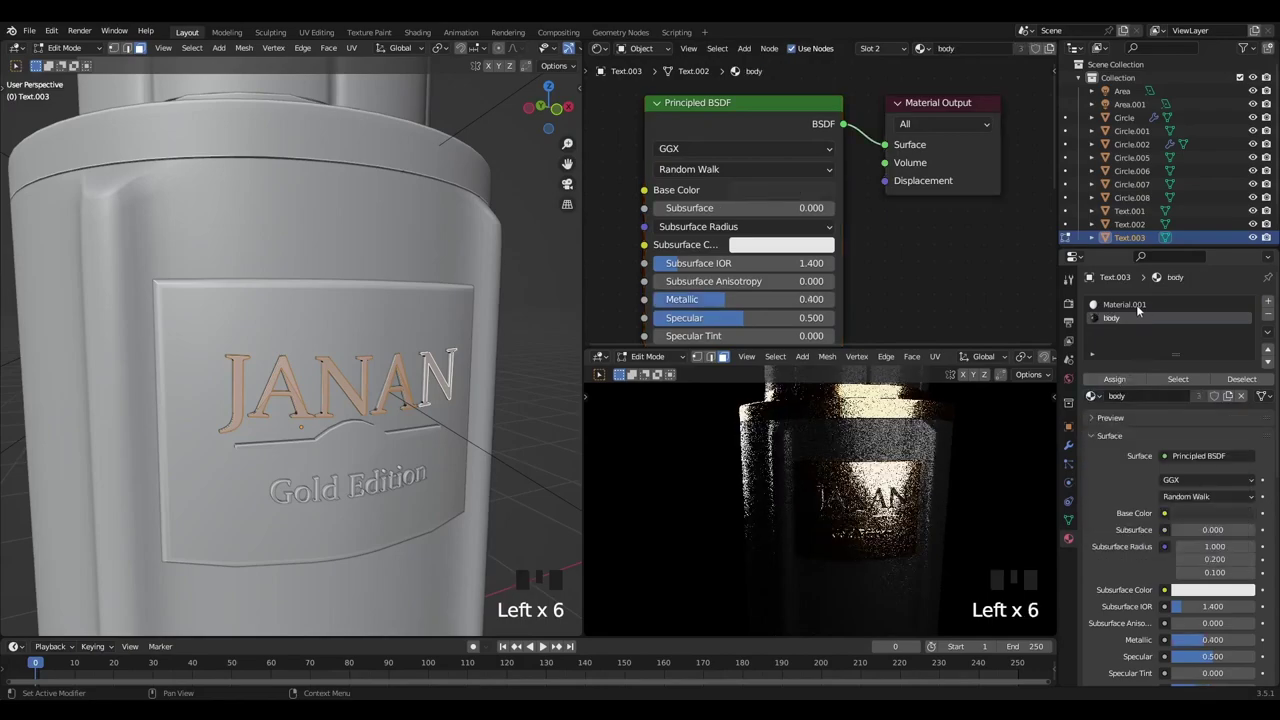
{"action": "left_click", "coordinate": [1139, 309]}
{"action": "key", "text": "ctrl+i"}
{"action": "left_click", "coordinate": [1099, 395]}
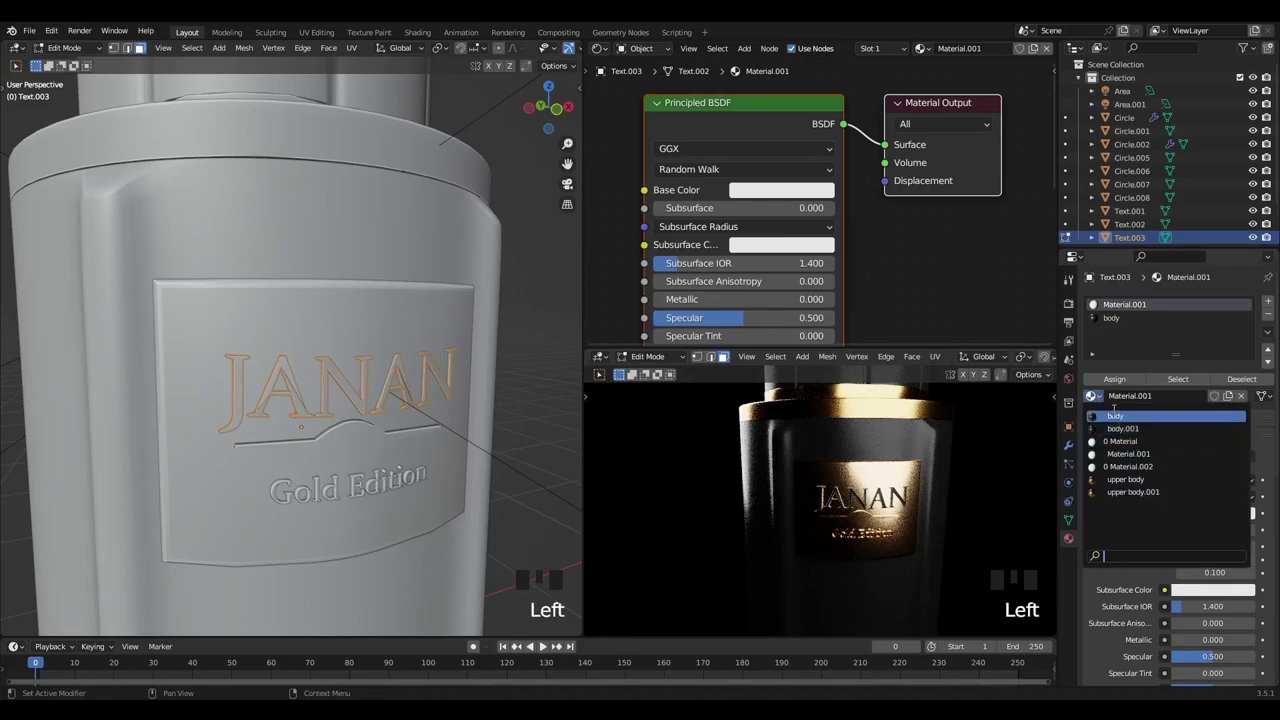
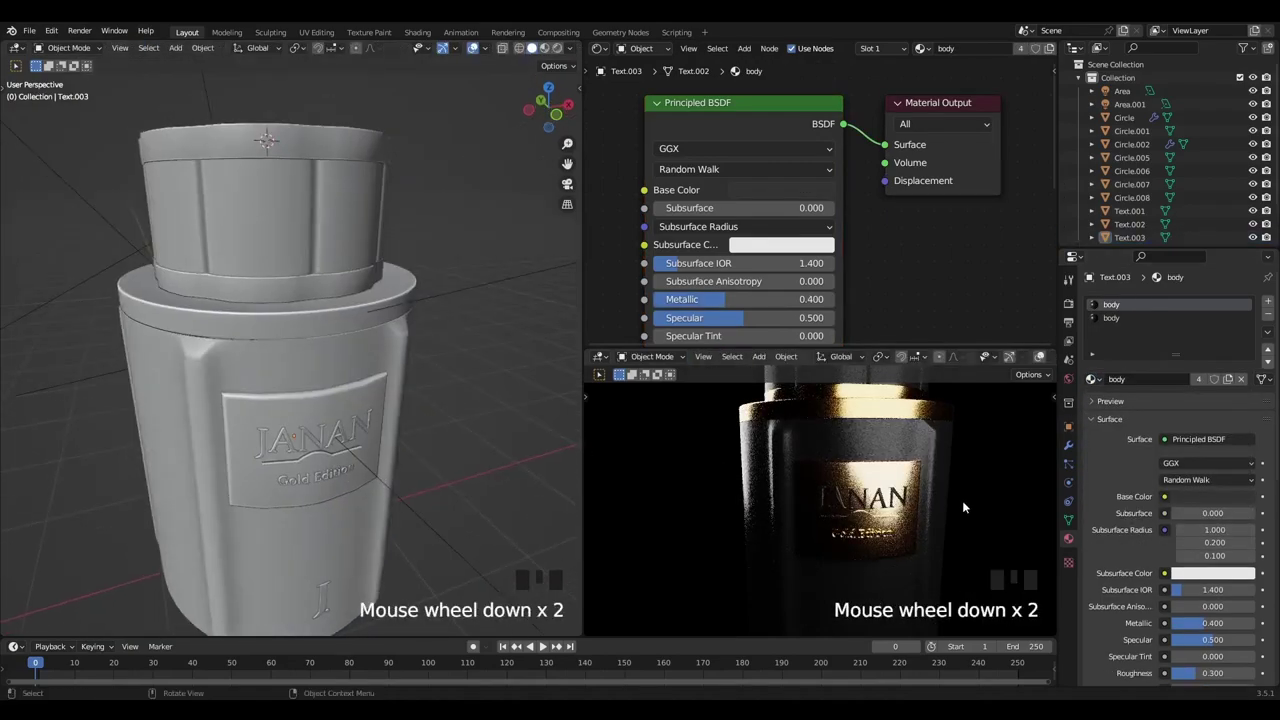
Select the small text near the bottle's base to give it the 'body' material
{"action": "left_click_drag", "start_coordinate": [859, 505], "coordinate": [421, 494]}
{"action": "scroll", "scroll_direction": "up", "scroll_amount": 3}
{"action": "scroll", "scroll_direction": "down", "scroll_amount": 3}
{"action": "left_click_drag", "start_coordinate": [281, 581], "coordinate": [276, 515]}
{"action": "left_click", "coordinate": [276, 515]}
{"action": "left_click", "coordinate": [282, 512]}
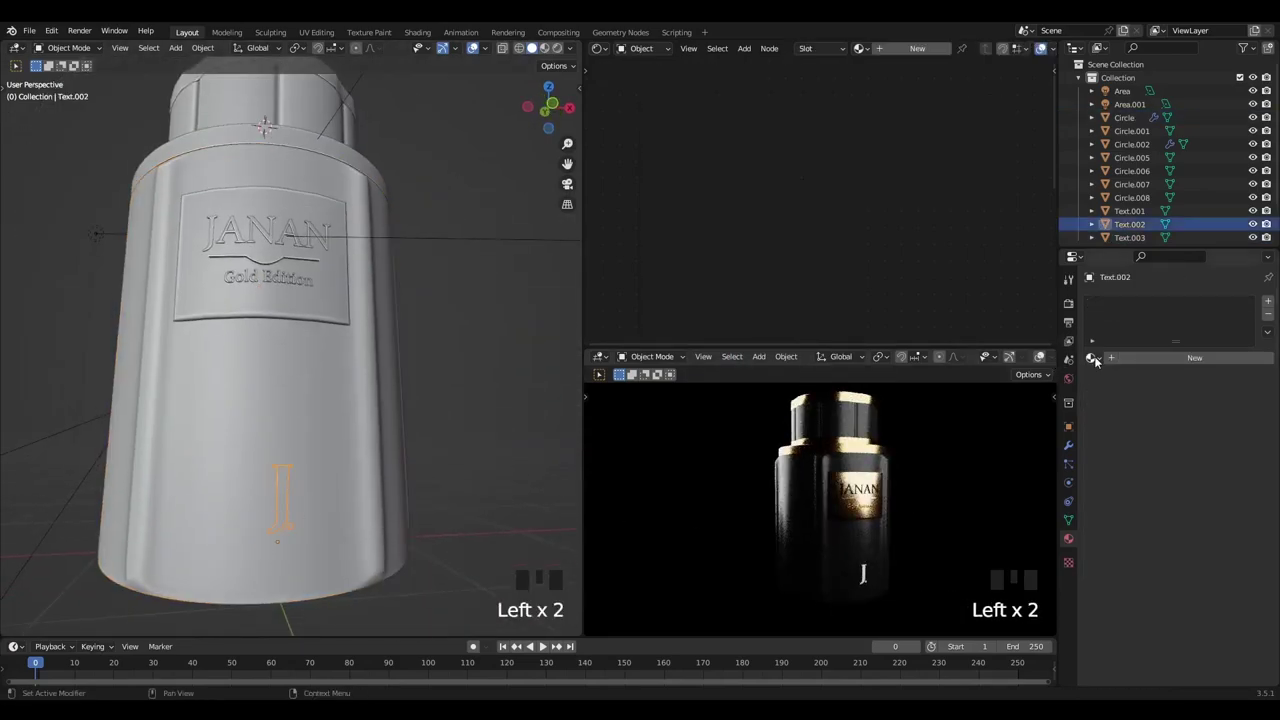
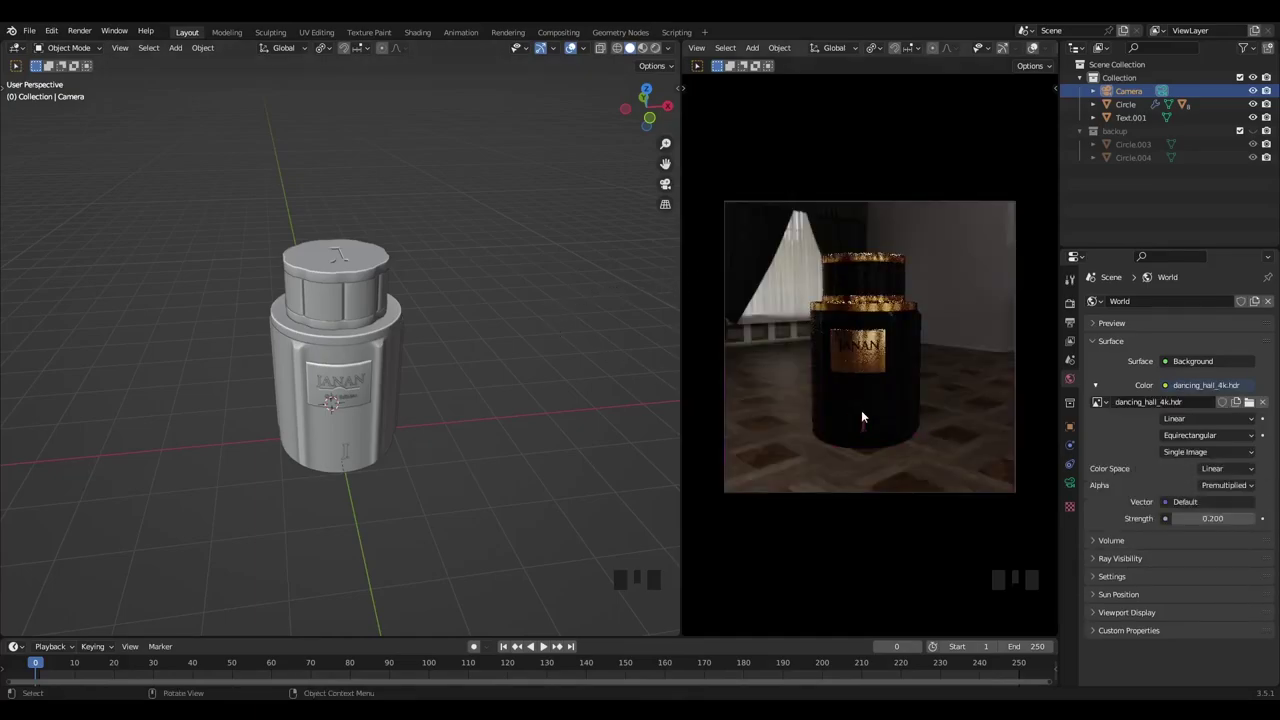
Add a mesh plane under the bottle and scale it by 10 into a floor
{"action": "left_click_drag", "start_coordinate": [460, 389], "coordinate": [419, 319]}
{"action": "key", "text": "shift+a"}
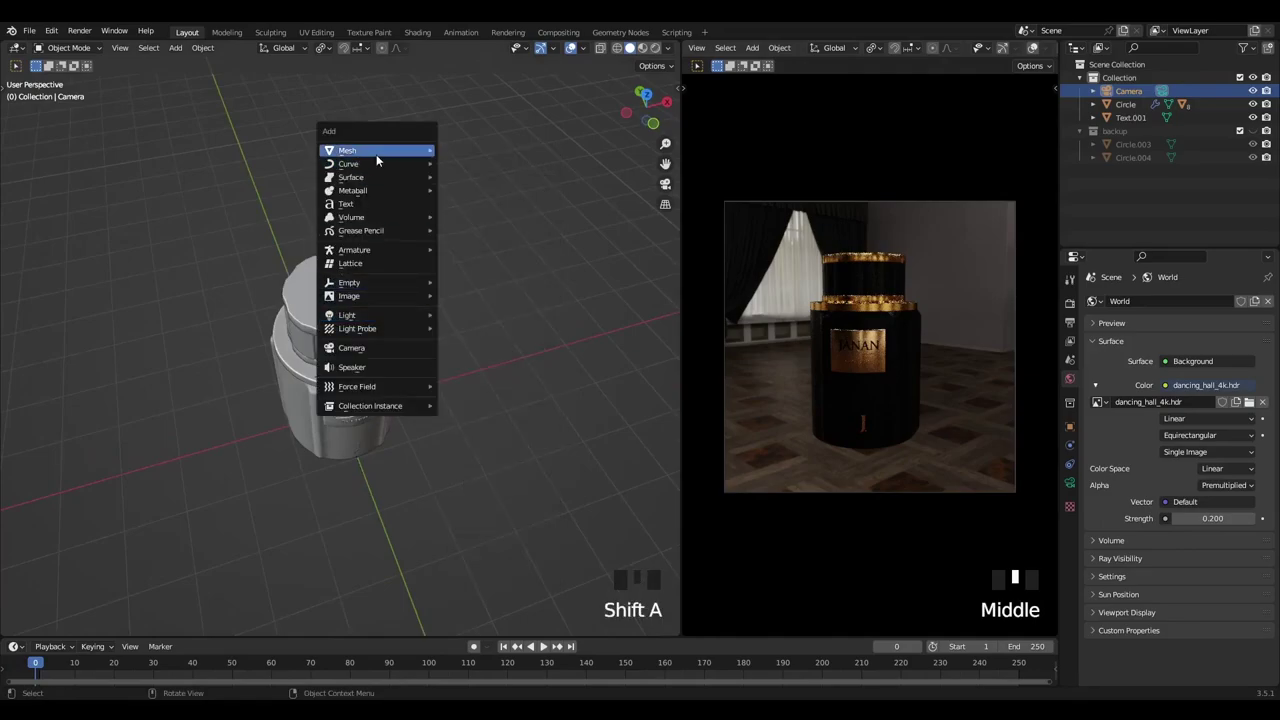
{"action": "scroll", "scroll_direction": "down", "scroll_amount": 3}
{"action": "left_click_drag", "start_coordinate": [405, 264], "coordinate": [436, 284]}
{"action": "key", "text": "ctrl+z"}
{"action": "key", "text": "shift+s"}
{"action": "key", "text": "shift+a"}
{"action": "key", "text": "s"}
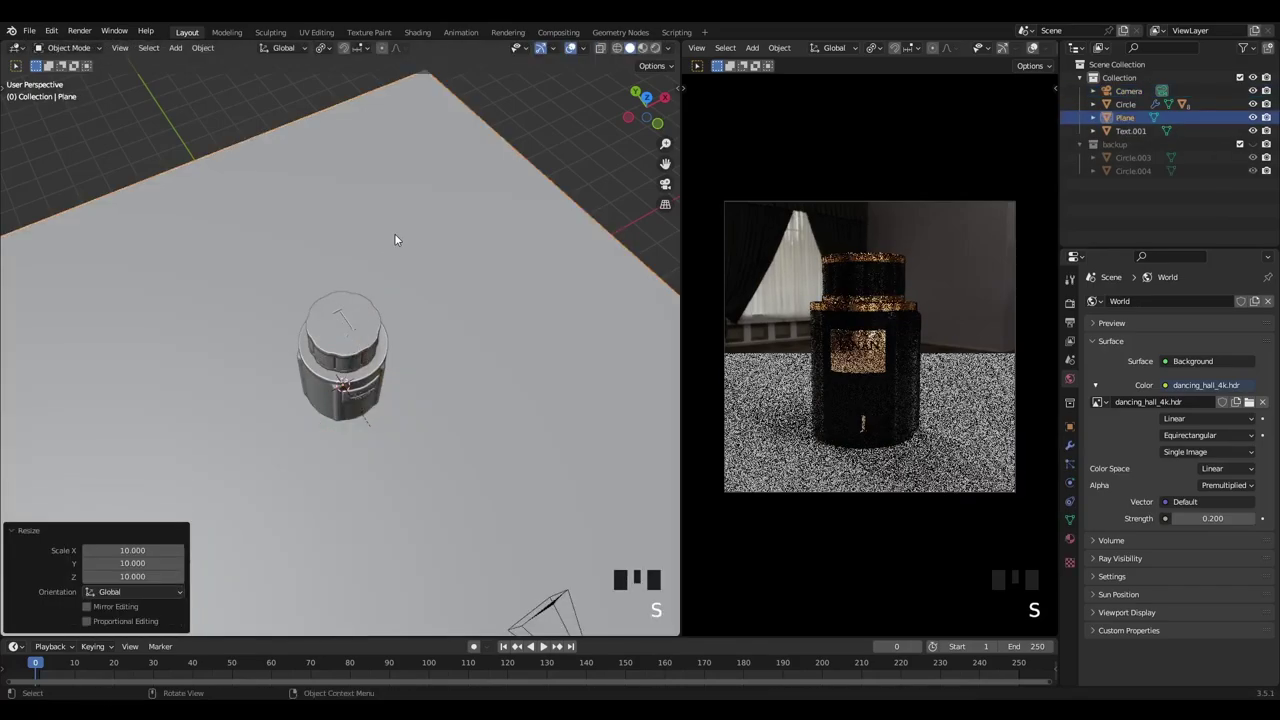
Pull back to see the whole plane and refine its scale for the backdrop
{"action": "scroll", "scroll_direction": "down", "scroll_amount": 3}
{"action": "left_click_drag", "start_coordinate": [491, 288], "coordinate": [470, 235]}
{"action": "key", "text": "s"}
{"action": "key", "text": "s"}
{"action": "key", "text": "s"}
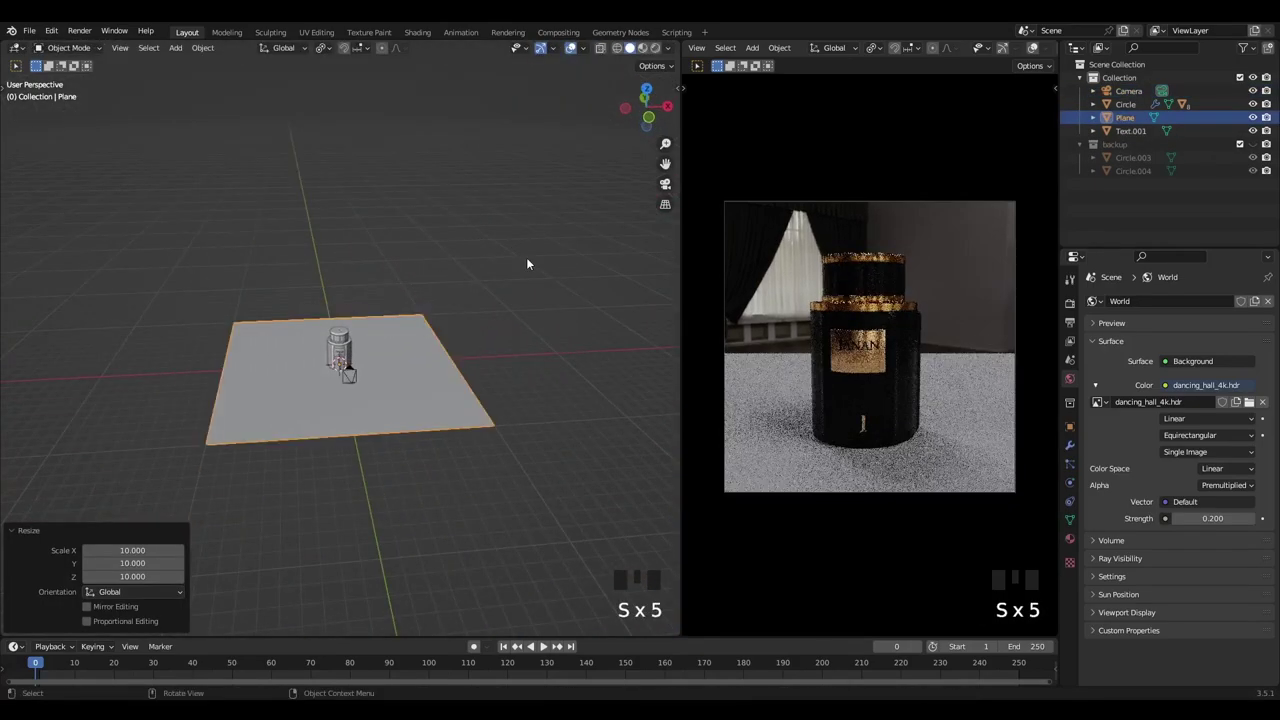
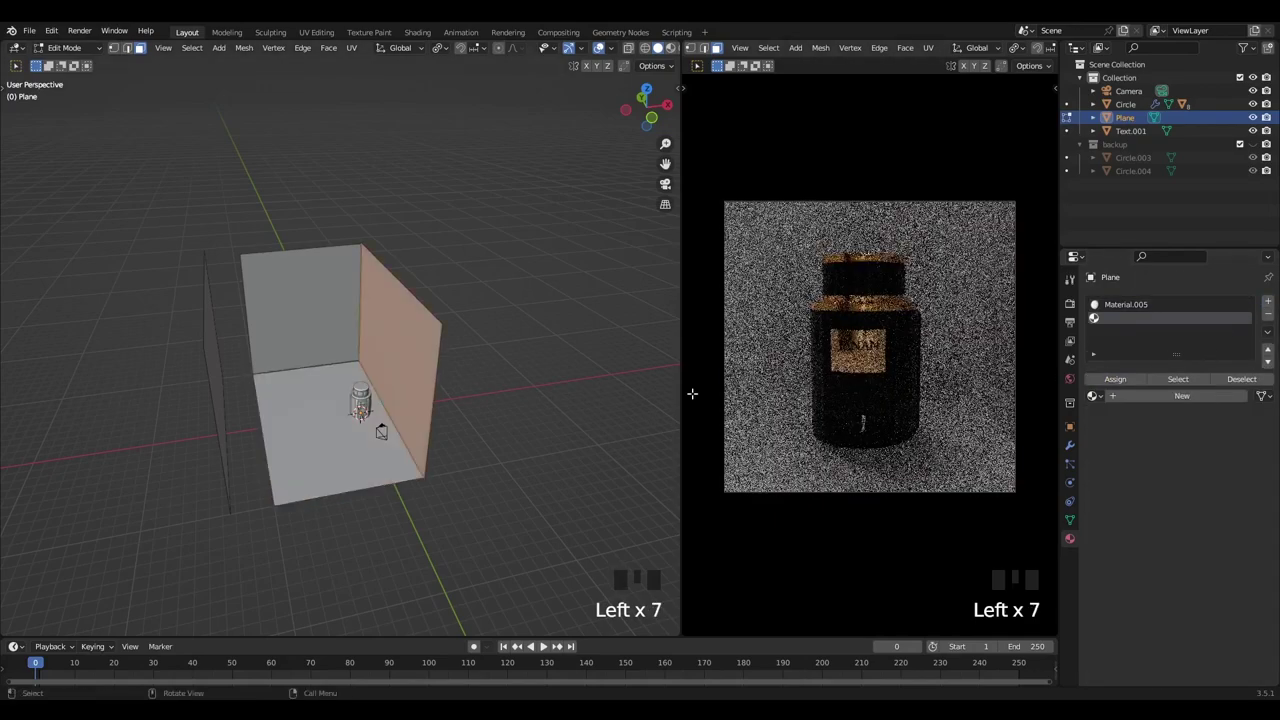
Set backdrop Material.007's Base Color Value down to about 0.047, nearly black
{"action": "left_click_drag", "start_coordinate": [1190, 398], "coordinate": [1221, 516]}
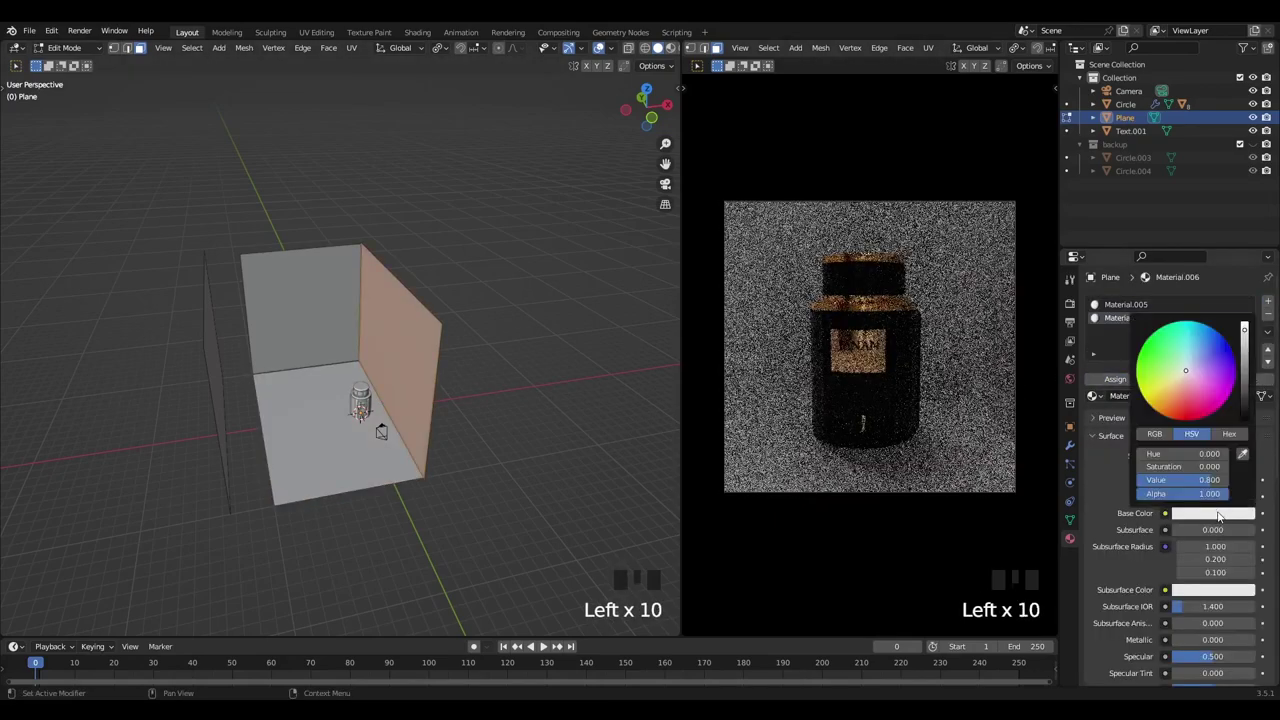
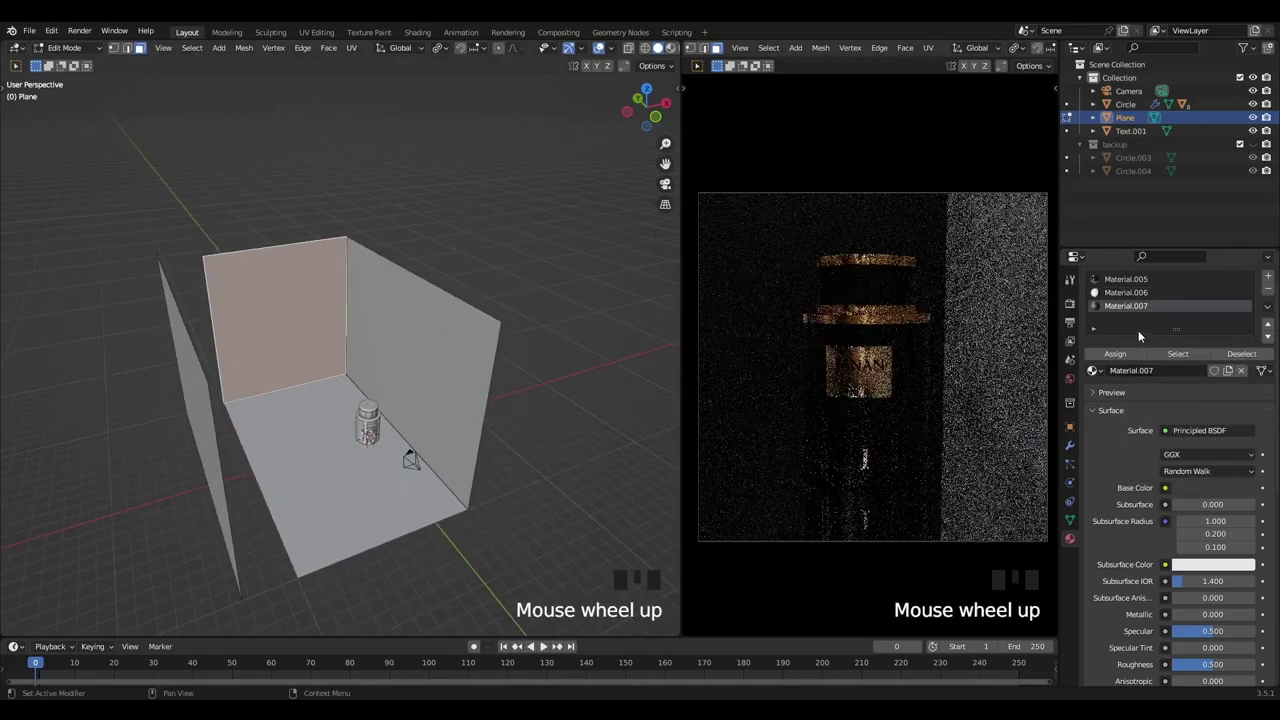
{"action": "left_click", "coordinate": [1111, 282]}
{"action": "left_click", "coordinate": [1109, 318]}
{"action": "left_click", "coordinate": [1136, 320]}
{"action": "left_click", "coordinate": [1141, 315]}
{"action": "left_click", "coordinate": [1147, 310]}
{"action": "left_click", "coordinate": [1216, 492]}
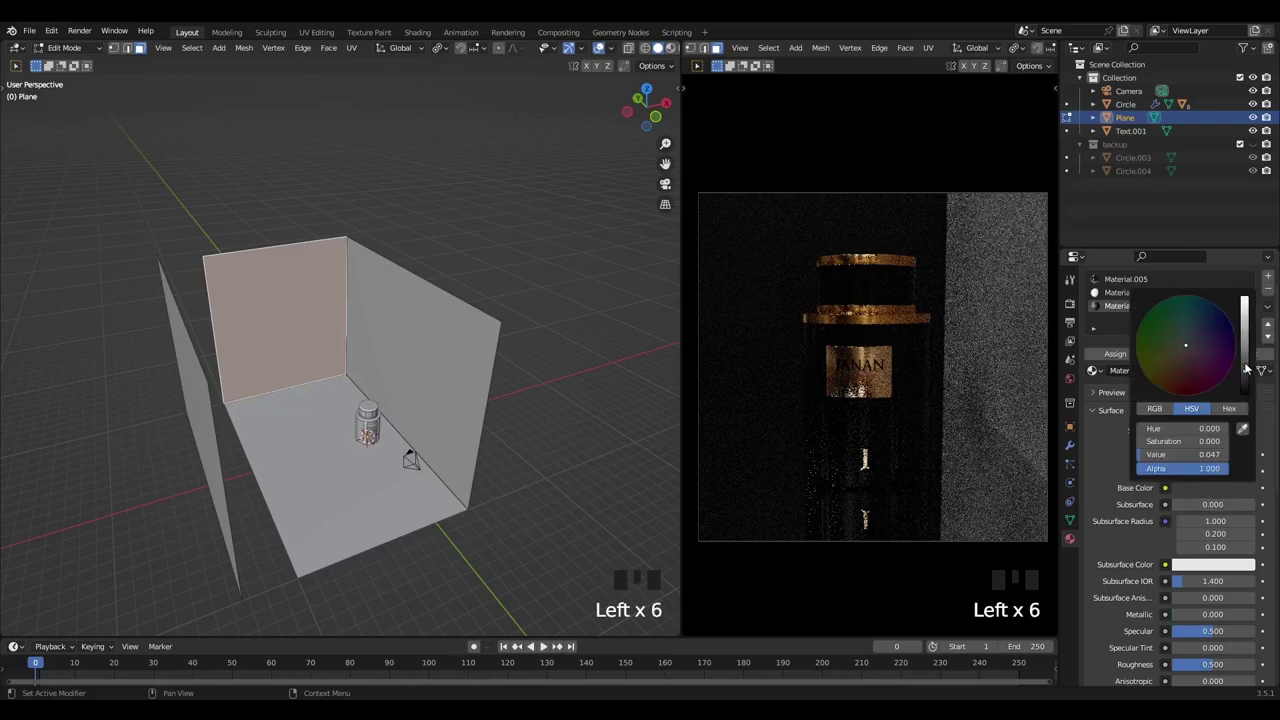
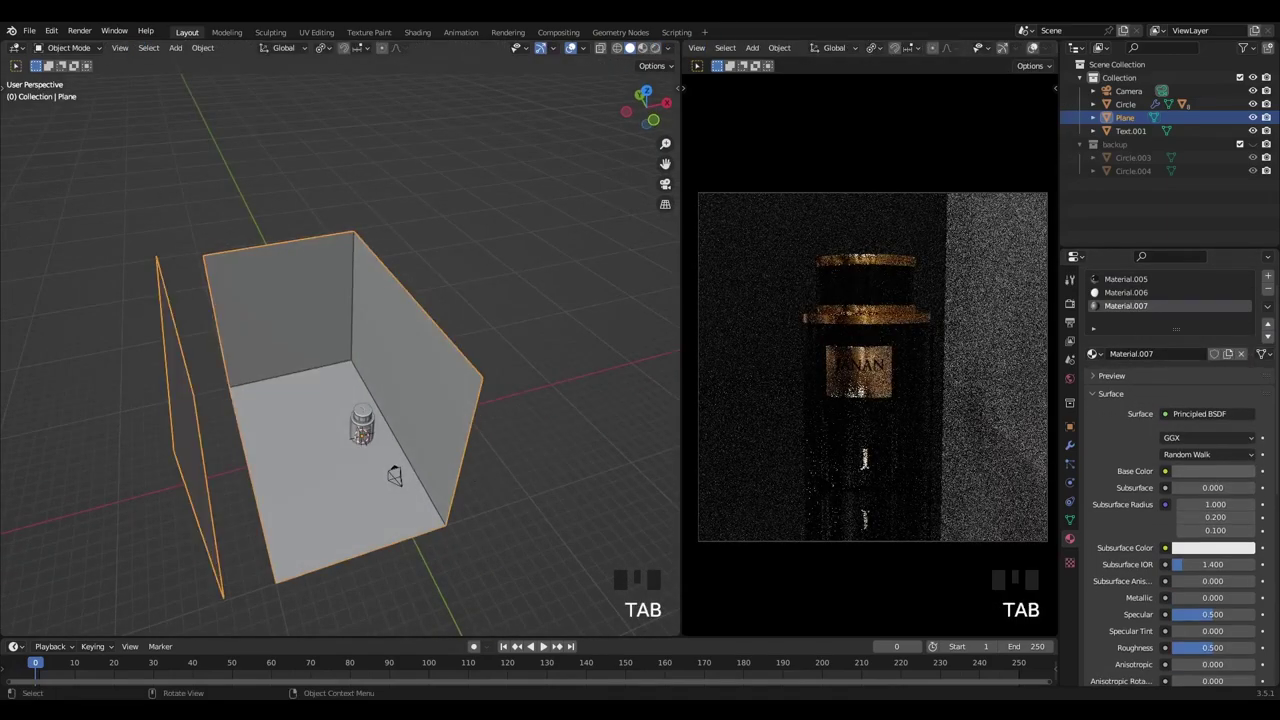
Select the perfume bottle and rotate it about 31° while viewing through the scene camera
{"action": "key", "text": "ctrl+s"}
{"action": "left_click_drag", "start_coordinate": [516, 343], "coordinate": [440, 353]}
{"action": "scroll", "scroll_direction": "up", "scroll_amount": 3}
{"action": "left_click", "coordinate": [415, 416]}
{"action": "key", "text": "KP_0"}
{"action": "scroll", "scroll_direction": "up", "scroll_amount": 3}
{"action": "key", "text": "r"}
{"action": "middle_click", "coordinate": [375, 485]}
{"action": "key", "text": "g"}
{"action": "key", "text": "z"}
{"action": "key", "text": "z"}
{"action": "key", "text": "r"}
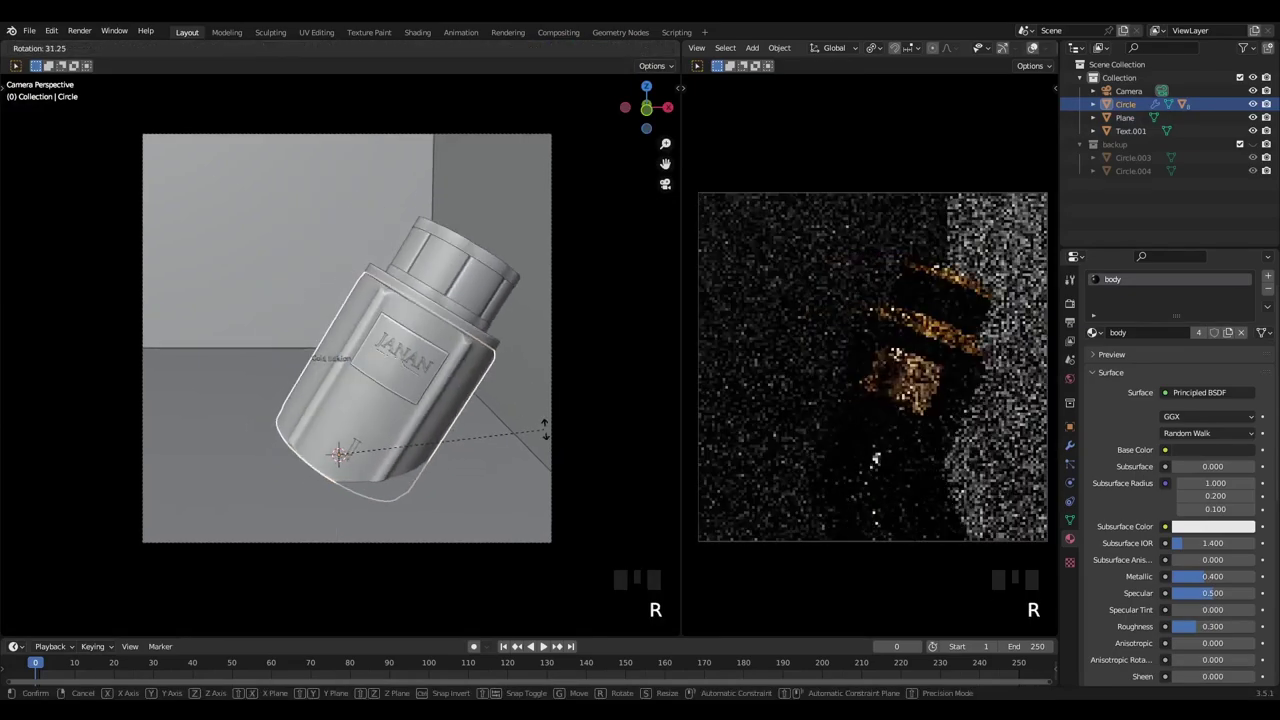
{"action": "key", "text": "KP_1"}
Reposition the bottle from front view: raise it vertically, then shift it along the X axis
{"action": "key", "text": "KP_7"}
{"action": "key", "text": "KP_3"}
{"action": "key", "text": "KP_1"}
{"action": "key", "text": "alt+z"}
{"action": "scroll", "scroll_direction": "up", "scroll_amount": 3}
{"action": "left_click_drag", "start_coordinate": [485, 370], "coordinate": [417, 316]}
{"action": "key", "text": "r"}
{"action": "key", "text": "g"}
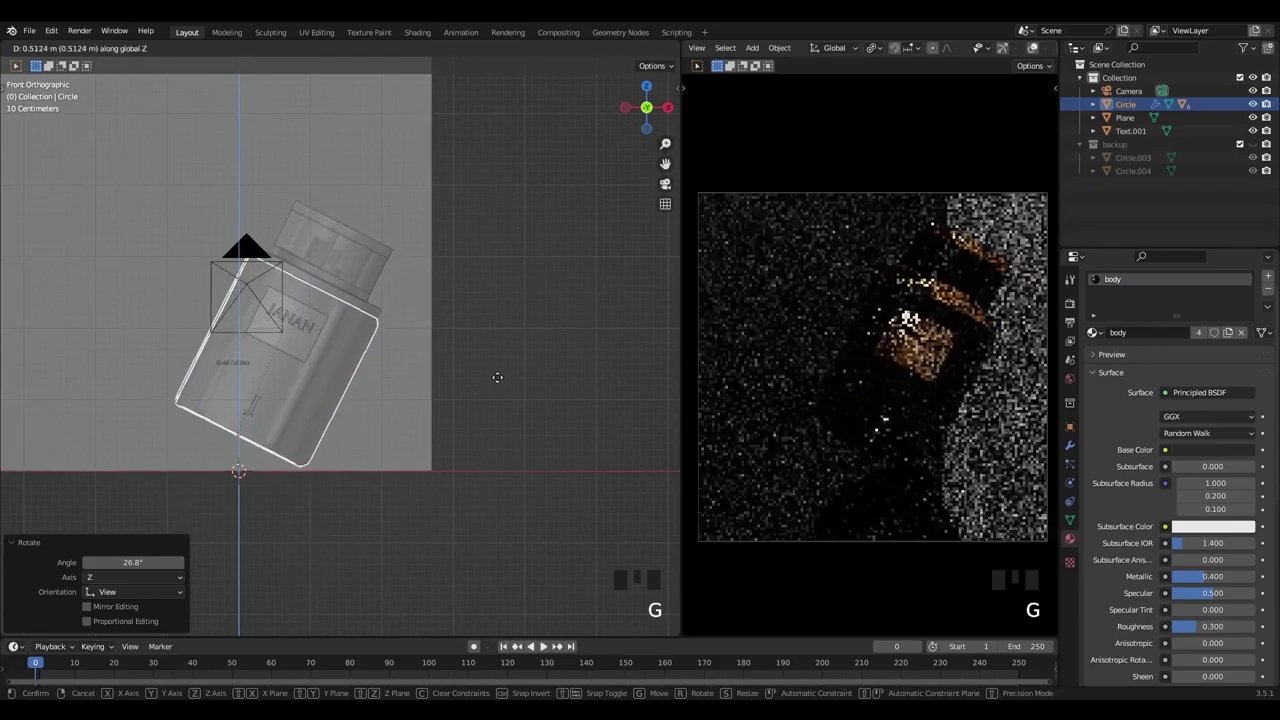
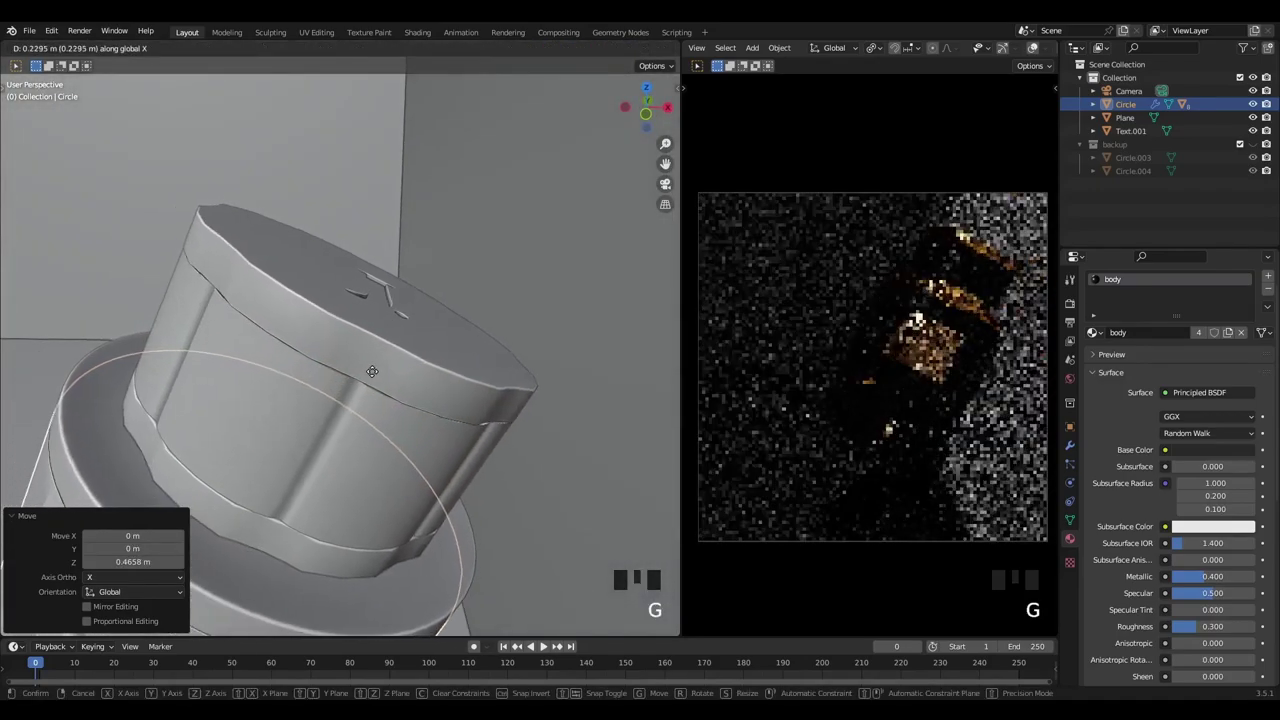
{"action": "key", "text": "x"}
{"action": "key", "text": "x"}
Parent the Text.001 label lettering to the bottle using Object (Without Inverse)
{"action": "scroll", "scroll_direction": "down", "scroll_amount": 3}
{"action": "left_click_drag", "start_coordinate": [430, 385], "coordinate": [279, 359]}
{"action": "key", "text": "ctrl+z"}
{"action": "key", "text": "ctrl+z"}
{"action": "left_click", "coordinate": [140, 352]}
{"action": "left_click", "coordinate": [140, 352]}
{"action": "left_click", "coordinate": [146, 348]}
{"action": "left_click", "coordinate": [213, 334]}
{"action": "key", "text": "ctrl+p"}
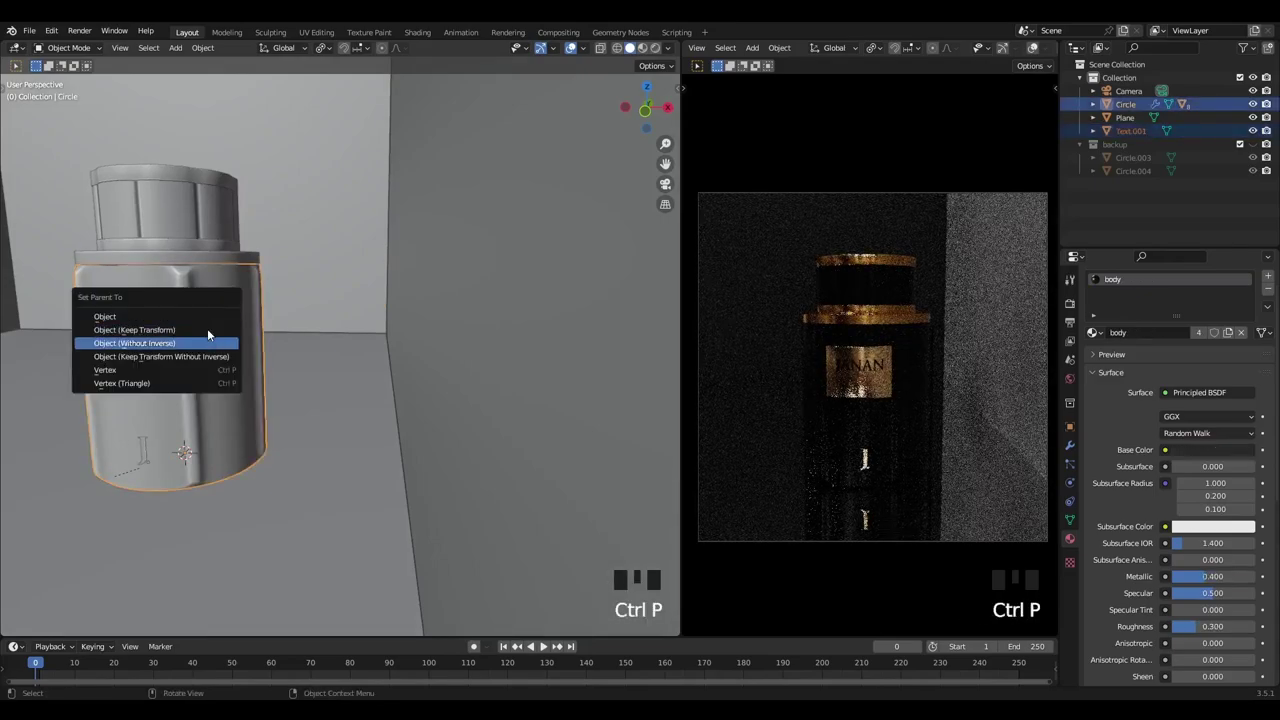
{"action": "left_click", "coordinate": [213, 334]}
{"action": "left_click", "coordinate": [188, 378]}
Tilt the bottle with its label sideways around the Y axis
{"action": "key", "text": "r"}
{"action": "key", "text": "x"}
{"action": "key", "text": "r"}
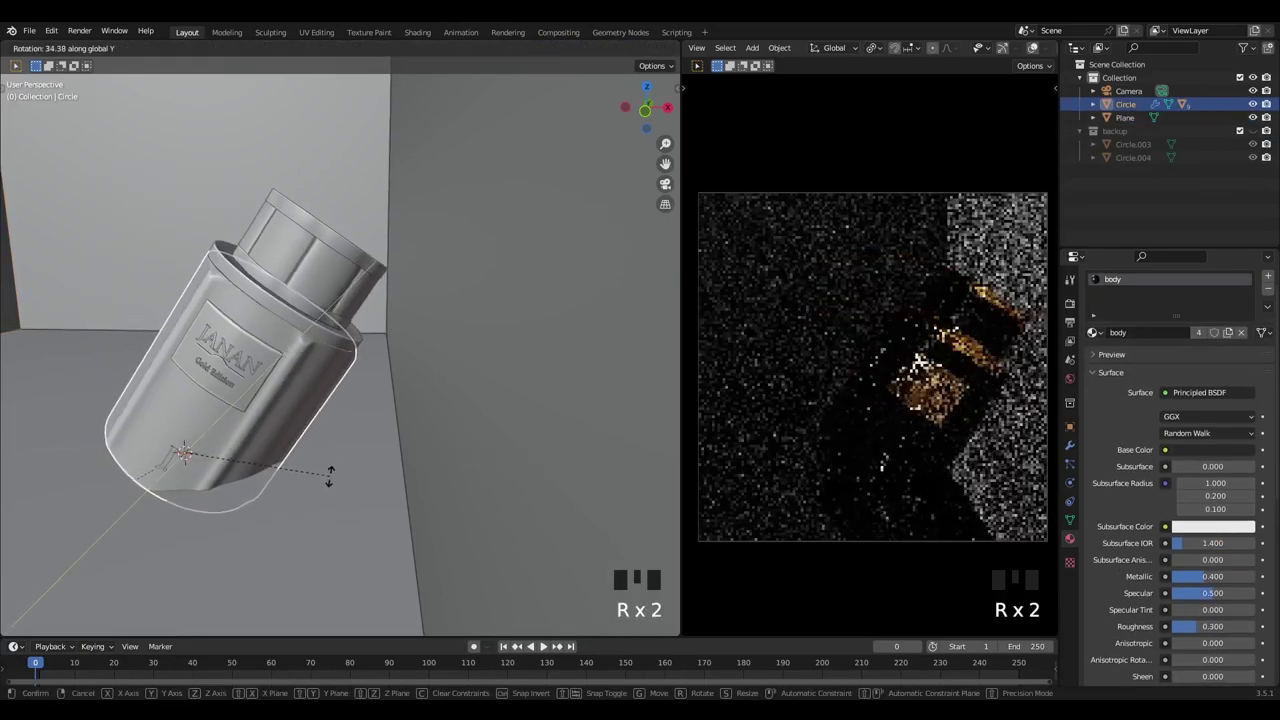
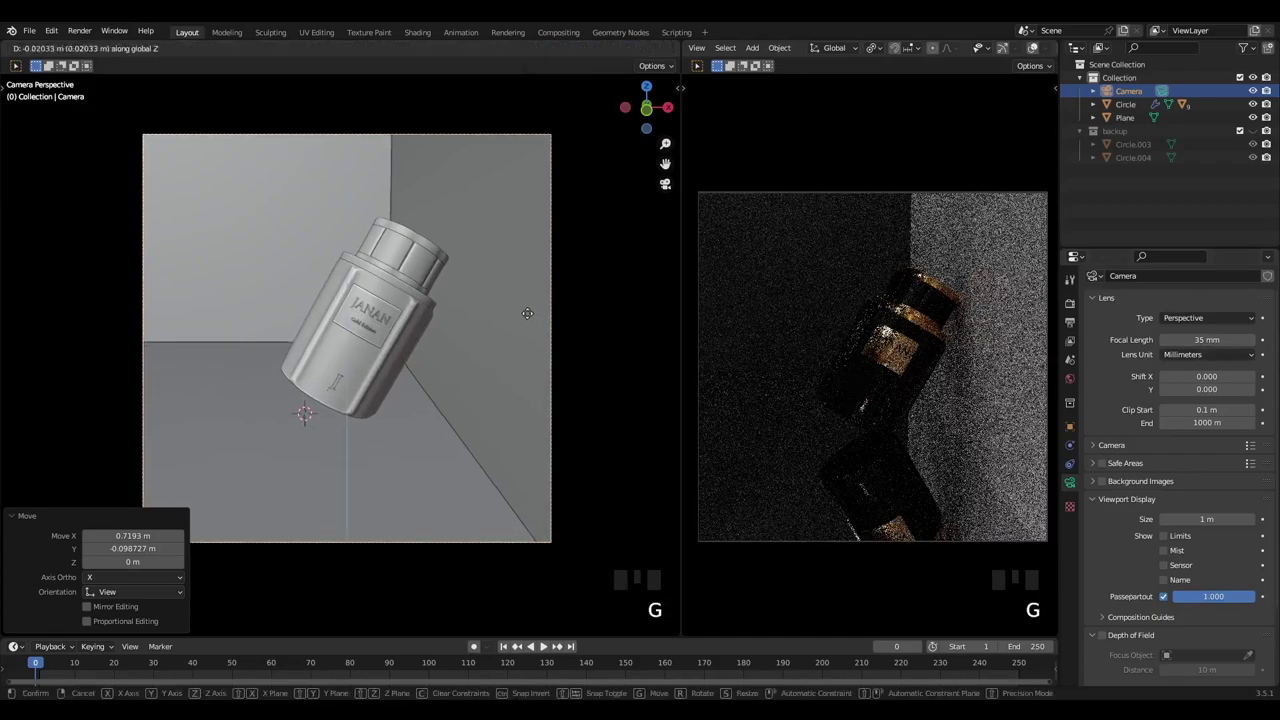
Move the camera in along its view axis and give it a 52 mm focal length
{"action": "key", "text": "z"}
{"action": "key", "text": "z"}
{"action": "key", "text": "g"}
{"action": "key", "text": "g"}
{"action": "key", "text": "g"}
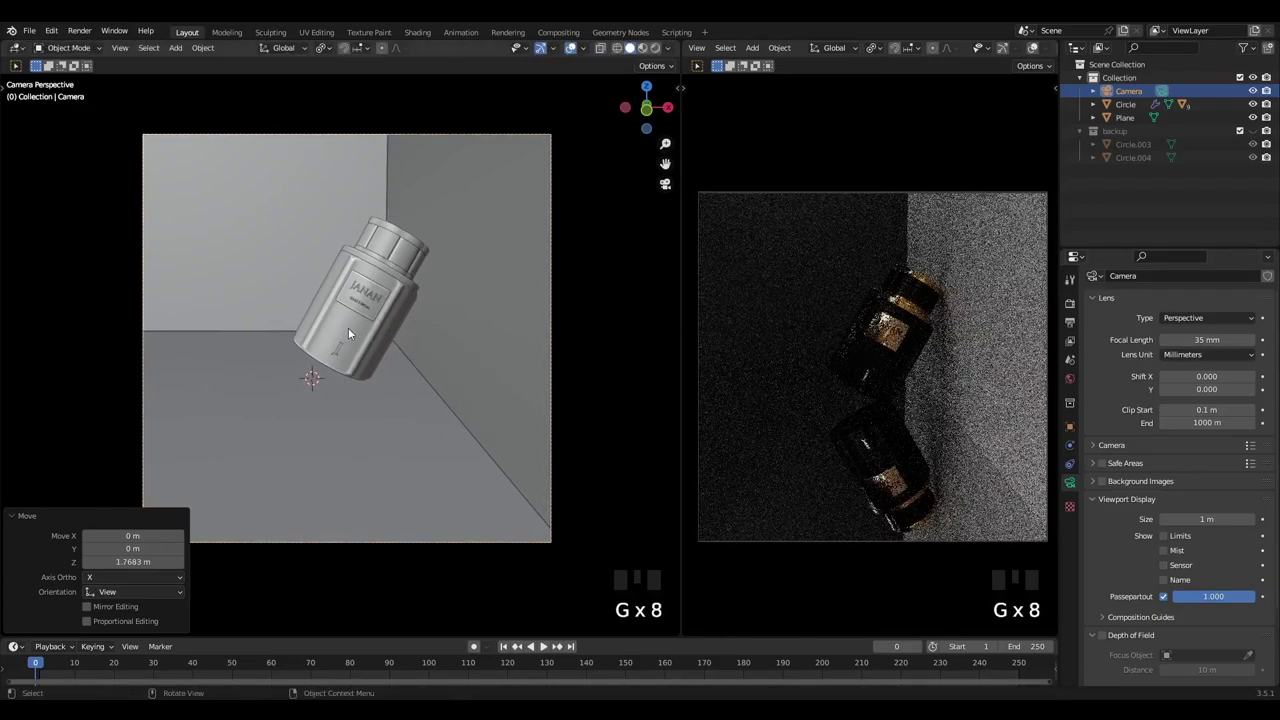
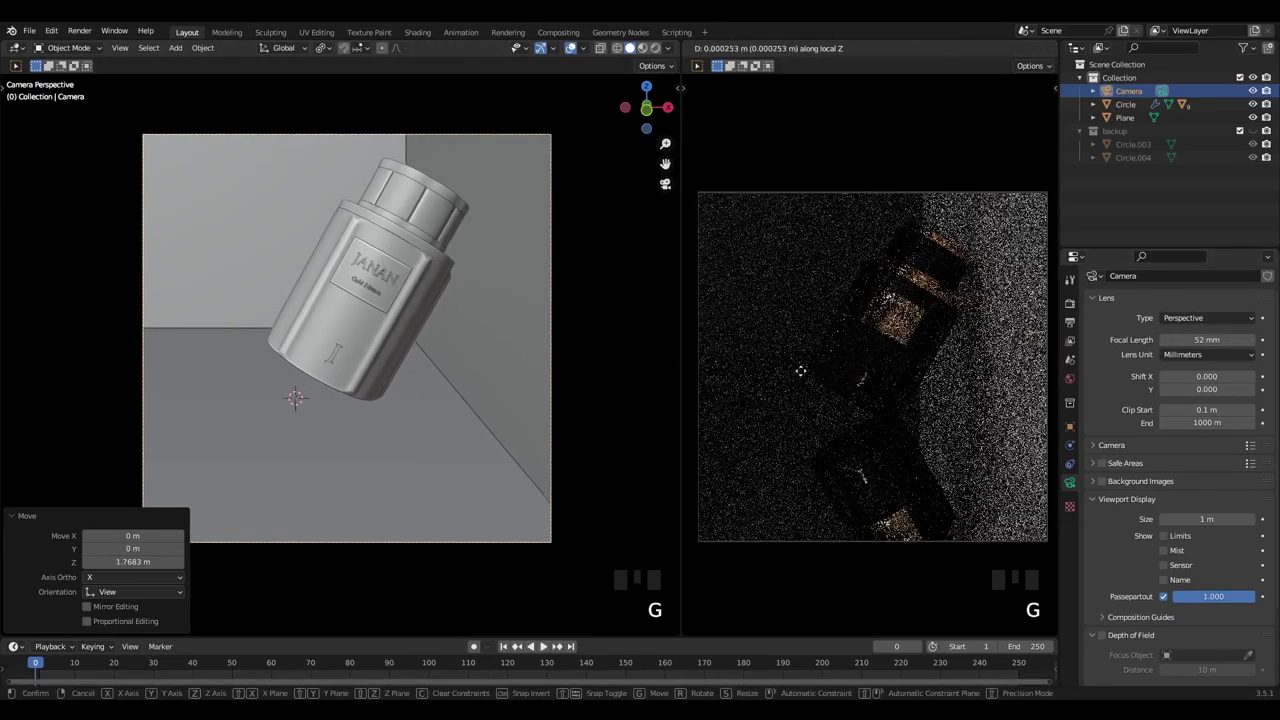
{"action": "key", "text": "g"}
{"action": "key", "text": "g"}
{"action": "key", "text": "z"}
{"action": "key", "text": "z"}
Leave the camera view and orbit out to see the whole backdrop
{"action": "middle_click", "coordinate": [415, 360]}
{"action": "scroll", "scroll_direction": "down", "scroll_amount": 3}
{"action": "left_click_drag", "start_coordinate": [390, 364], "coordinate": [323, 396]}
{"action": "key", "text": "shift+a"}
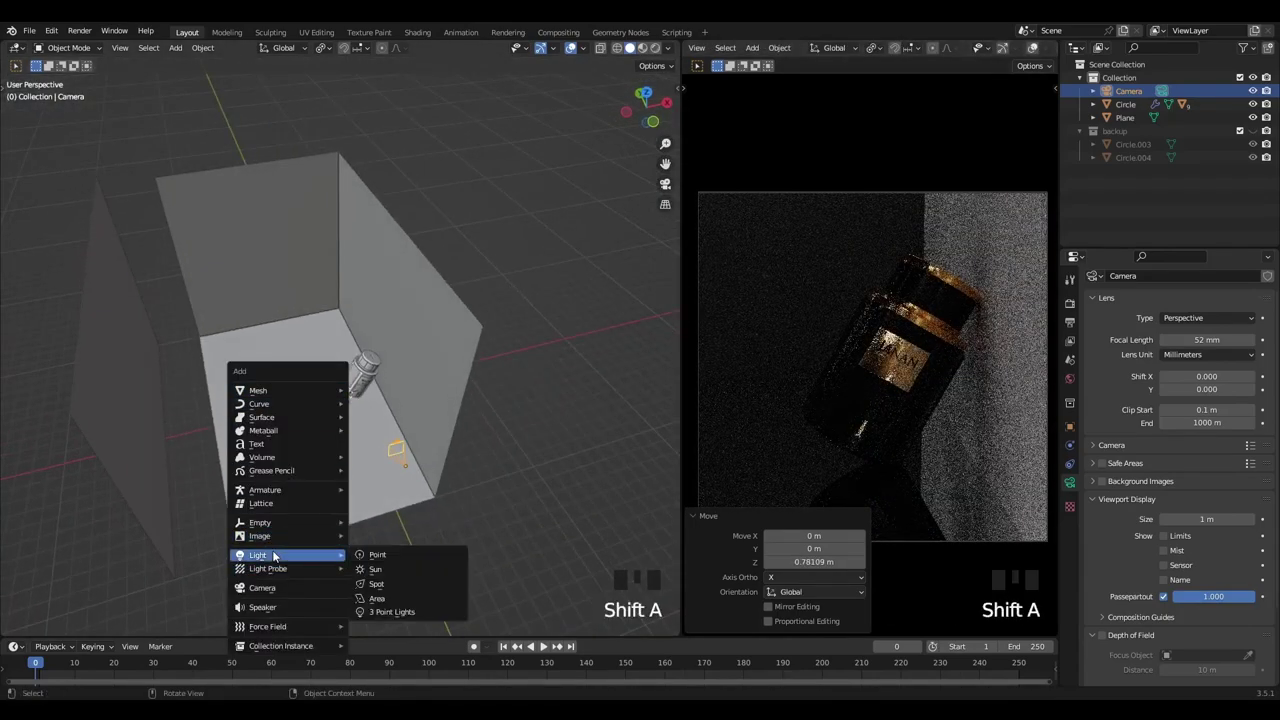
Add an area light and scale it five times larger in top view
{"action": "middle_click", "coordinate": [391, 483]}
{"action": "scroll", "scroll_direction": "up", "scroll_amount": 3}
{"action": "key", "text": "s"}
{"action": "key", "text": "KP_7"}
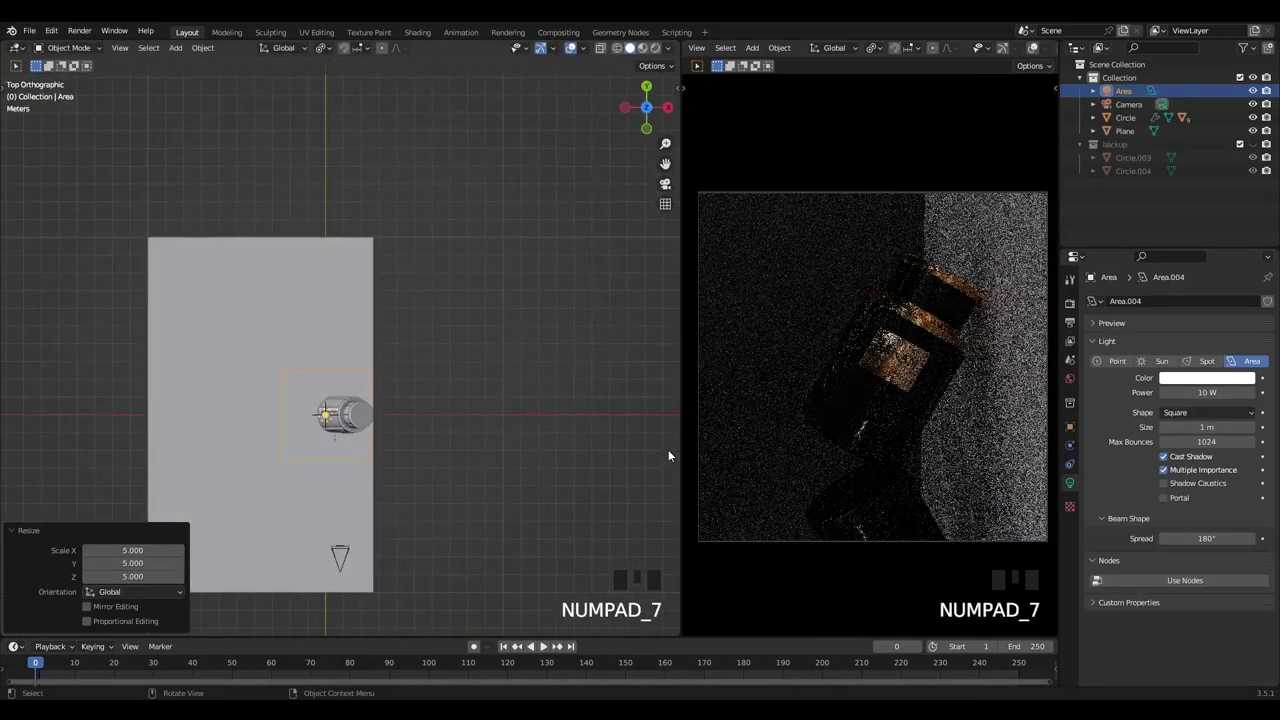
{"action": "key", "text": "g"}
{"action": "key", "text": "g"}
{"action": "key", "text": "r"}
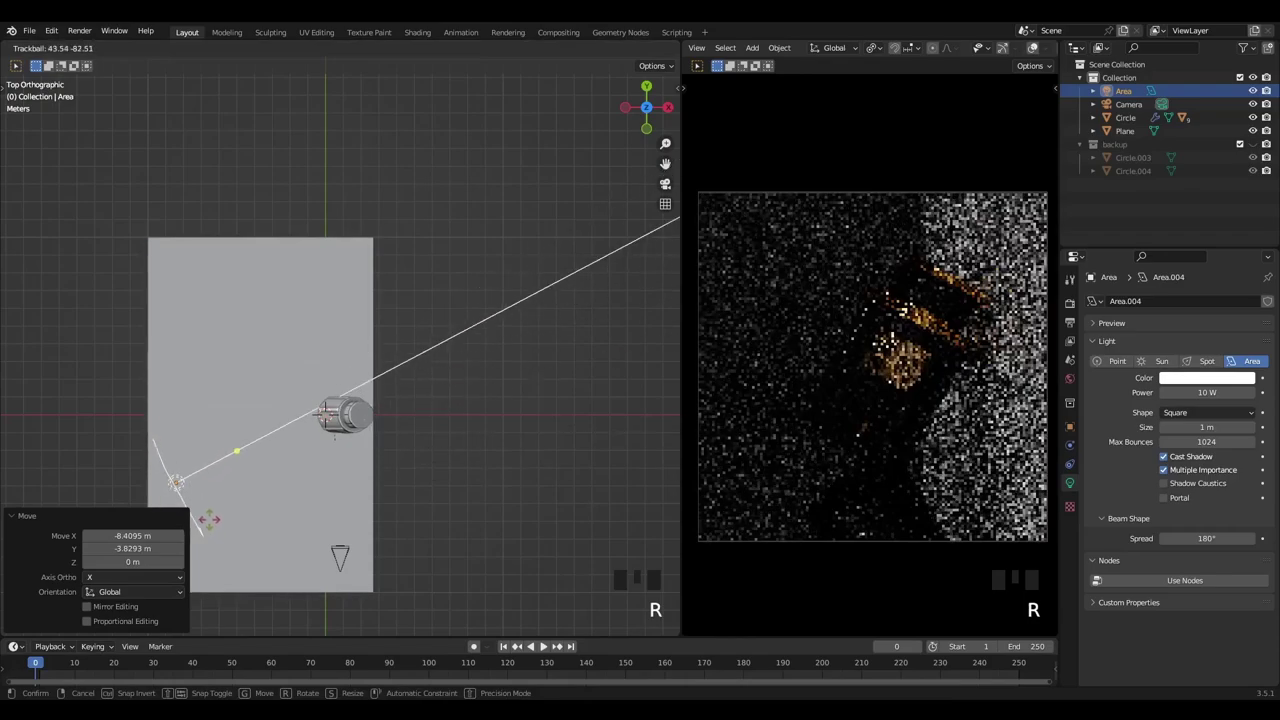
Place the light to the lower left of the bottle, aim it at the bottle and raise it above the floor
{"action": "left_click_drag", "start_coordinate": [261, 460], "coordinate": [407, 364]}
{"action": "key", "text": "r"}
{"action": "key", "text": "r"}
{"action": "key", "text": "r"}
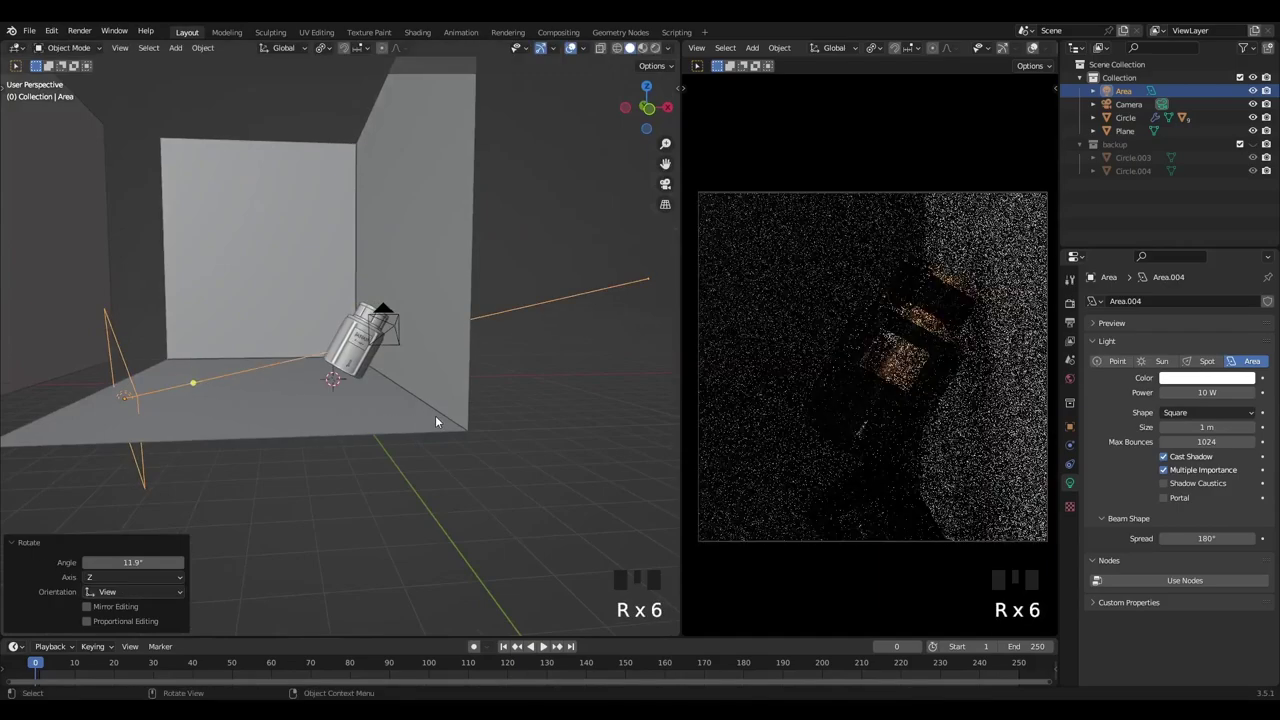
{"action": "key", "text": "KP_1"}
{"action": "key", "text": "g"}
{"action": "key", "text": "g"}
{"action": "key", "text": "r"}
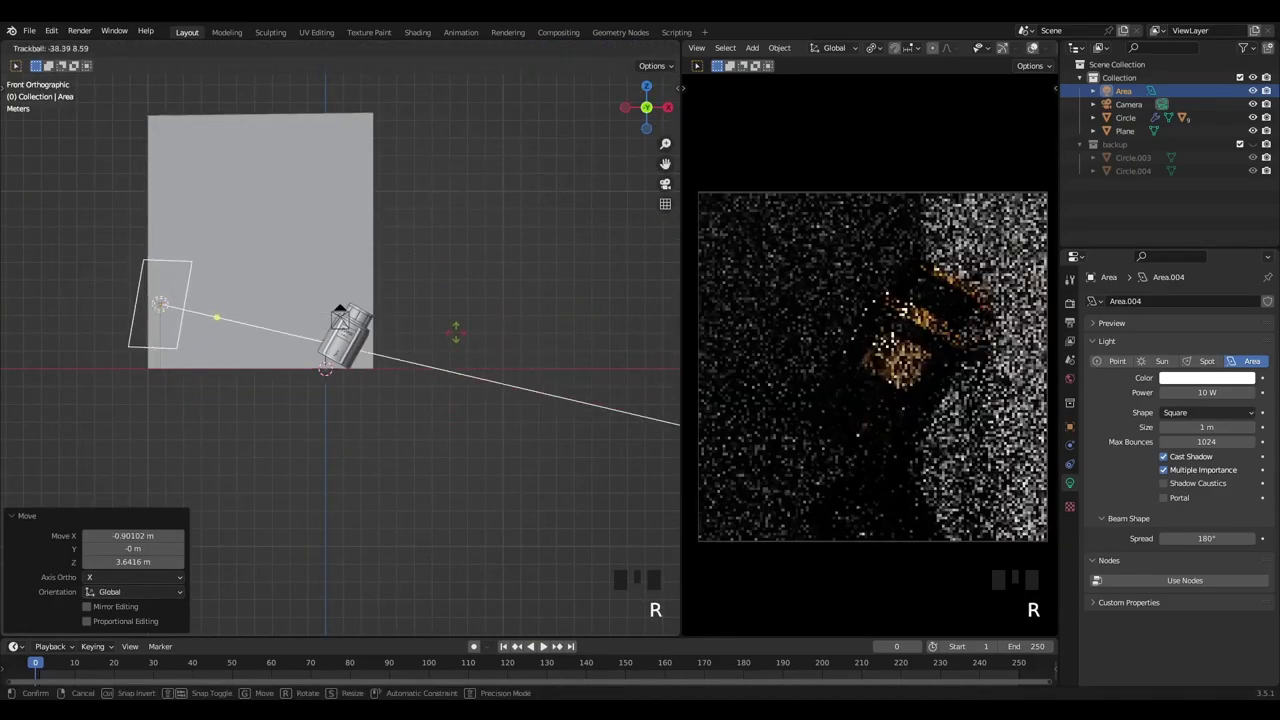
{"action": "left_click_drag", "start_coordinate": [447, 396], "coordinate": [458, 415]}
{"action": "key", "text": "r"}
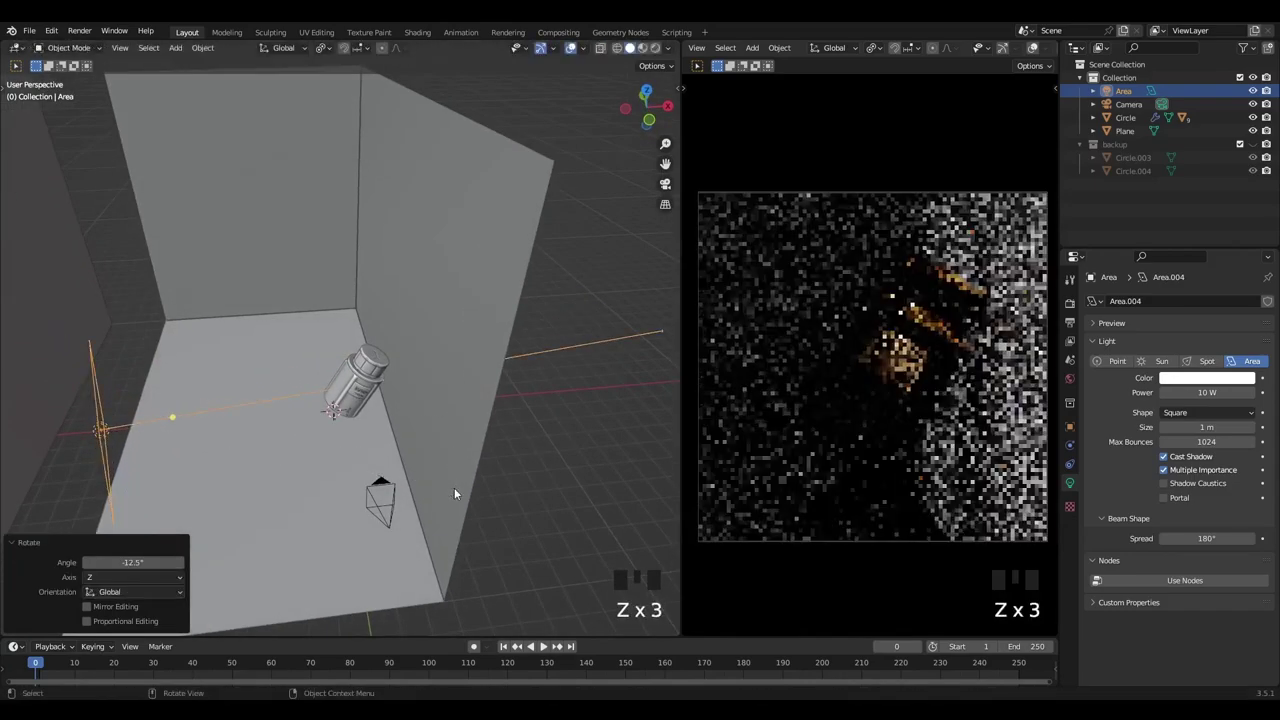
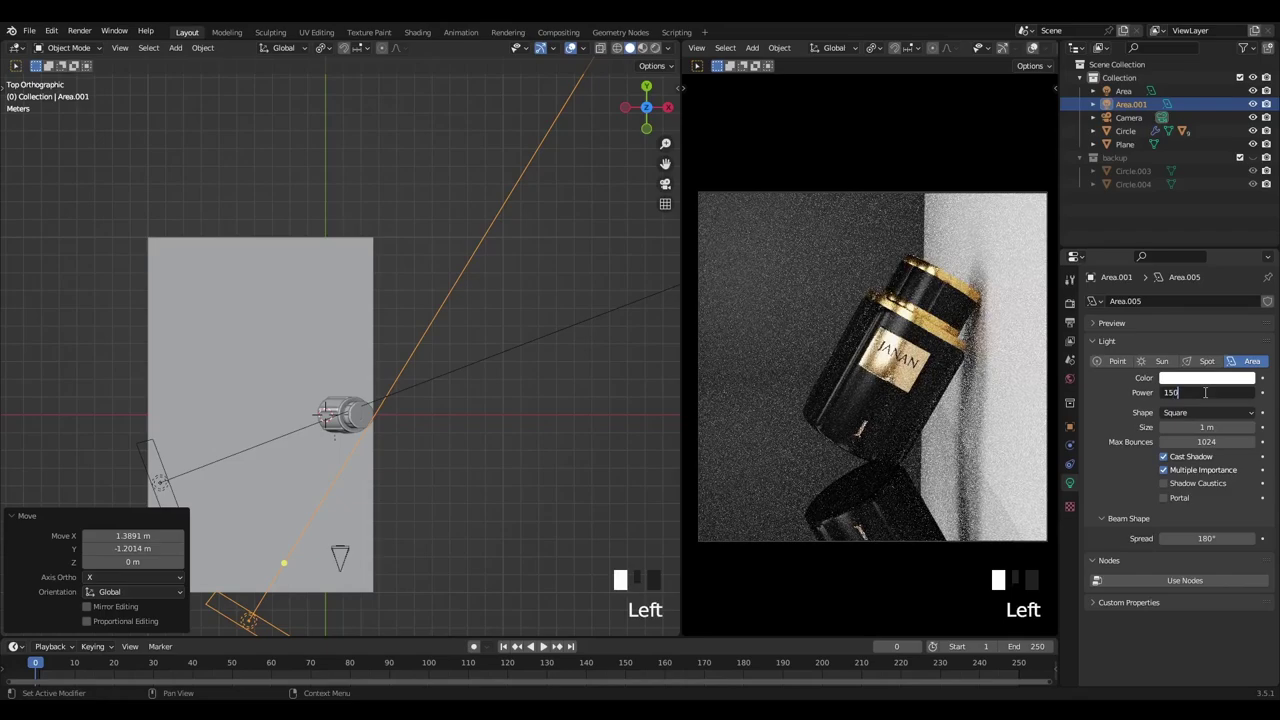
Add a second light below the bottle at 350 W power and duplicate it for a third
{"action": "left_click_drag", "start_coordinate": [438, 450], "coordinate": [249, 458]}
{"action": "left_click", "coordinate": [249, 458]}
{"action": "left_click_drag", "start_coordinate": [289, 436], "coordinate": [287, 428]}
{"action": "key", "text": "shift+d"}
{"action": "key", "text": "r"}
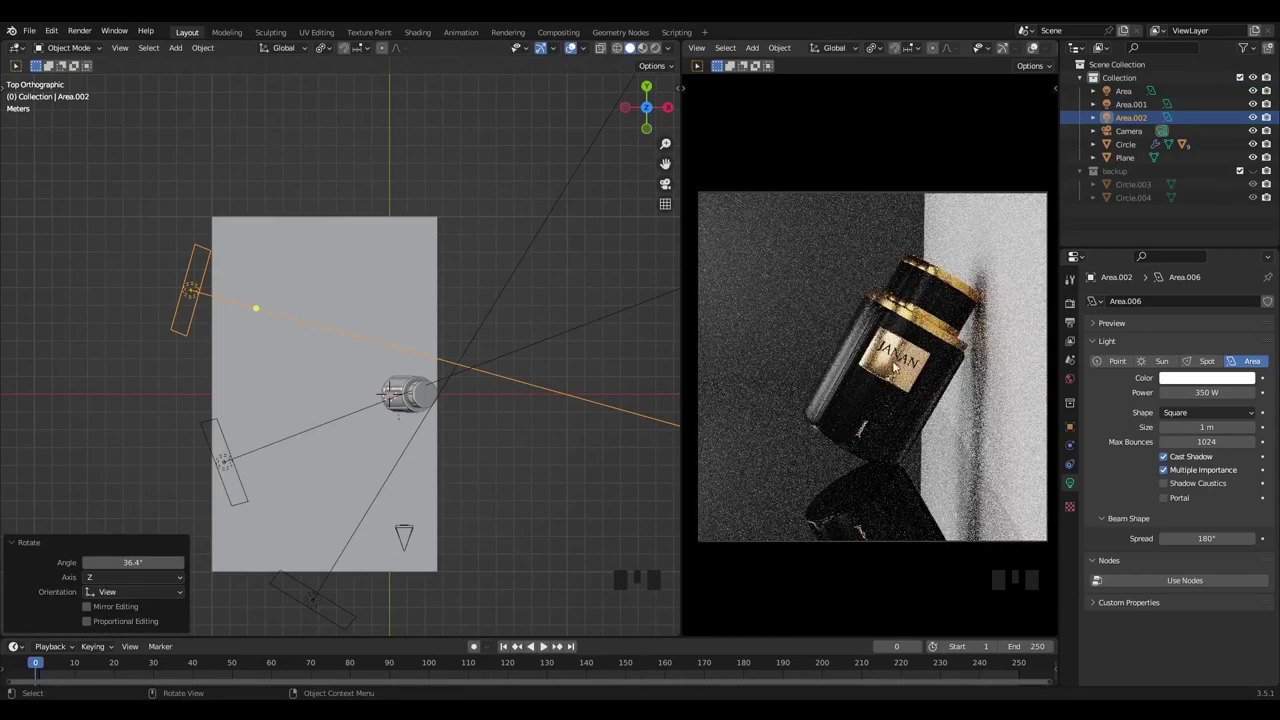
Place the third light left of the bottle and turn it toward the bottle
{"action": "left_click_drag", "start_coordinate": [464, 355], "coordinate": [520, 287]}
{"action": "scroll", "scroll_direction": "up", "scroll_amount": 3}
{"action": "left_click_drag", "start_coordinate": [526, 233], "coordinate": [437, 277]}
Select the backdrop plane and set its Material.006 to light grey
{"action": "left_click", "coordinate": [437, 277]}
{"action": "left_click", "coordinate": [1126, 322]}
{"action": "left_click", "coordinate": [1218, 497]}
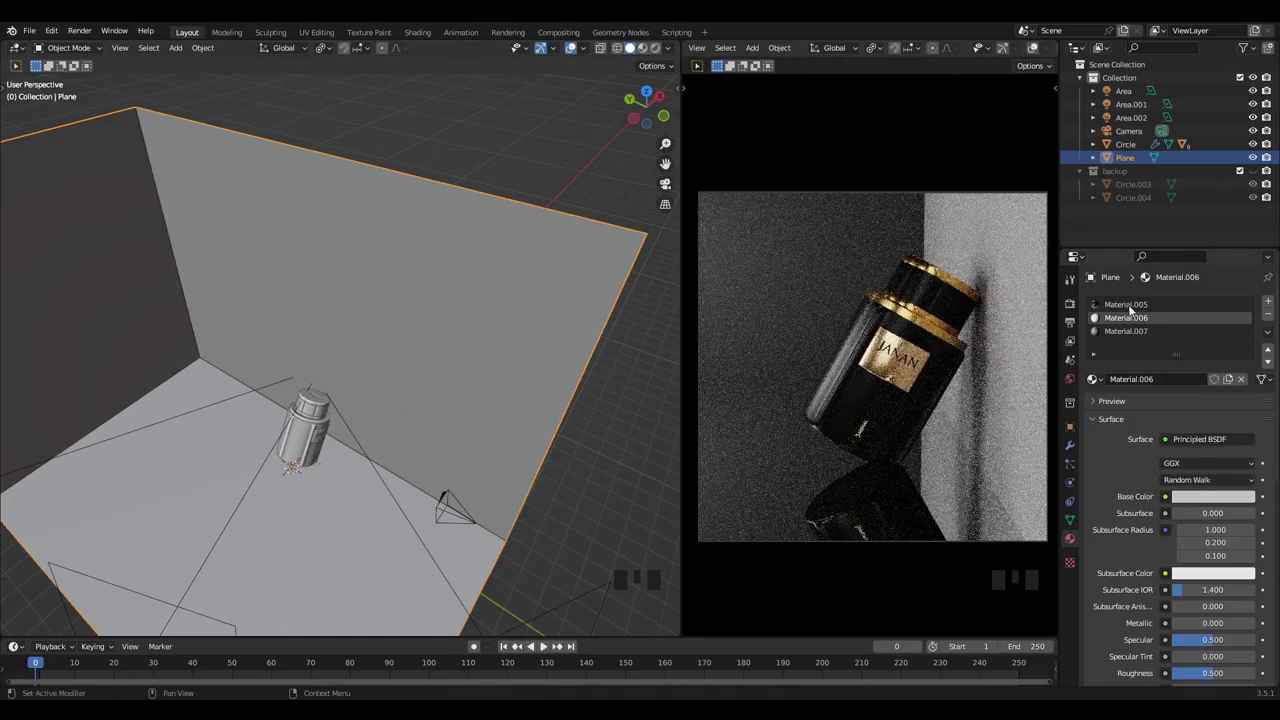
Assign Material.007 to the backdrop and save the previewed scene as janan render.blend
{"action": "left_click", "coordinate": [1114, 342]}
{"action": "left_click", "coordinate": [1221, 502]}
{"action": "double_click", "coordinate": [1253, 377]}
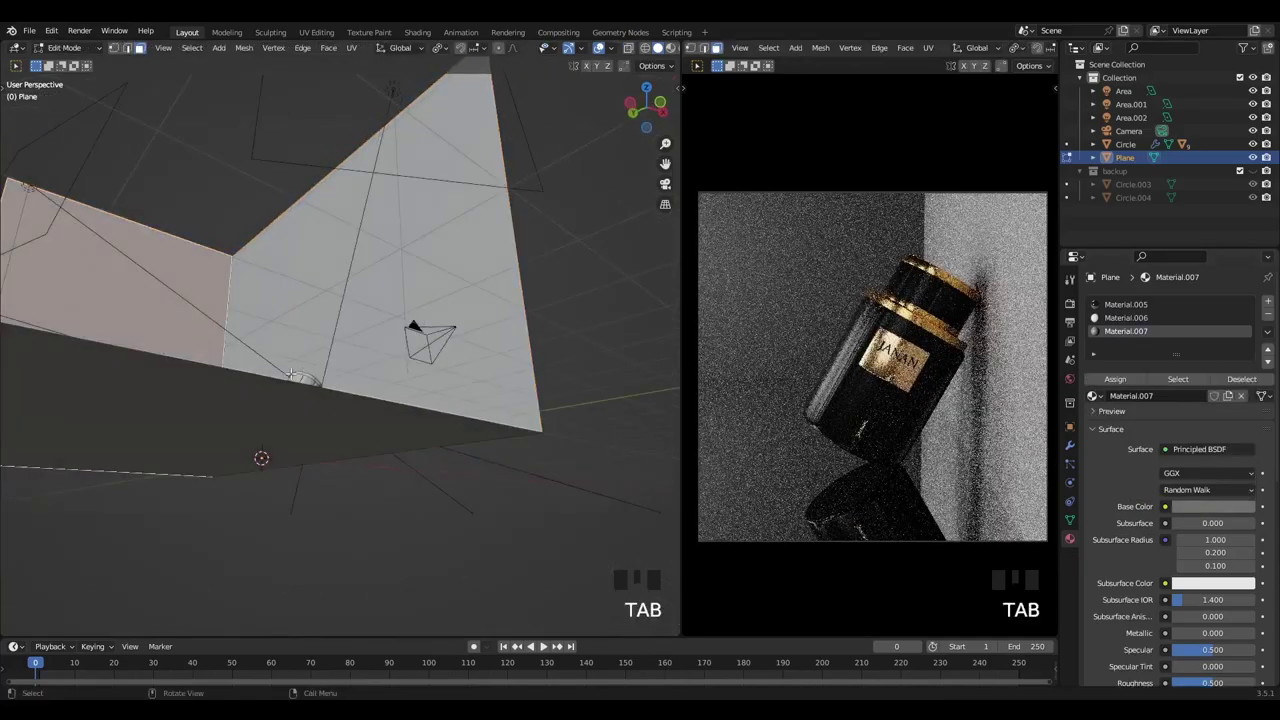
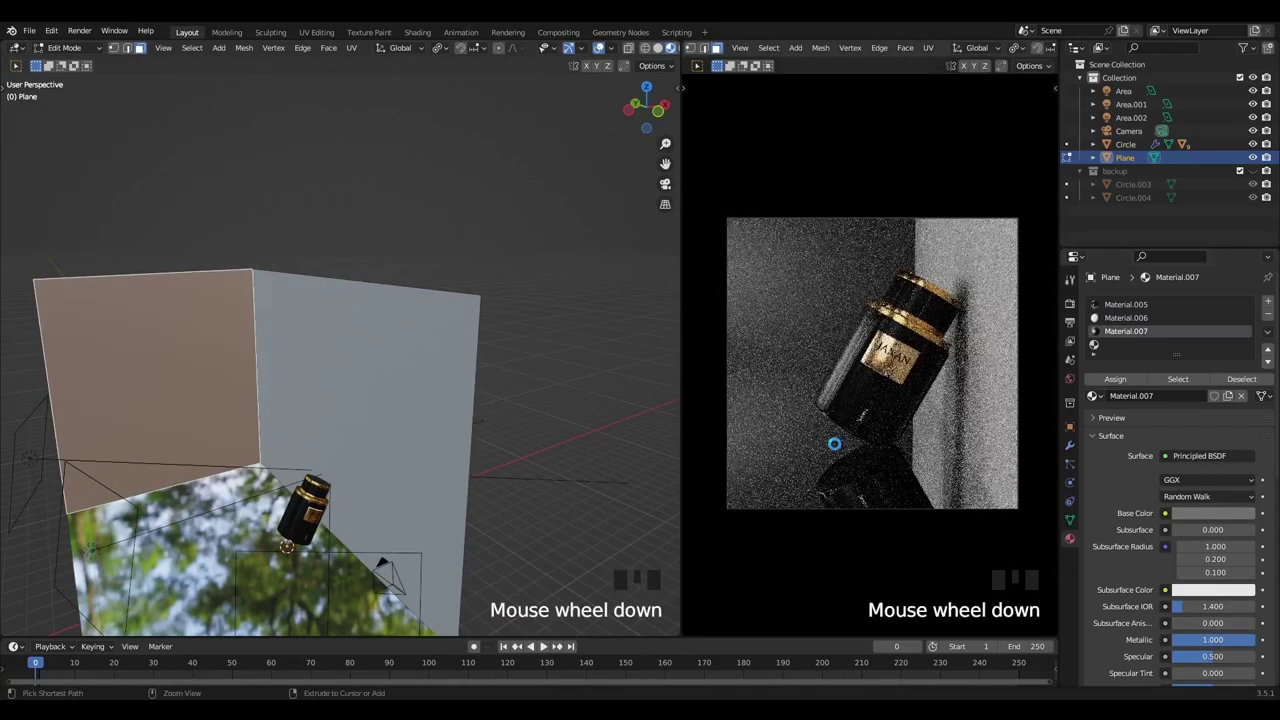
{"action": "scroll", "scroll_direction": "down", "scroll_amount": 3}
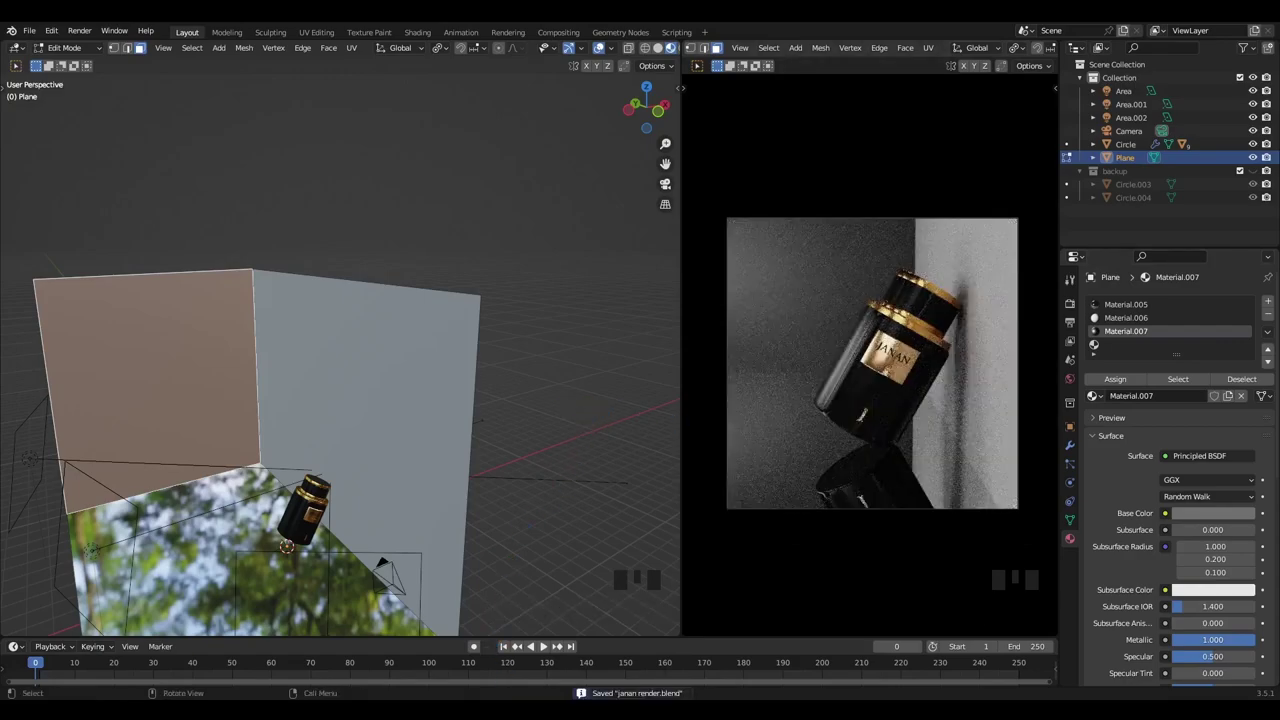